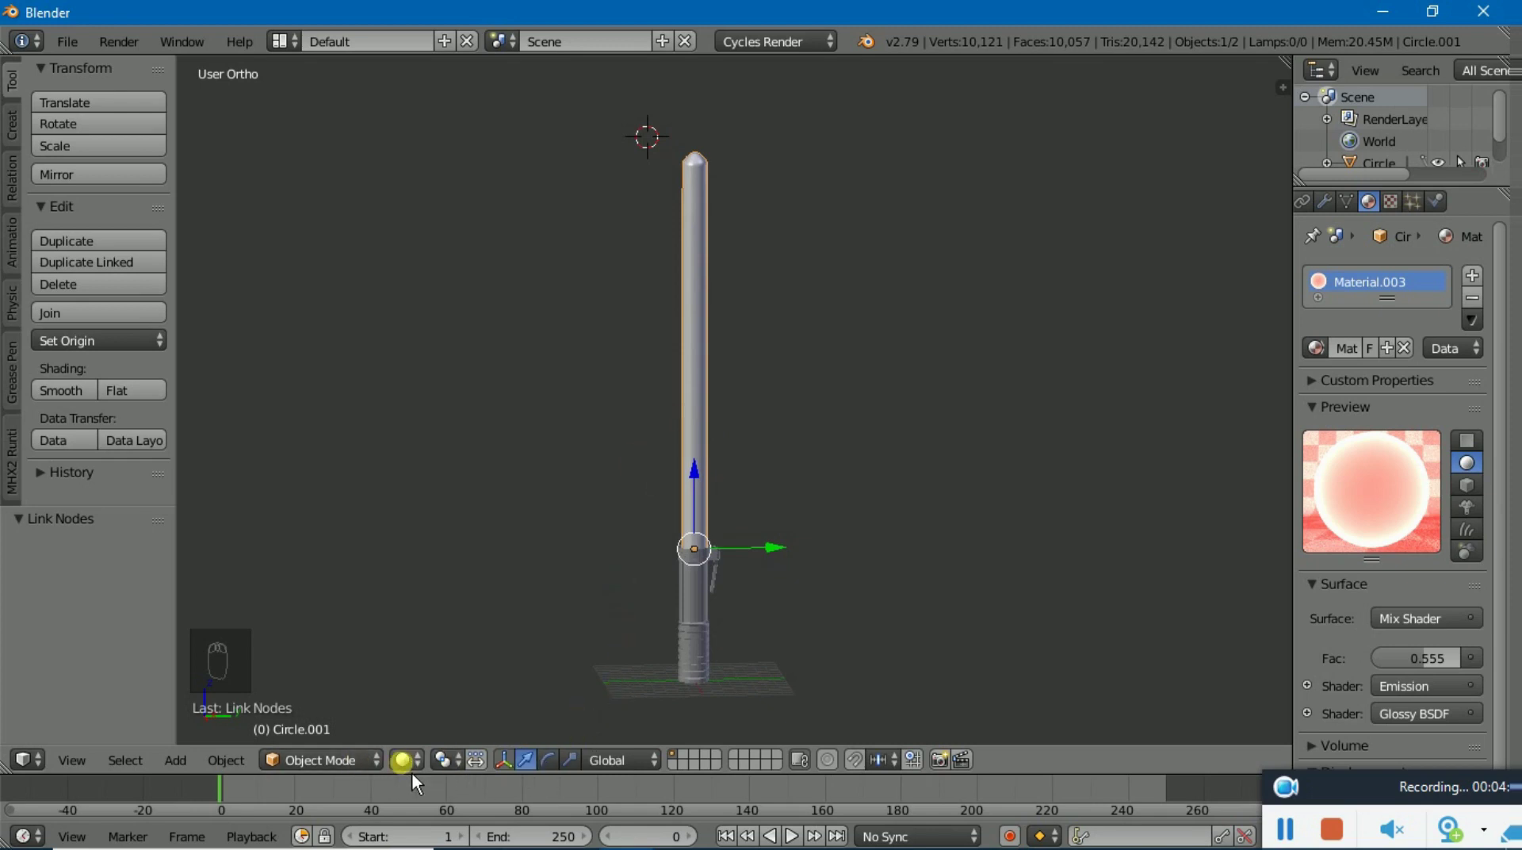
Preview the red blade in rendered shading, then return to solid view around the lightsaber
left_click(375, 785)
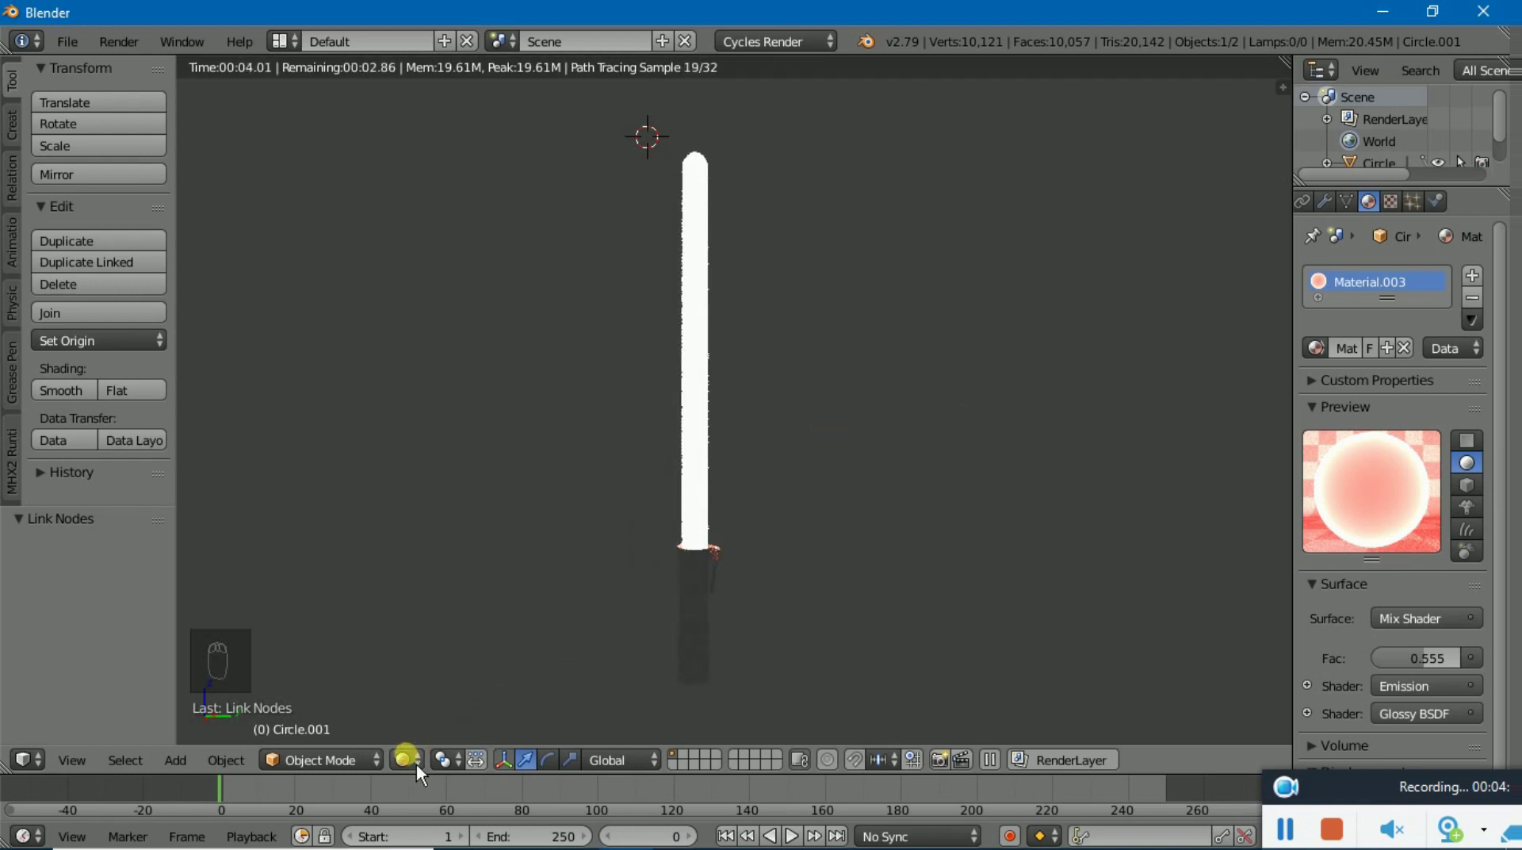
left_click_drag(425, 765, 429, 711)
left_click(433, 698)
middle_click(666, 577)
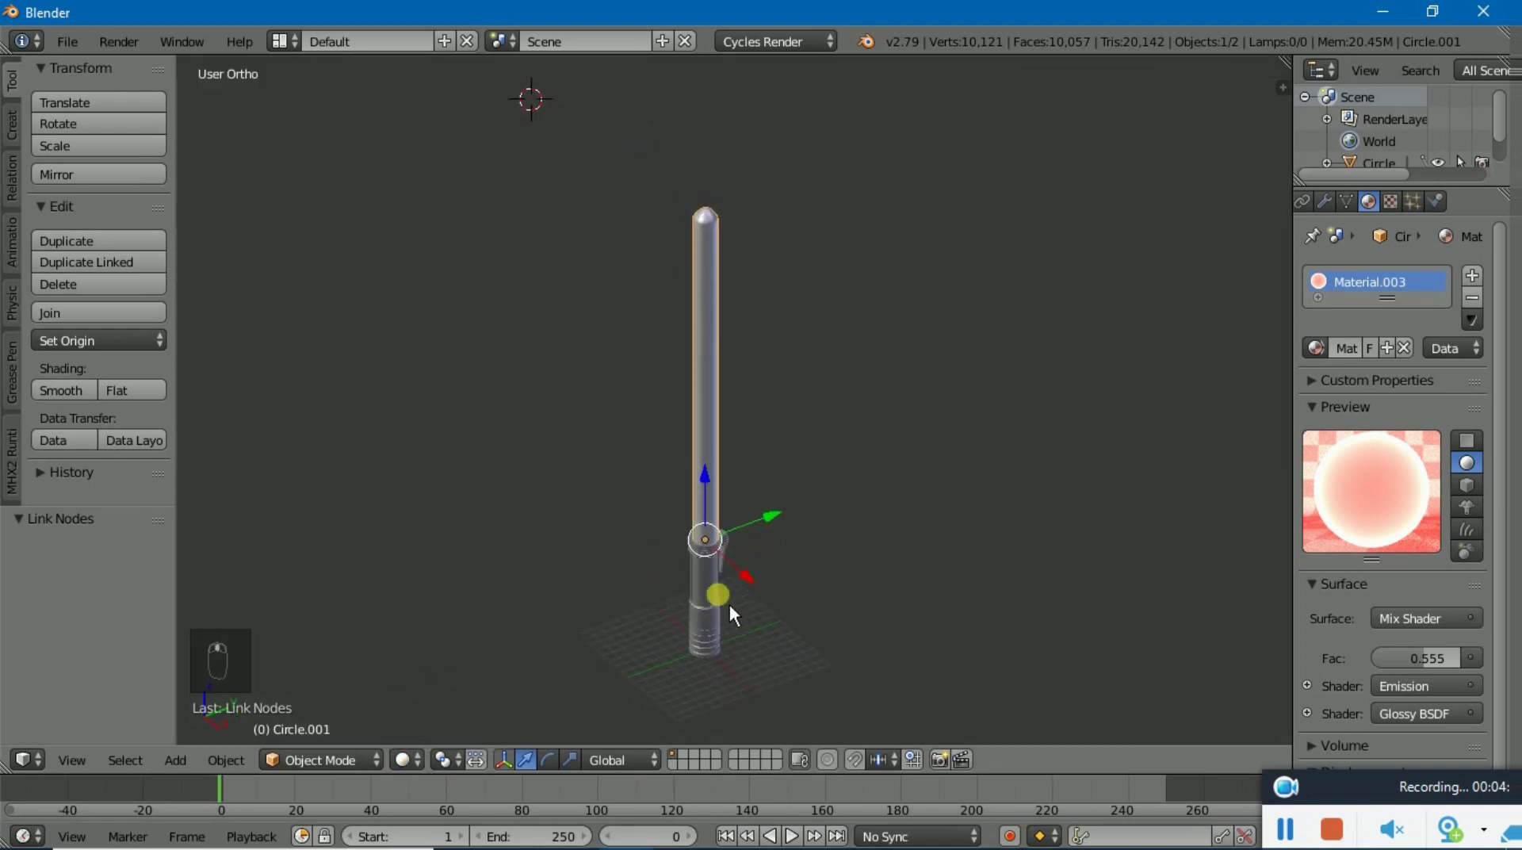
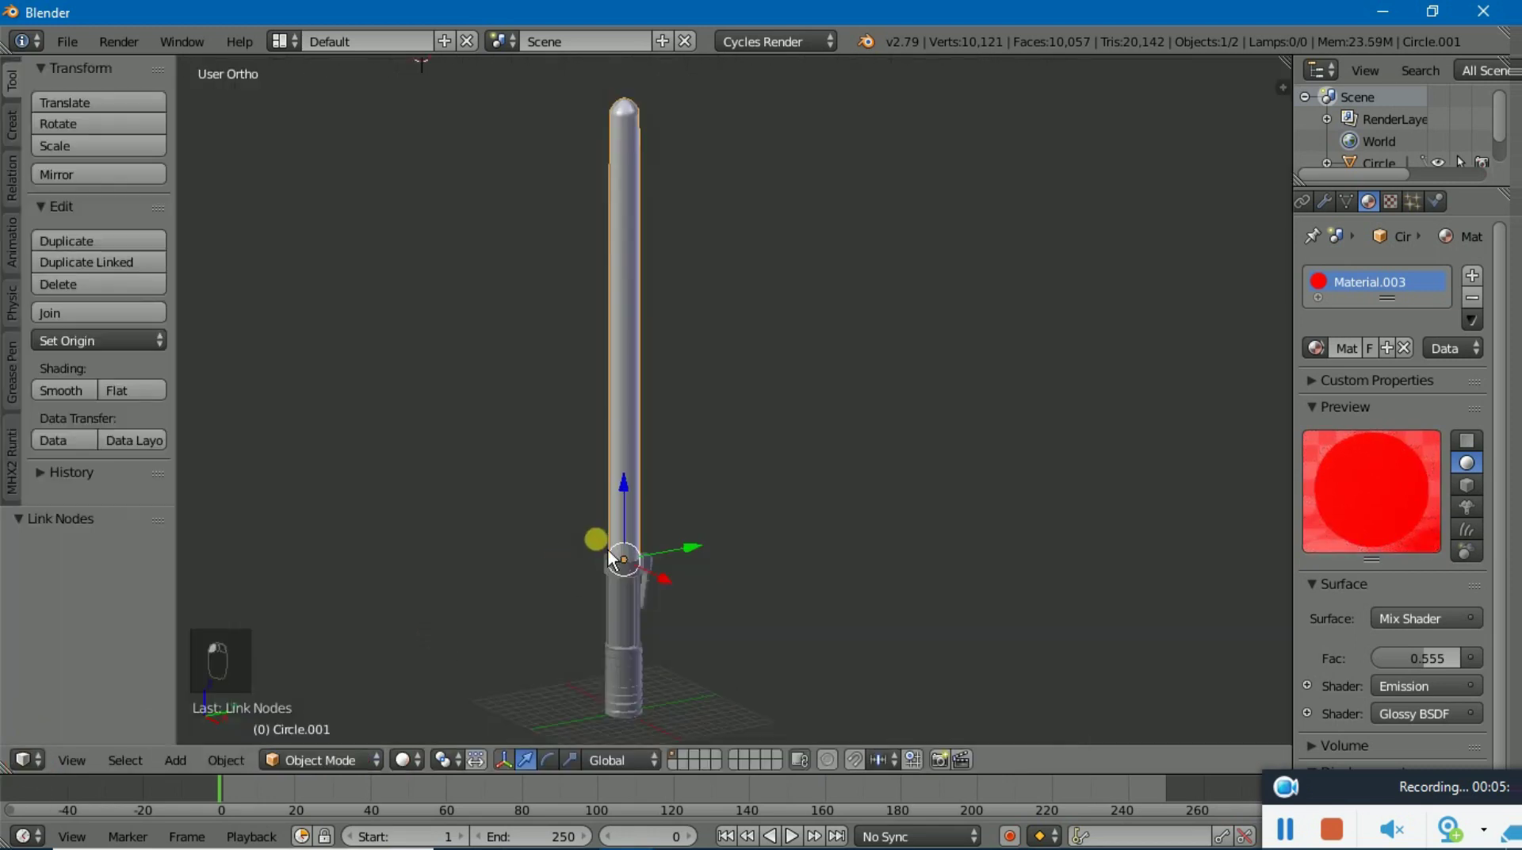
Add a cube via Shift+A and move it along Y to the blade tip
left_click_drag(717, 580, 744, 606)
key("shift+a")
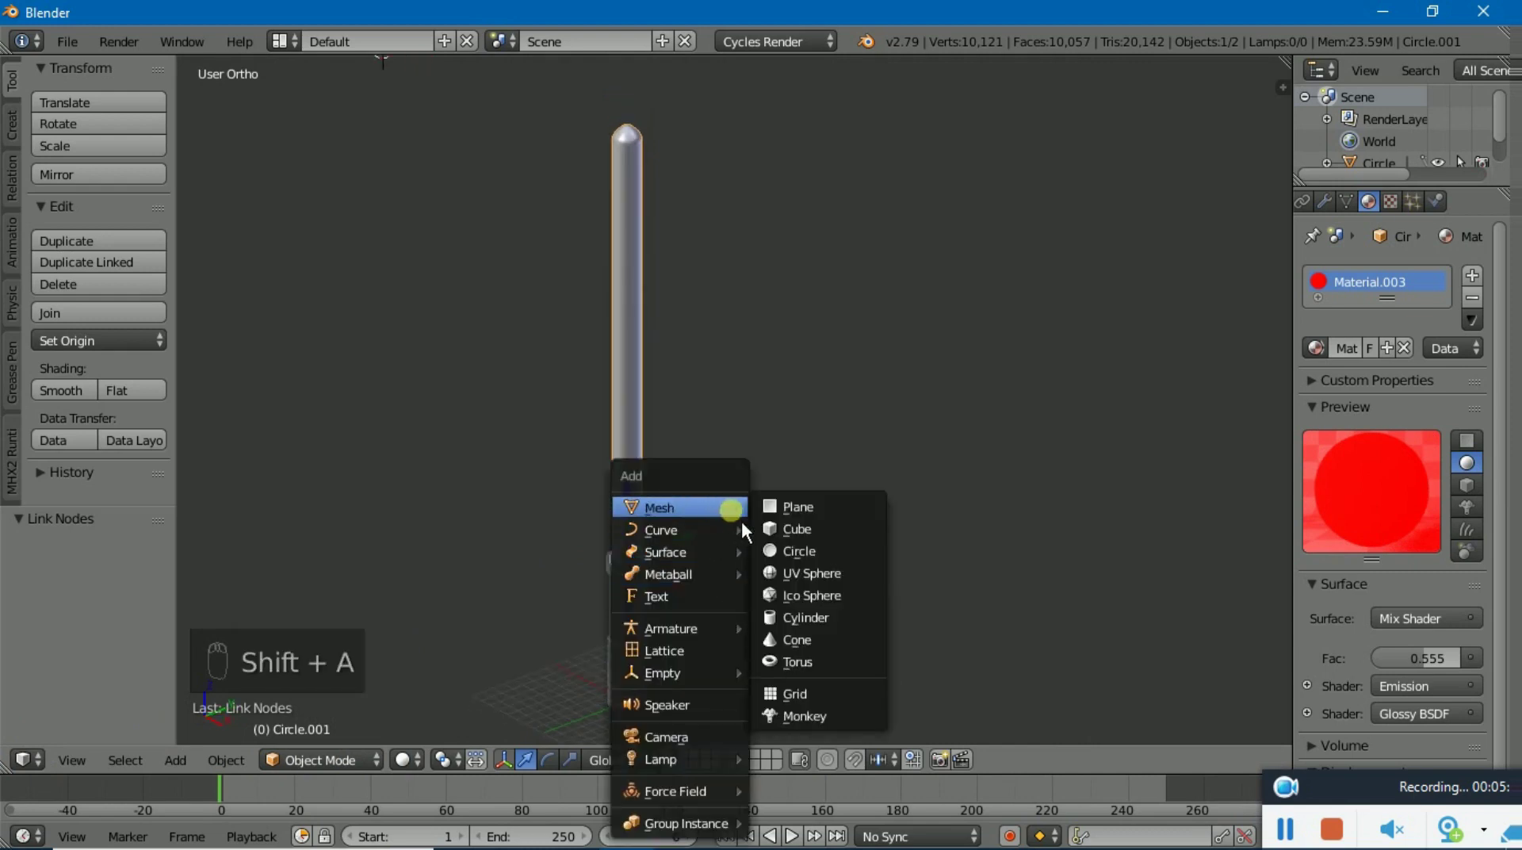
left_click_drag(653, 553, 602, 251)
left_click_drag(602, 252, 723, 397)
left_click_drag(722, 397, 765, 445)
left_click_drag(765, 444, 658, 509)
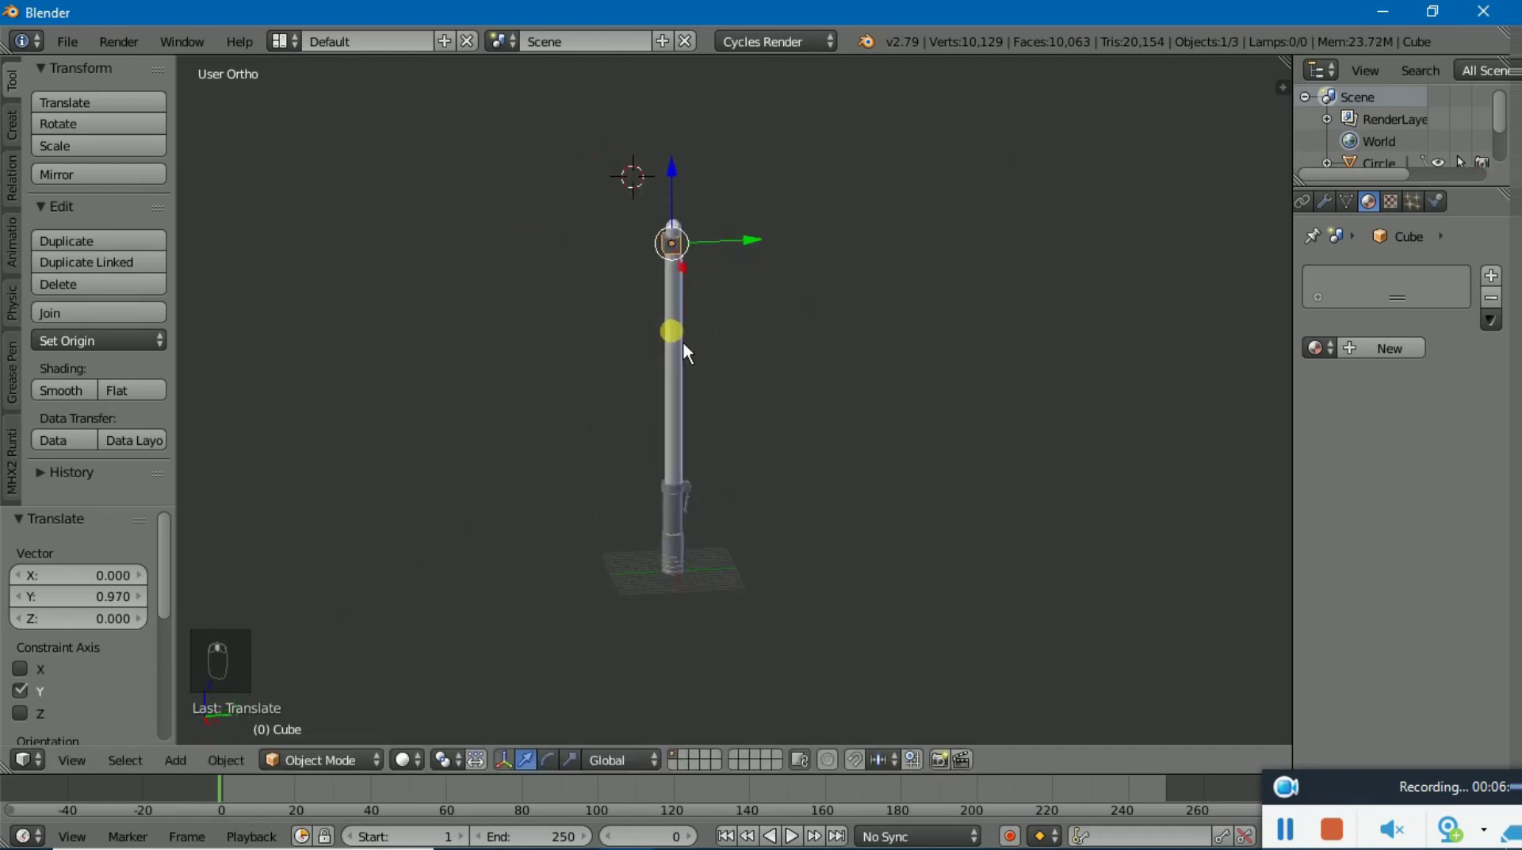
Scale the cube into a large box and delete a selected face, keeping its edges
key("s")
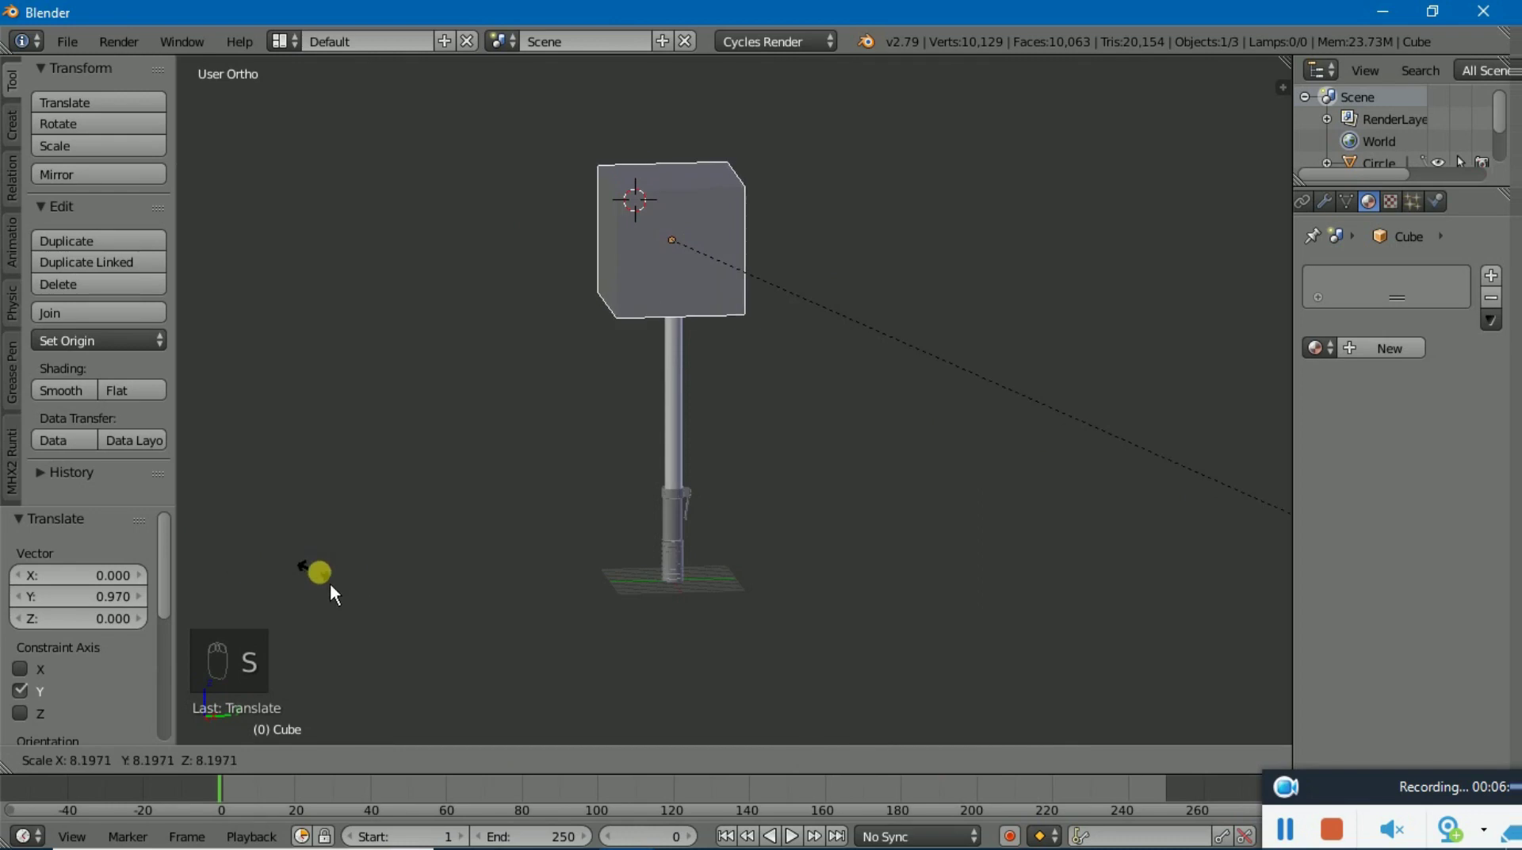
key("BackSpace")
type("e")
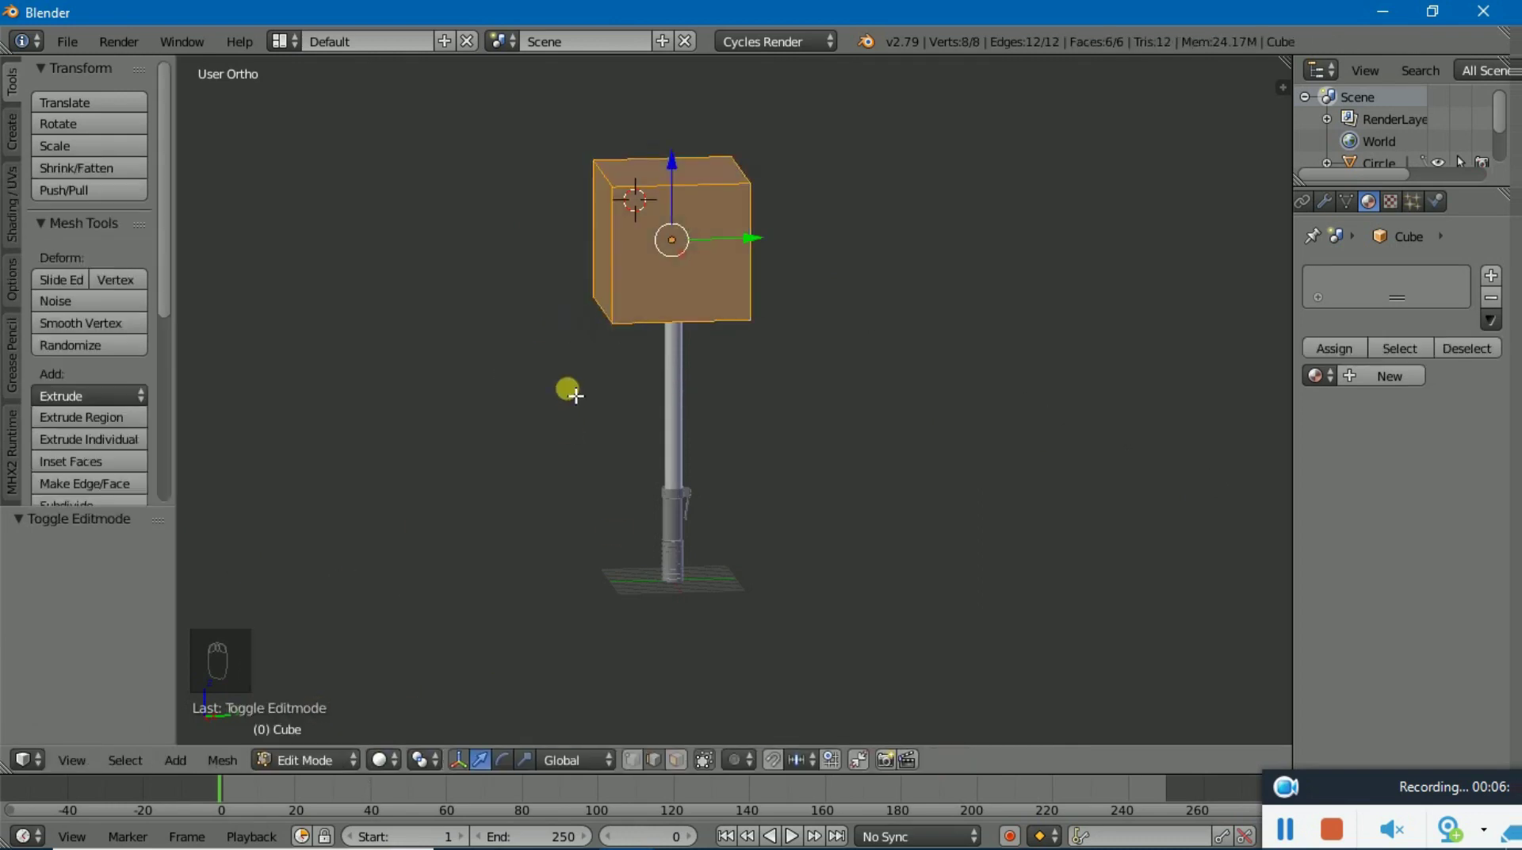
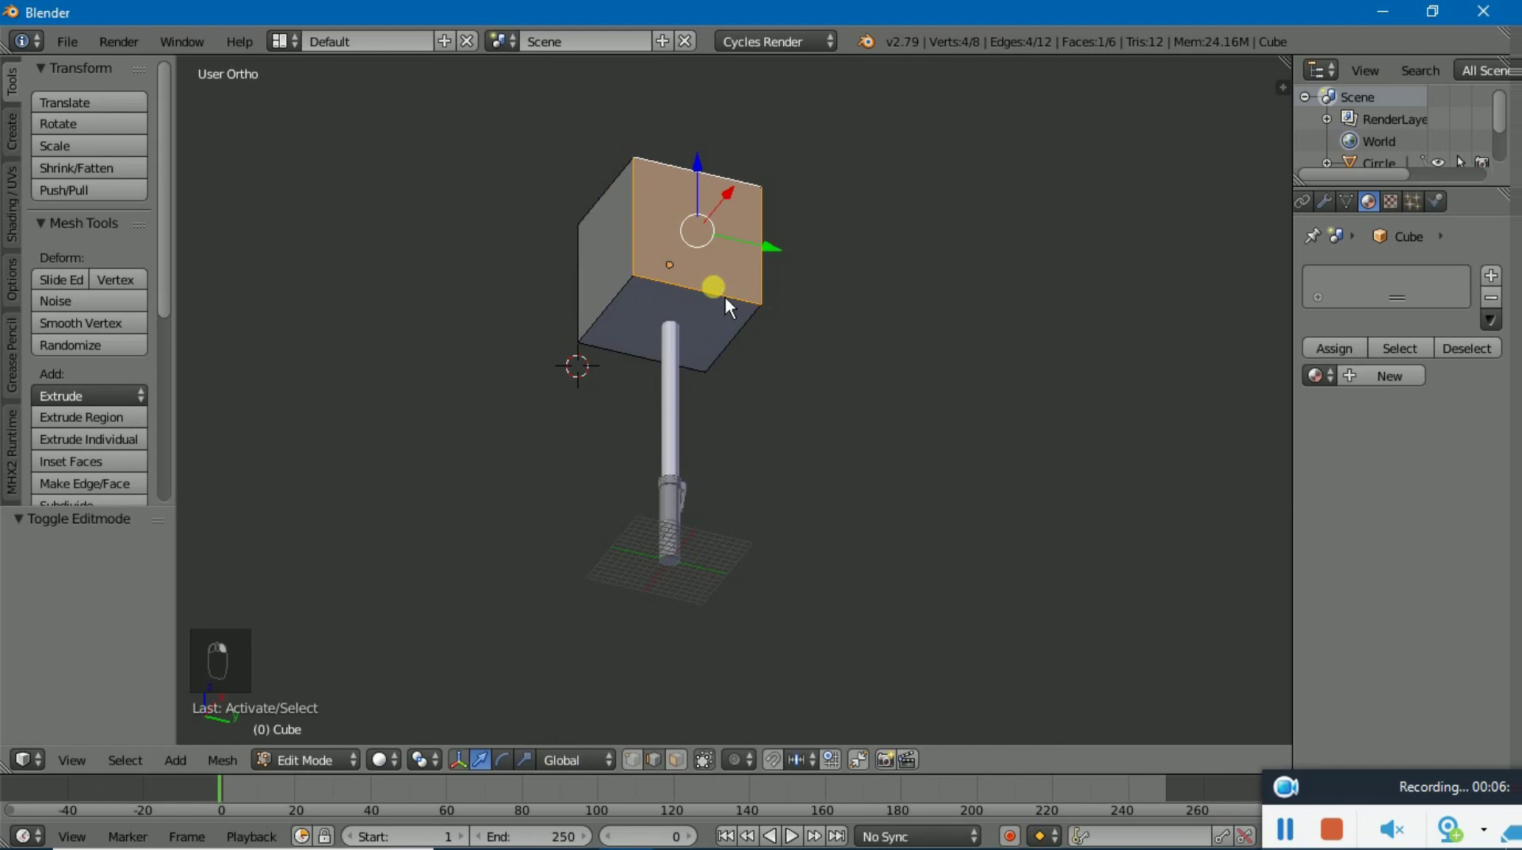
key("x")
left_click(653, 355)
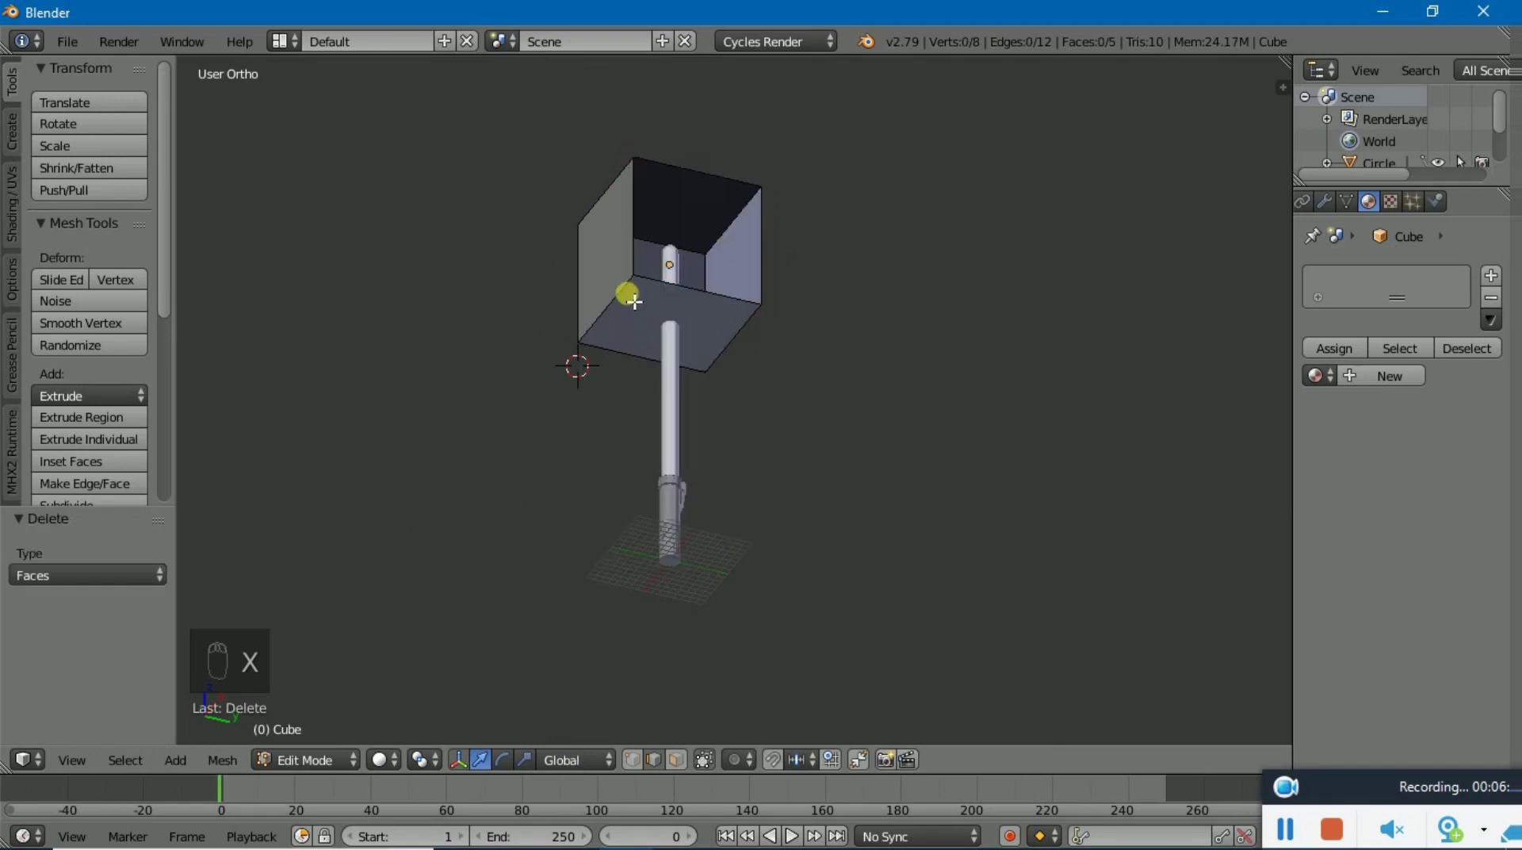
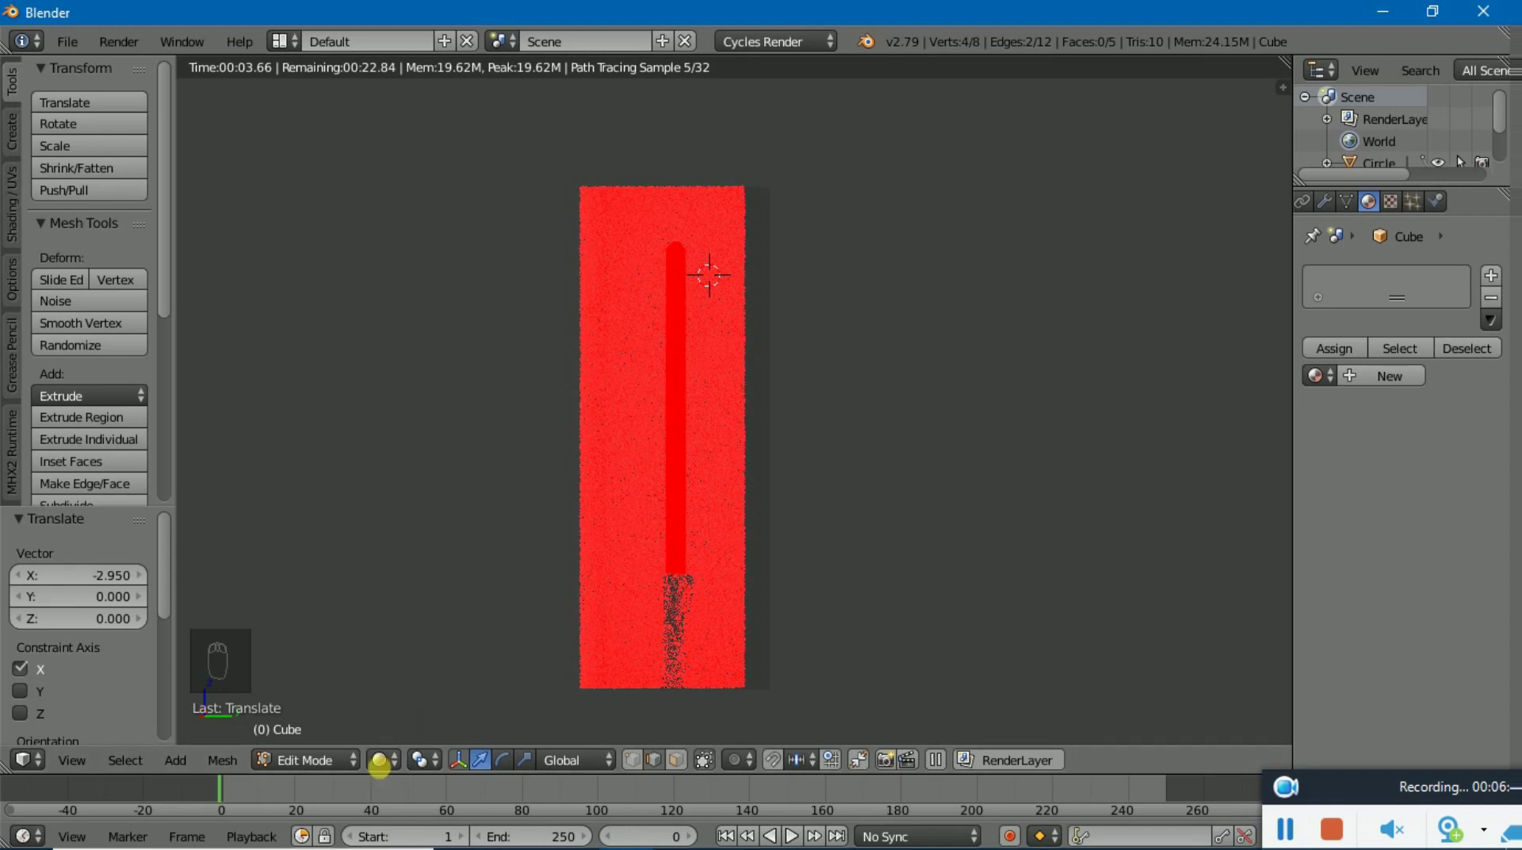
Return the viewport to solid shading and bring up the editor type list
left_click_drag(402, 744, 409, 704)
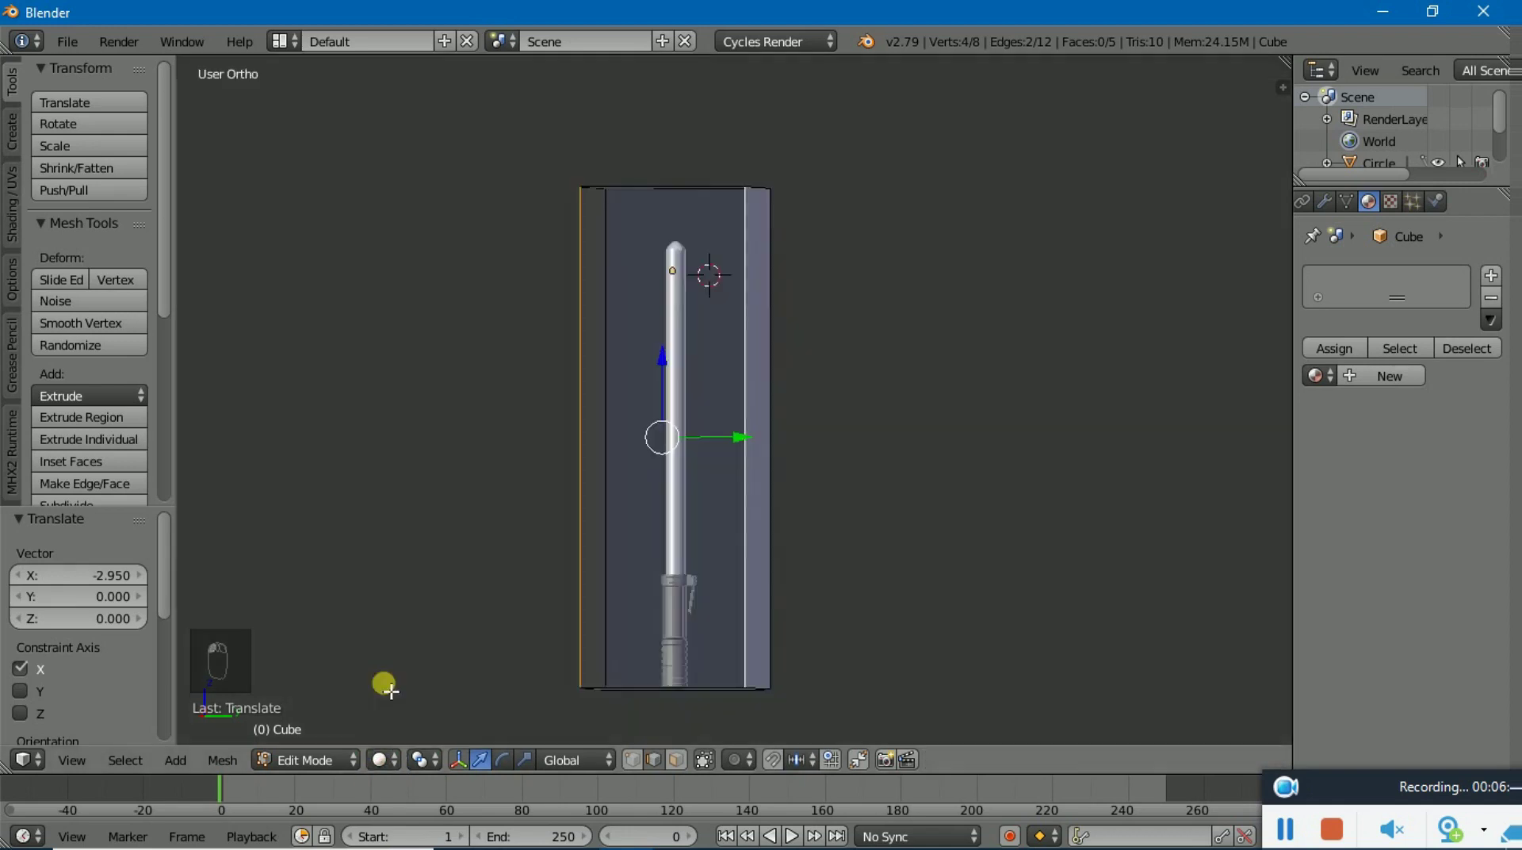
left_click_drag(40, 770, 97, 531)
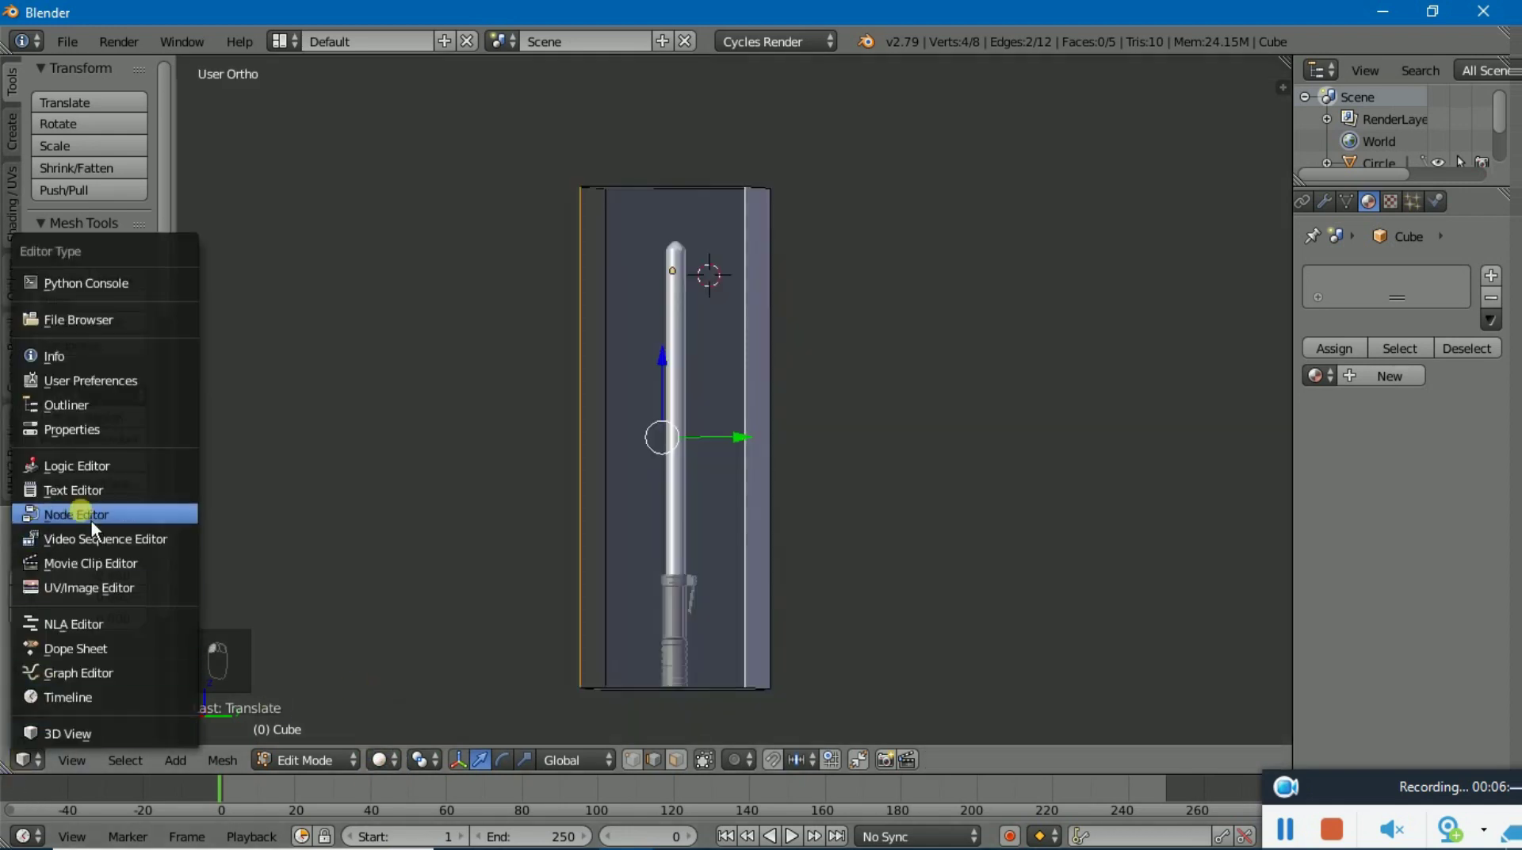
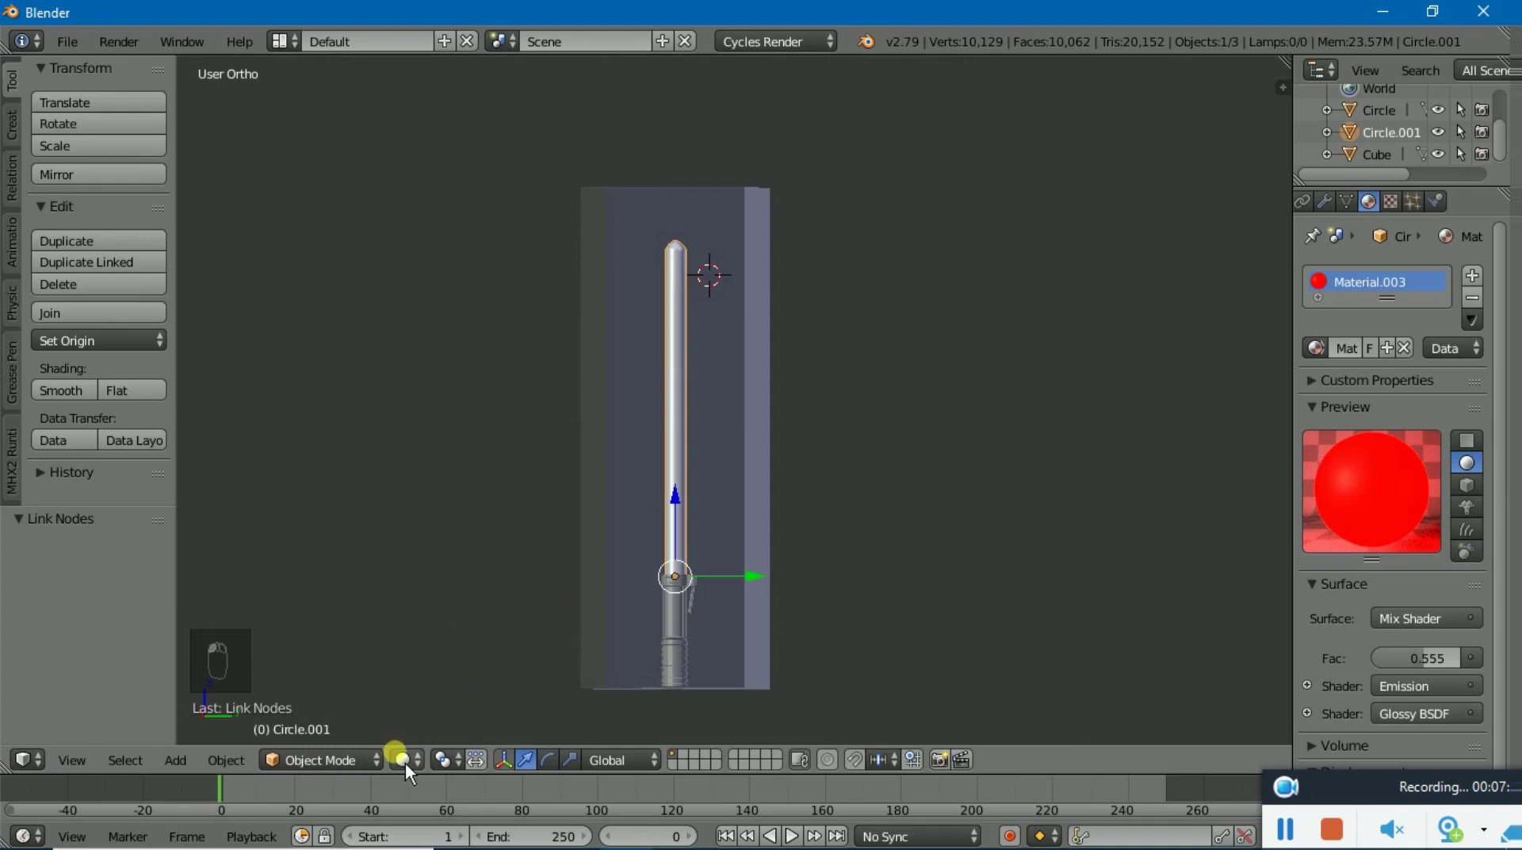
Preview the scene rendered and re-render with the lighter, pale red blade colour
left_click(451, 636)
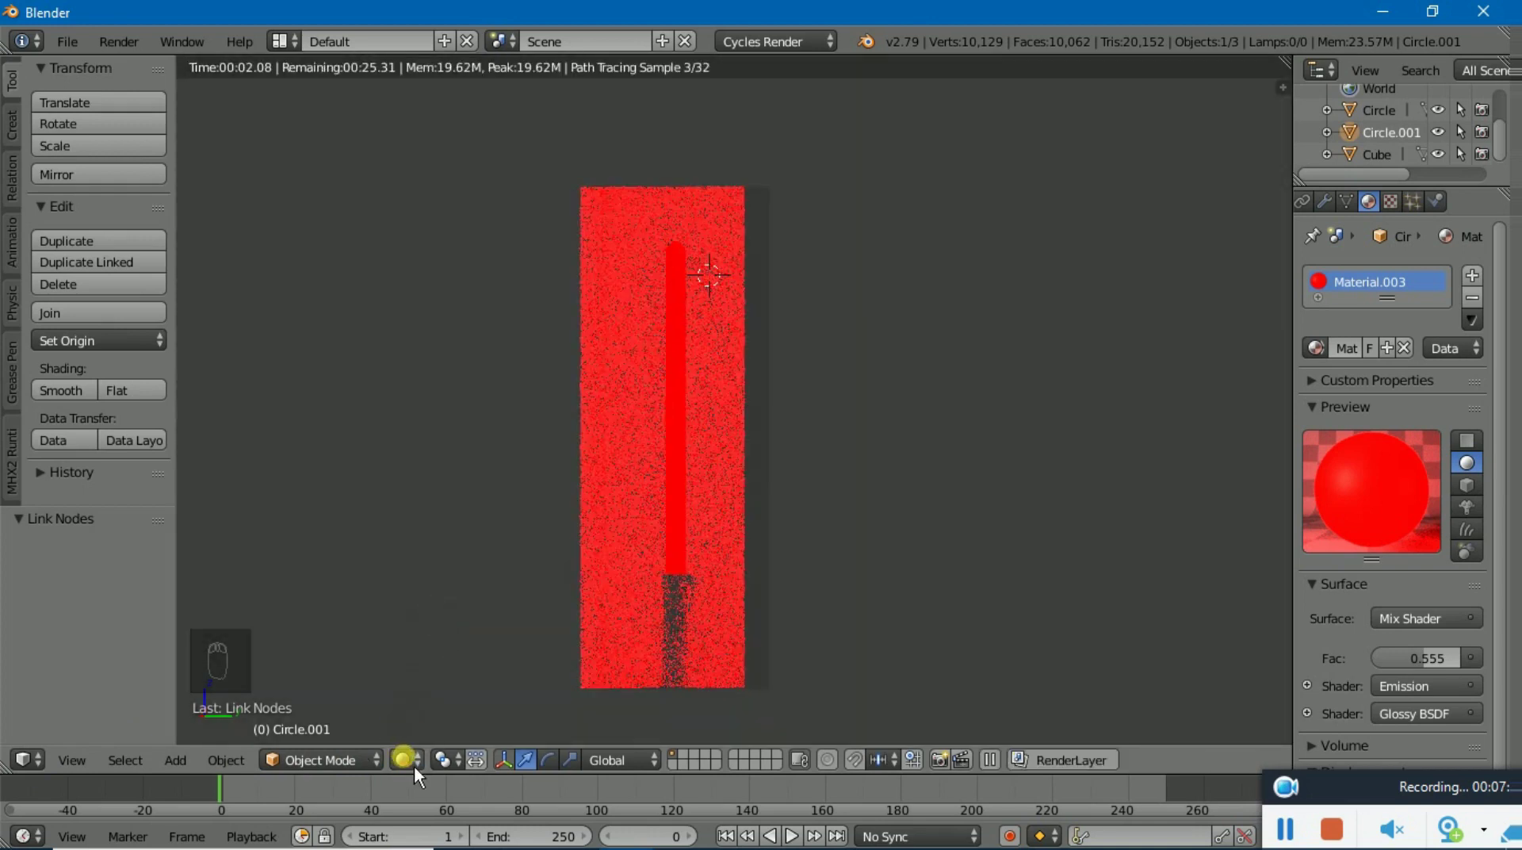
left_click(426, 719)
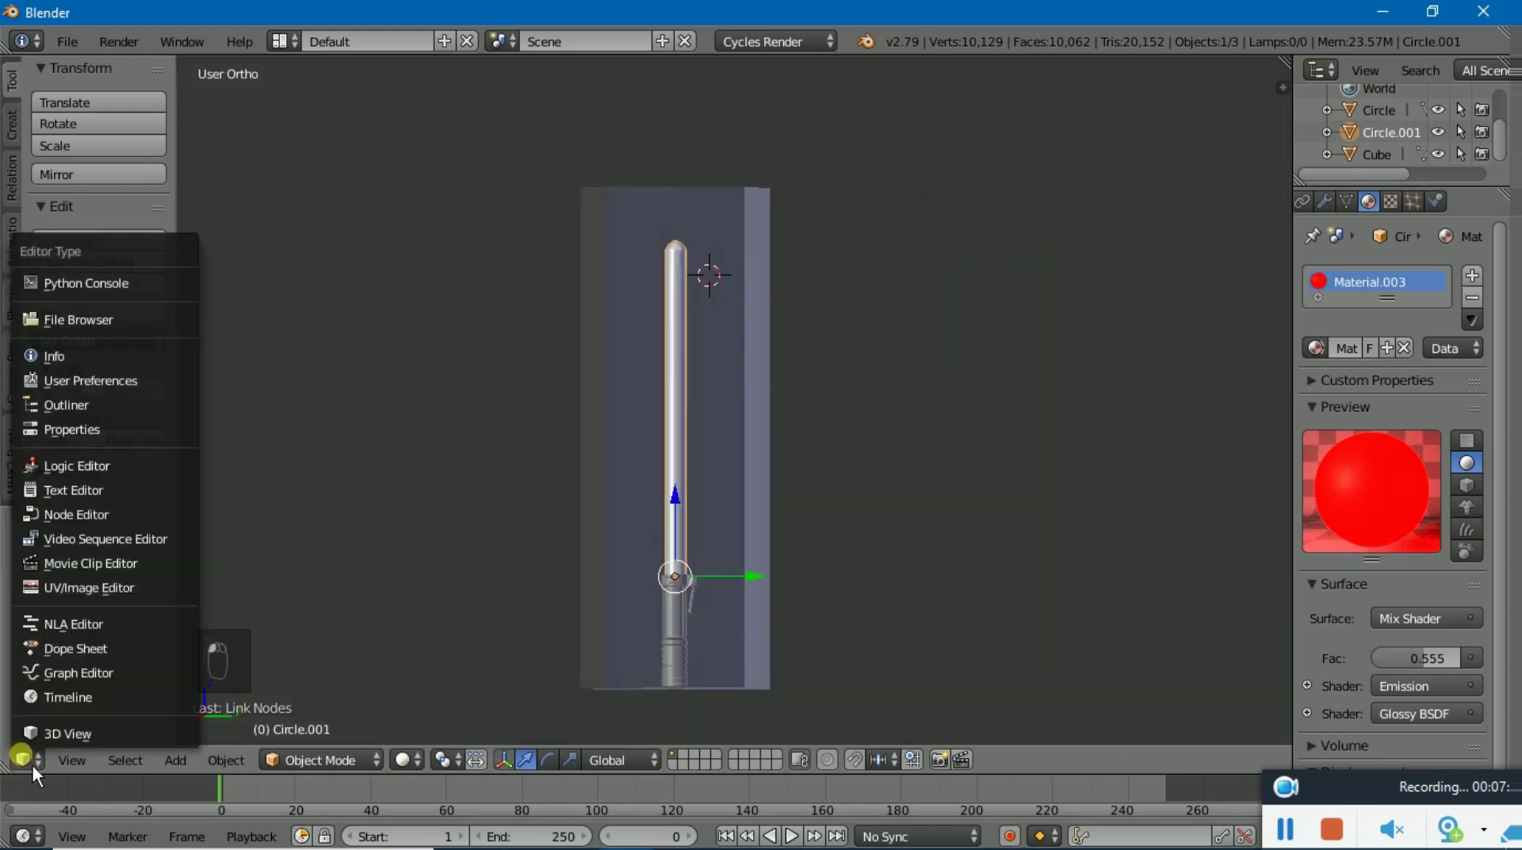
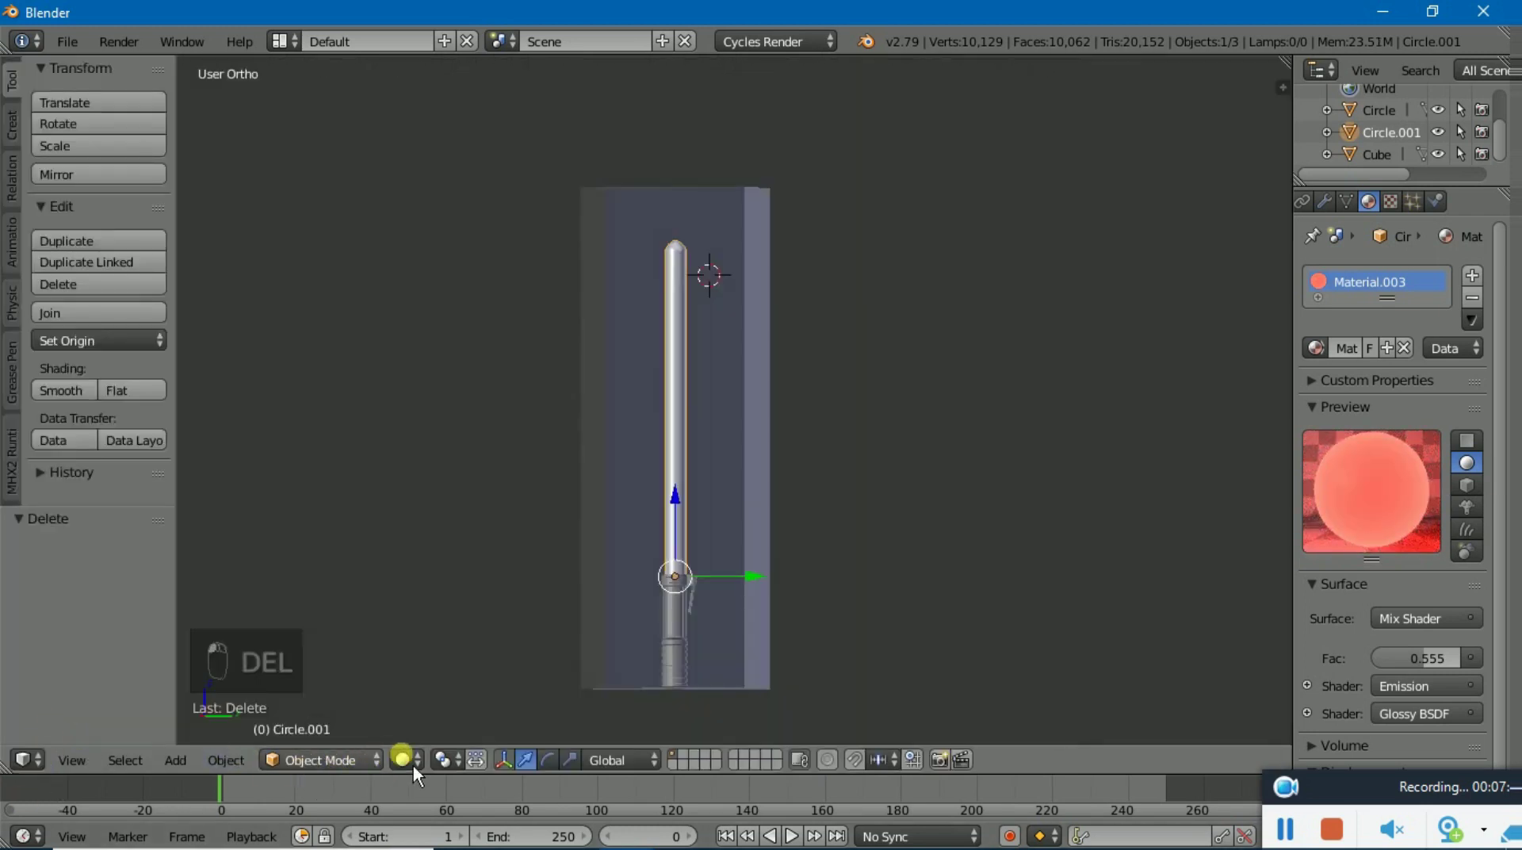
left_click(600, 594)
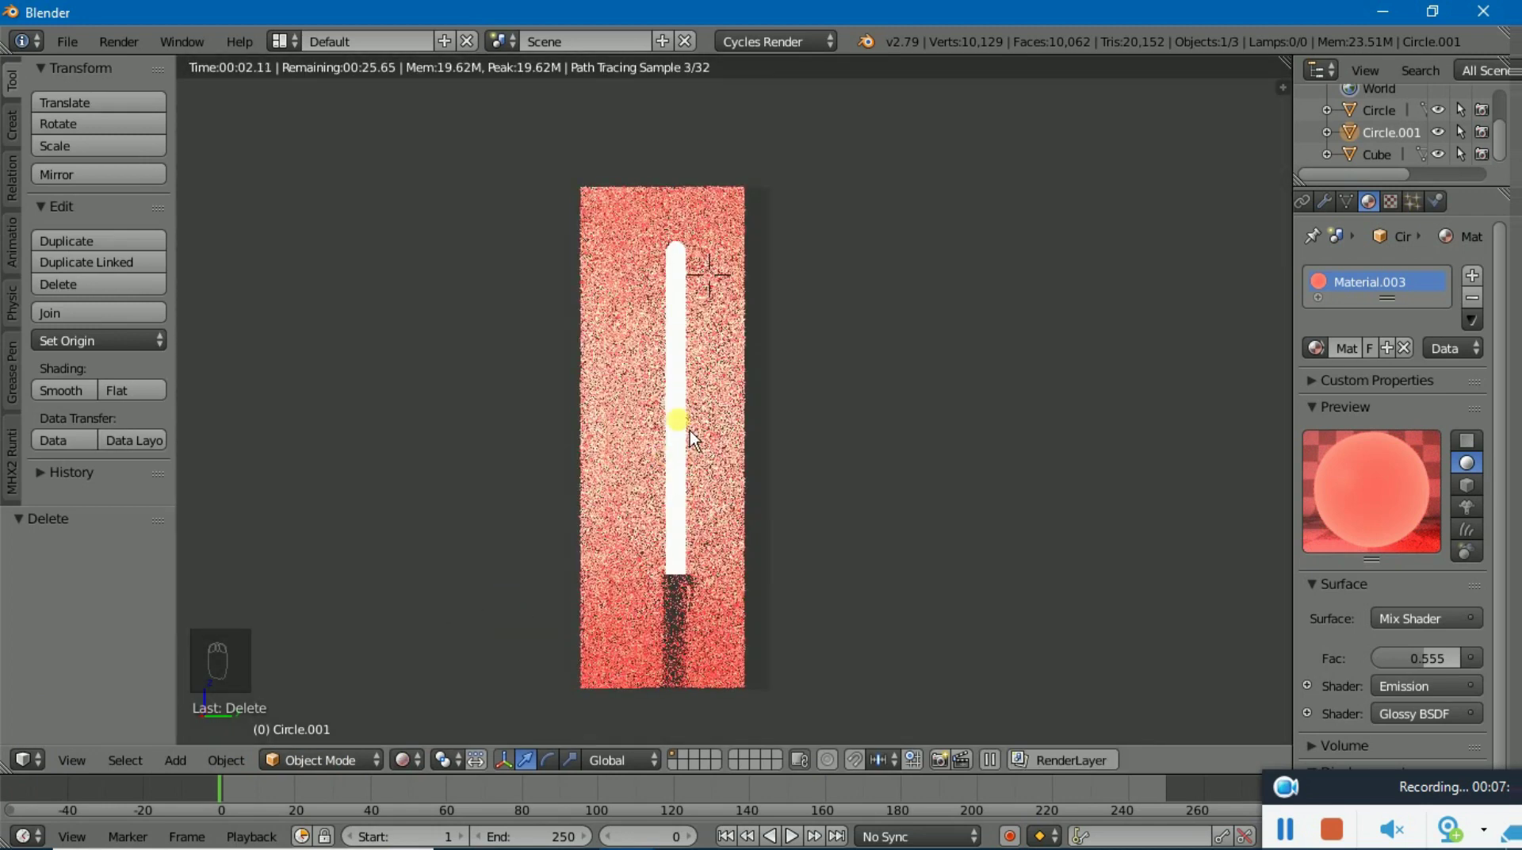
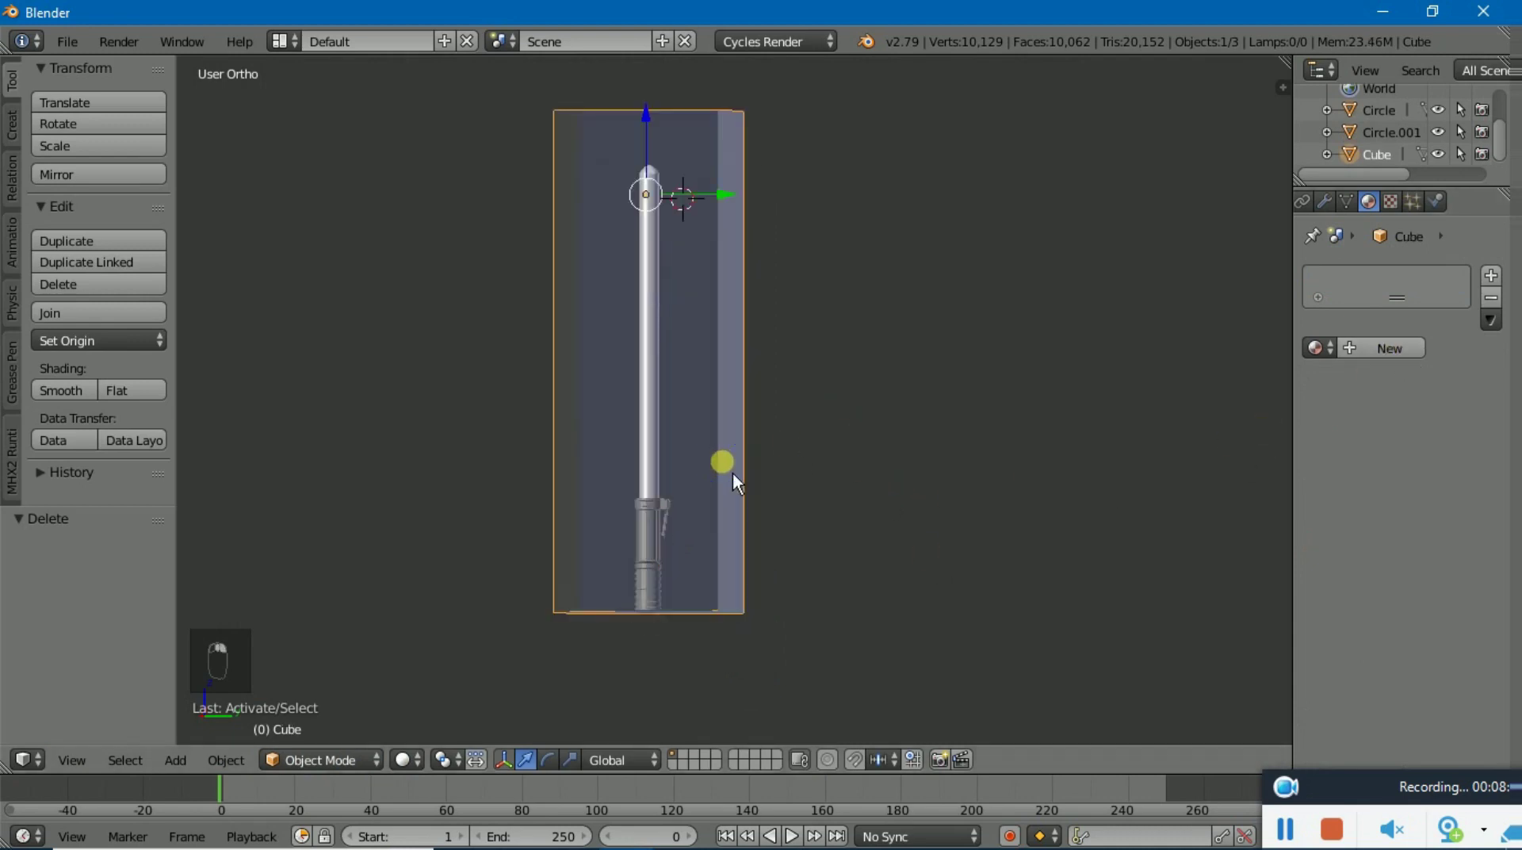
Hide the ground plane and focus the view on the hilt grip
key("h")
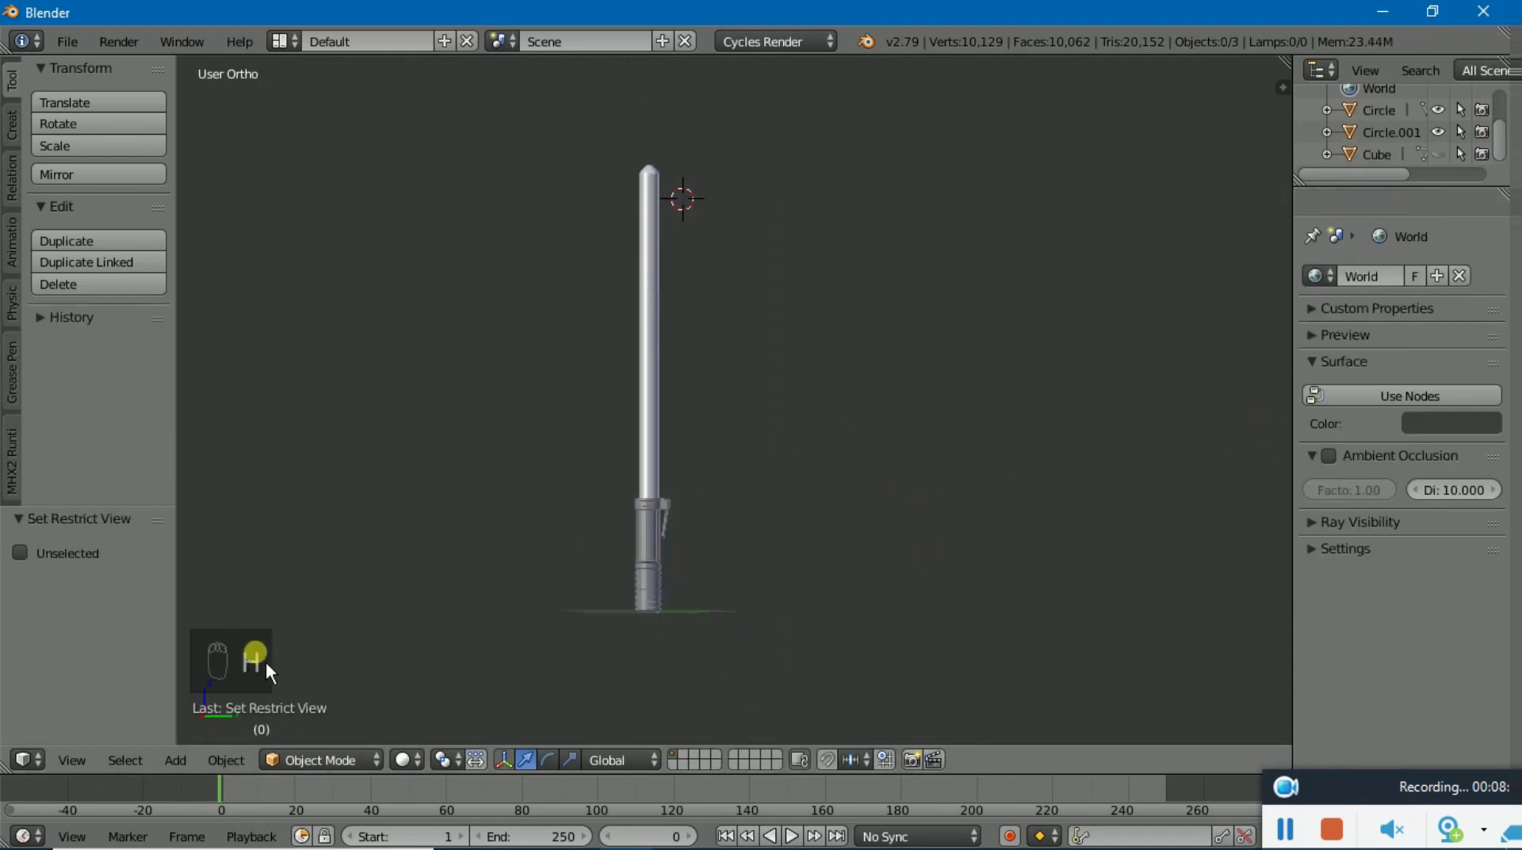
key("alt+h")
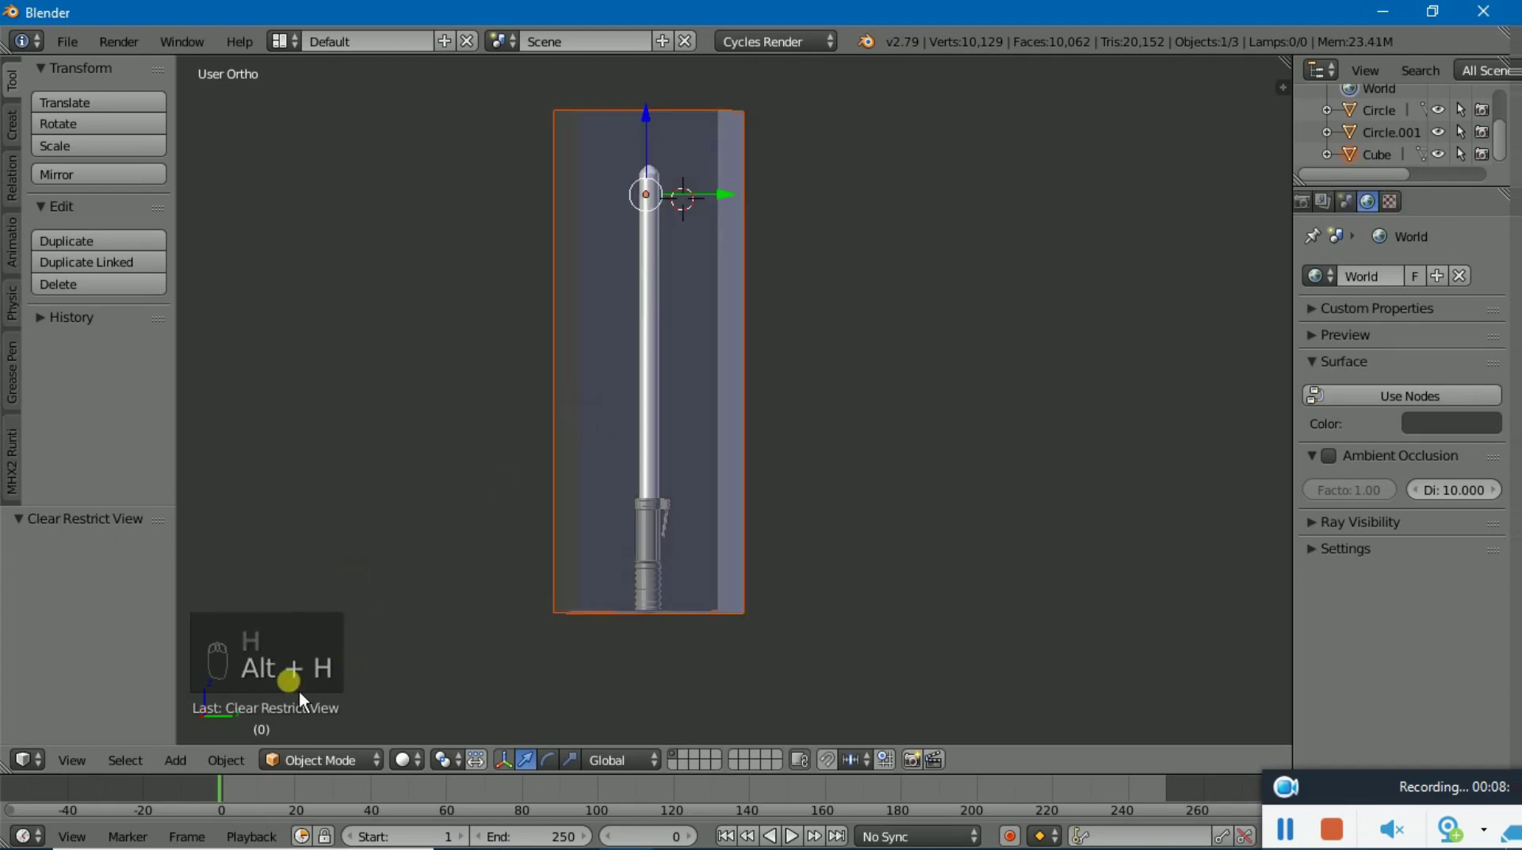
key("h")
left_click_drag(643, 564, 635, 517)
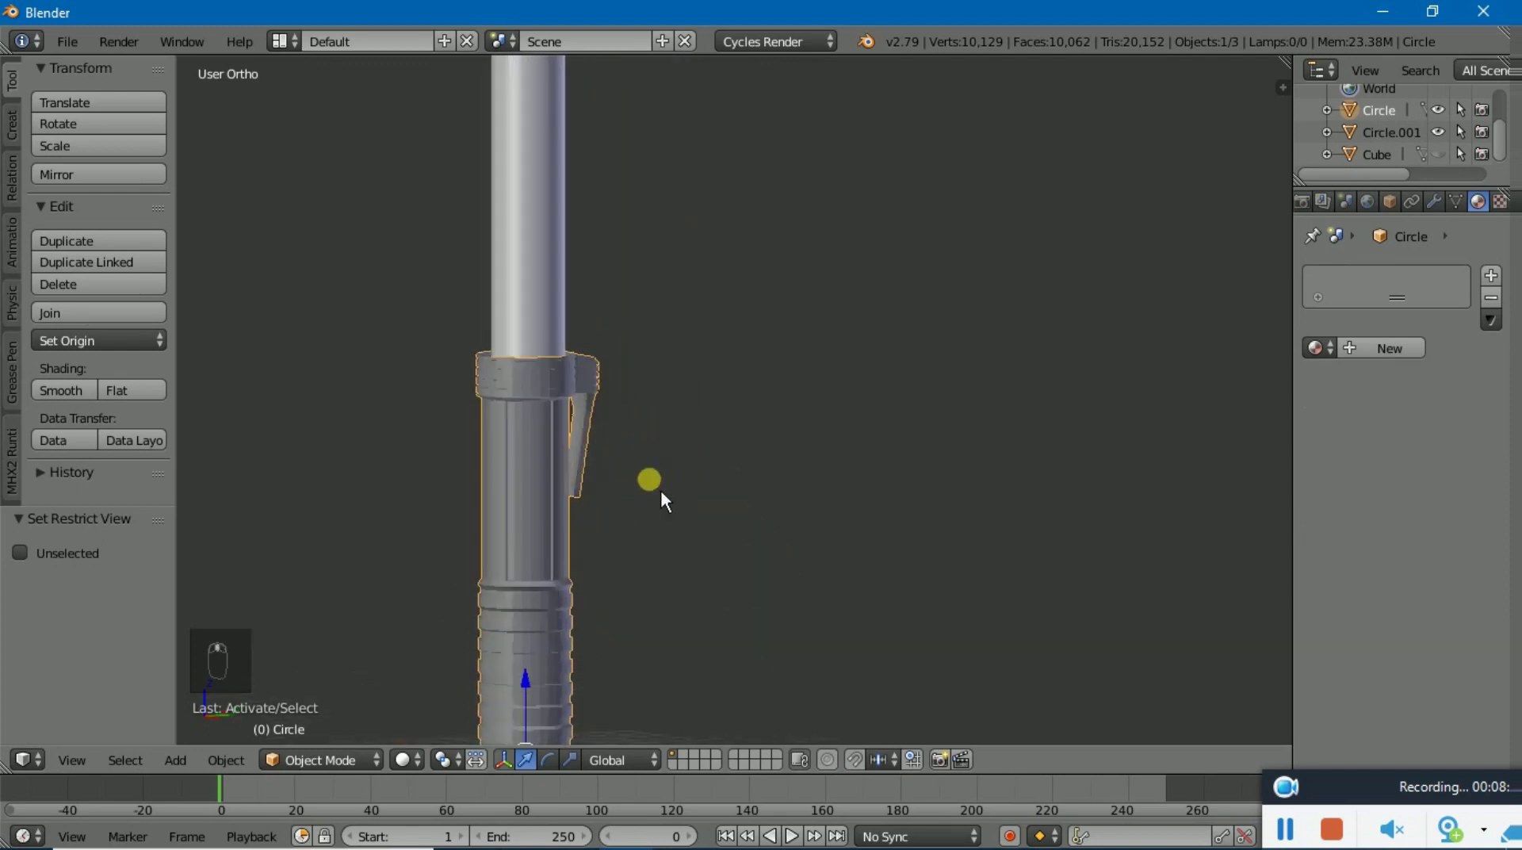
left_click_drag(1390, 364, 558, 376)
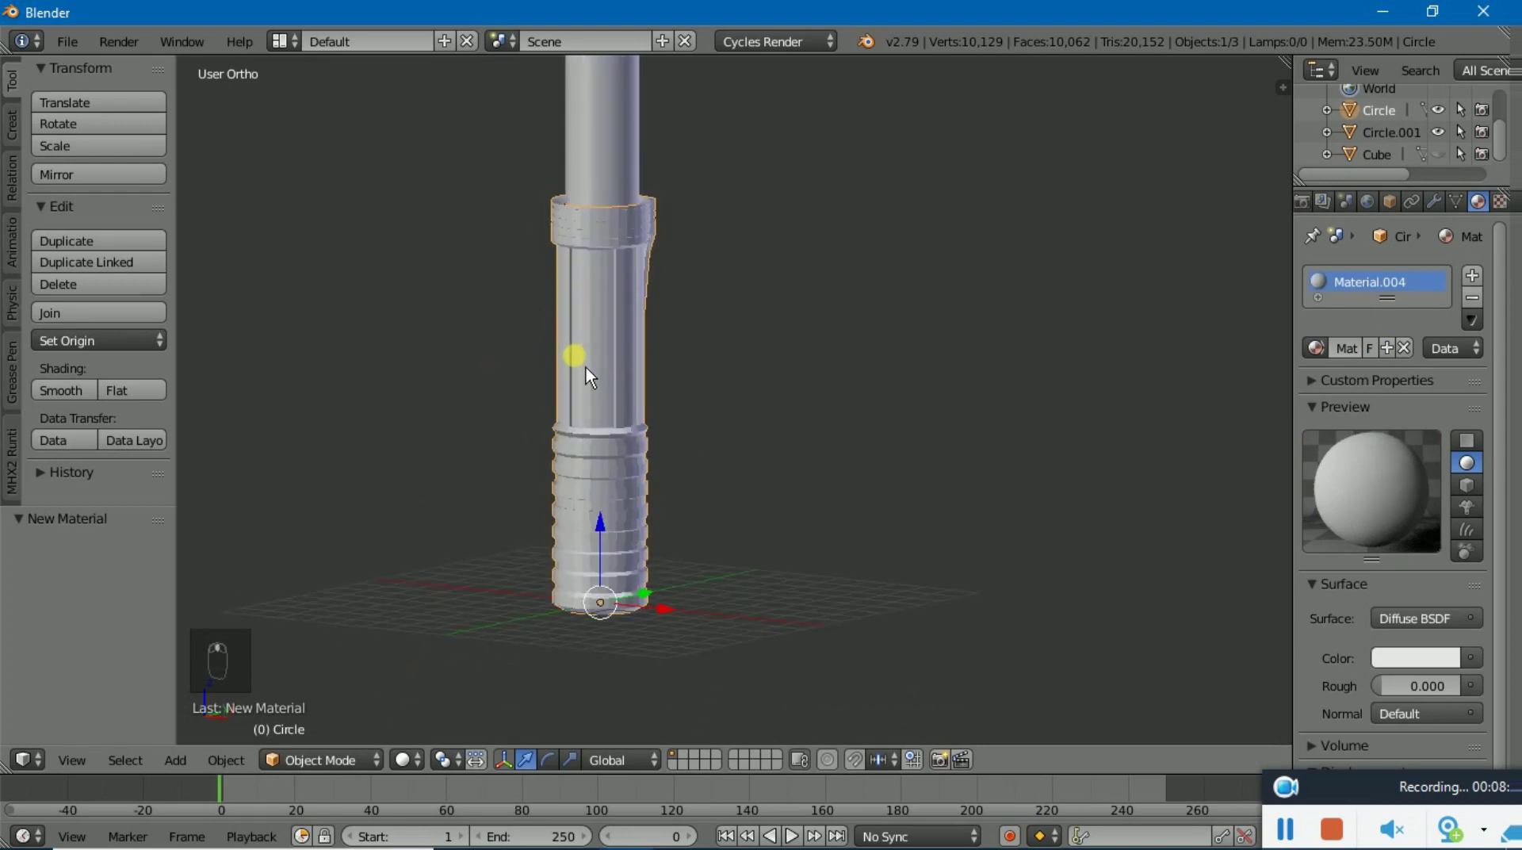
Bring up the editor type list beside the hilt's material slots
left_click_drag(46, 778, 73, 711)
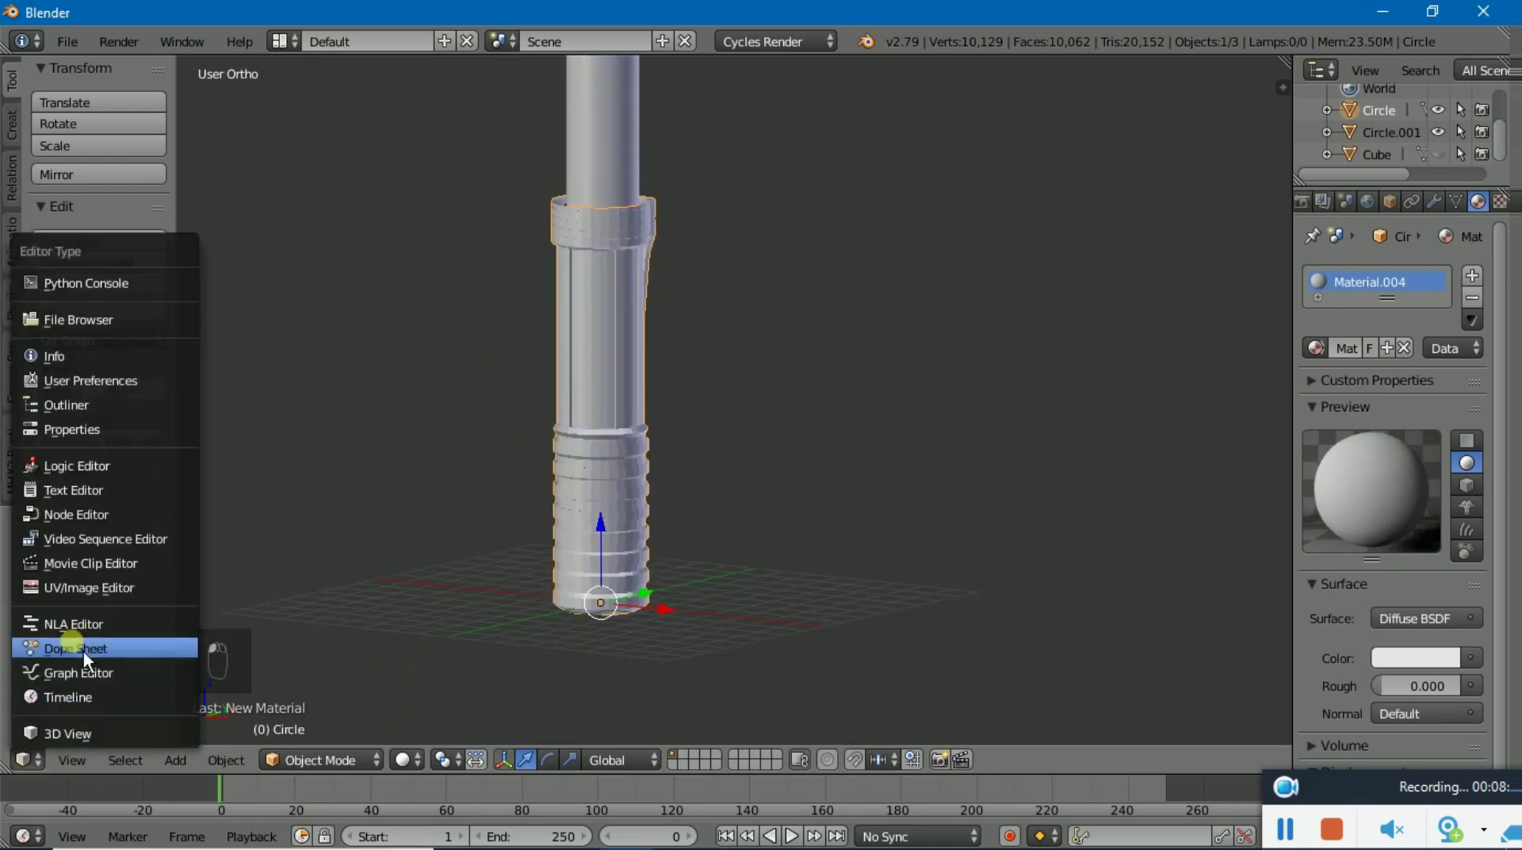
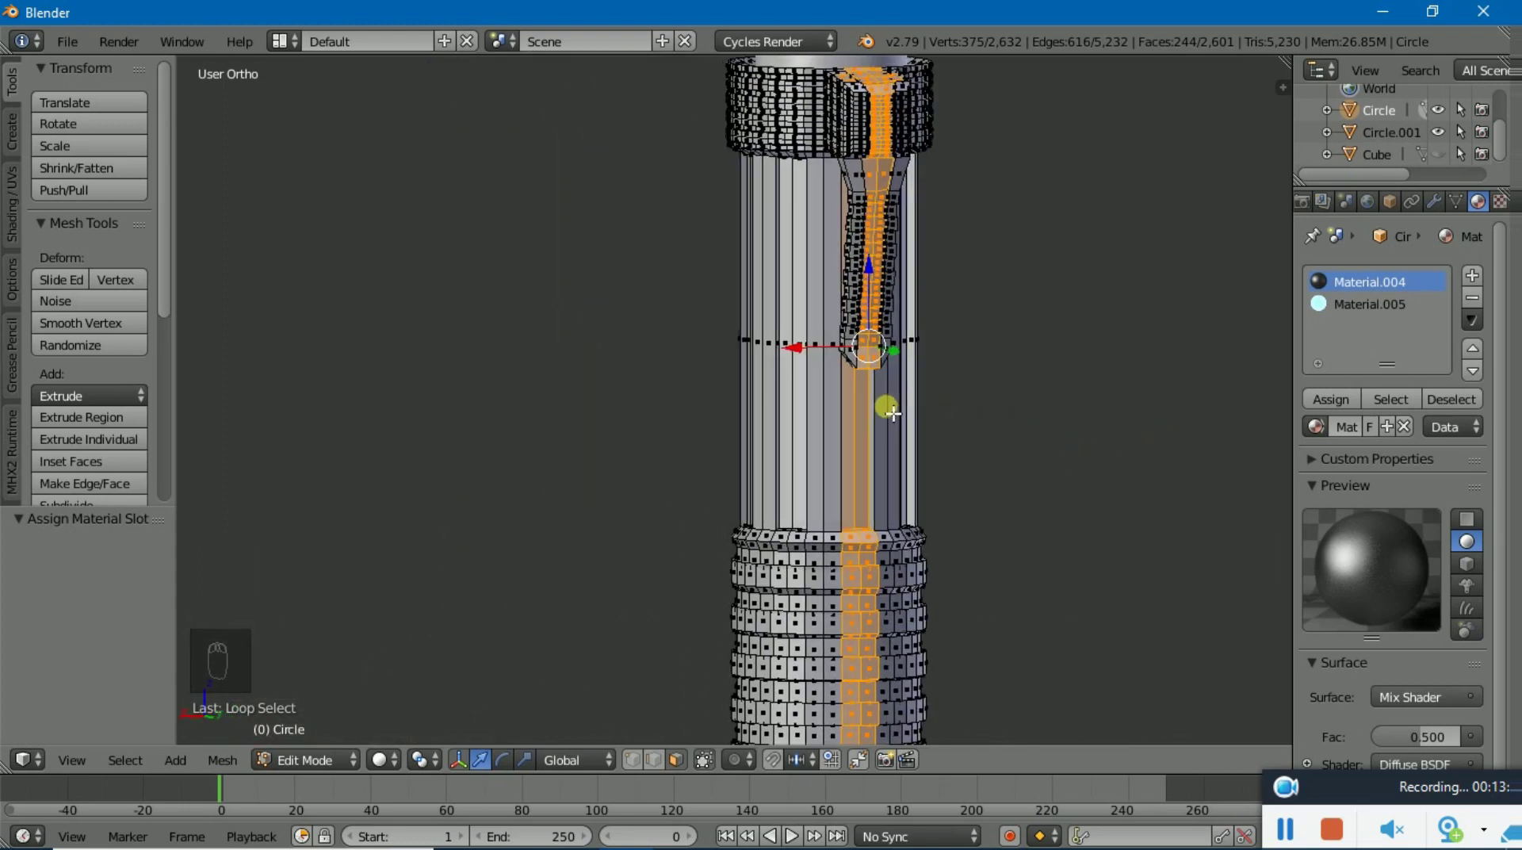
Shrink the grip face selection down to the raised strip's top faces
key("ctrl+z")
key("ctrl+z")
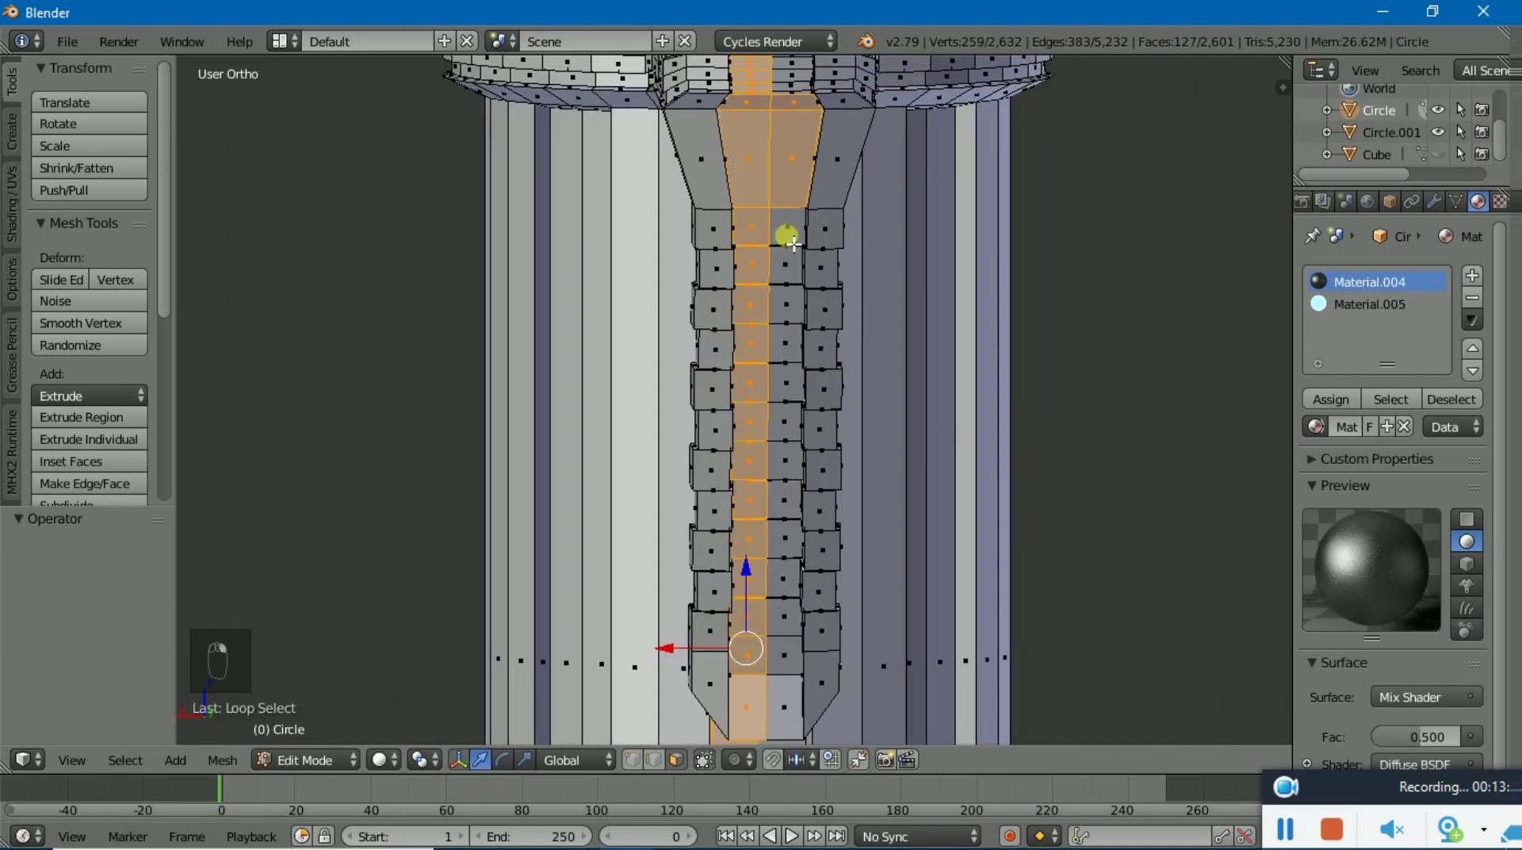
key("ctrl+z")
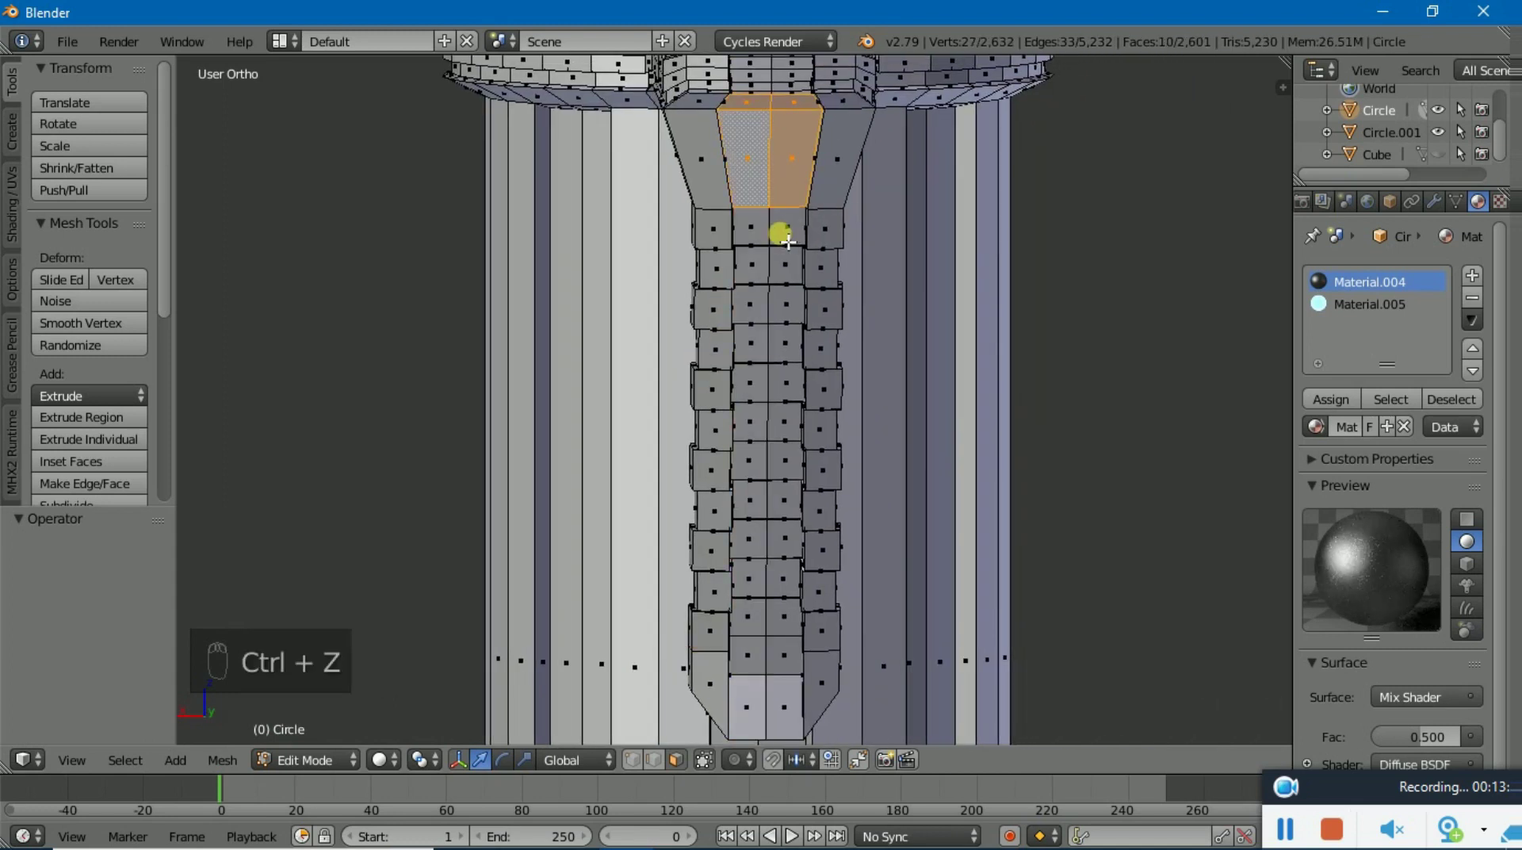
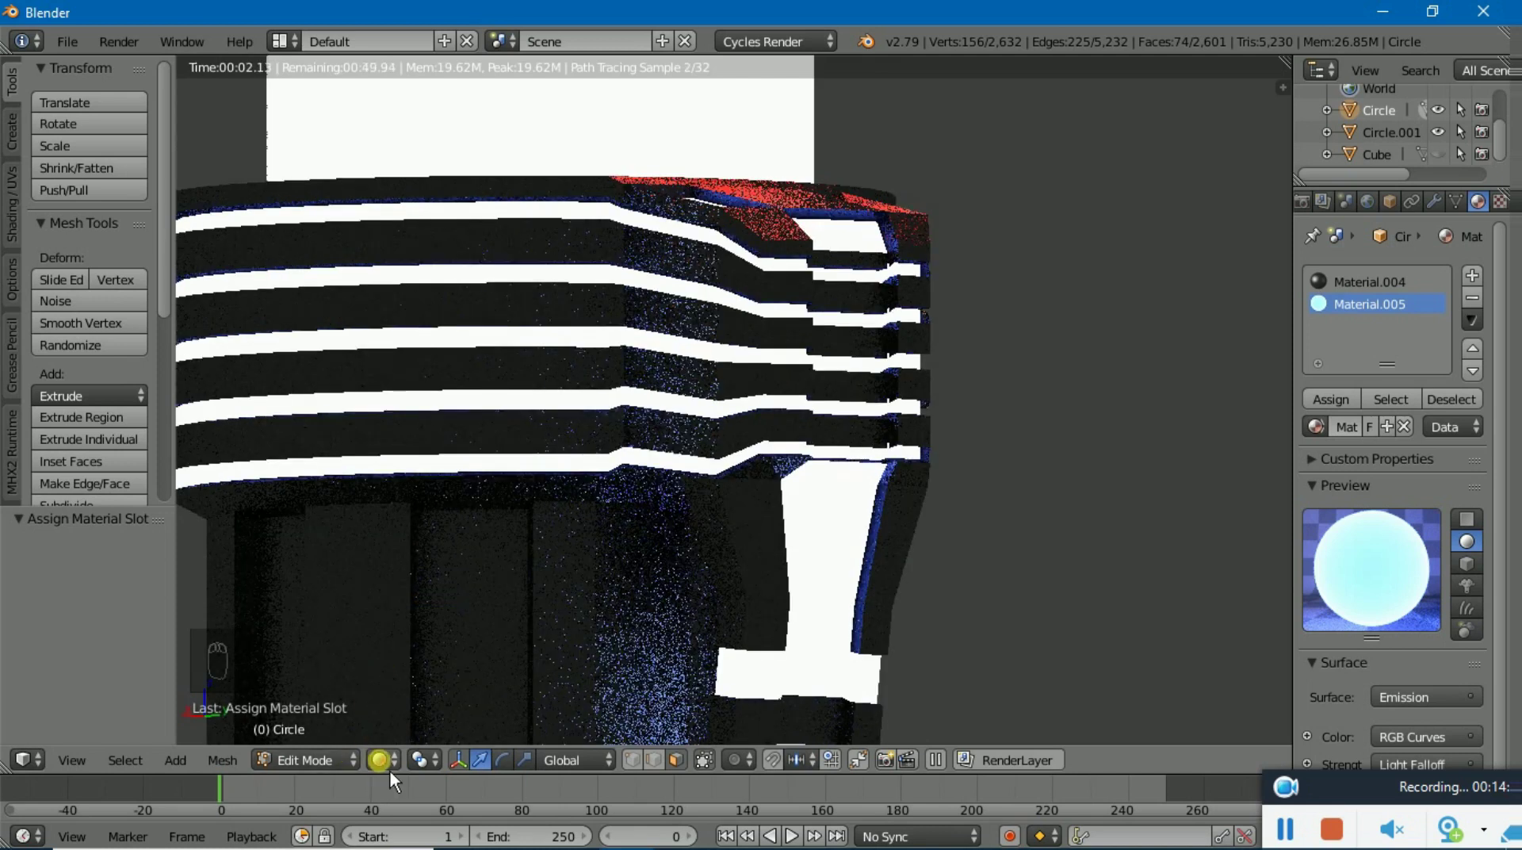
Switch to Rendered shading to see the grip strip glowing in Cycles
left_click(398, 770)
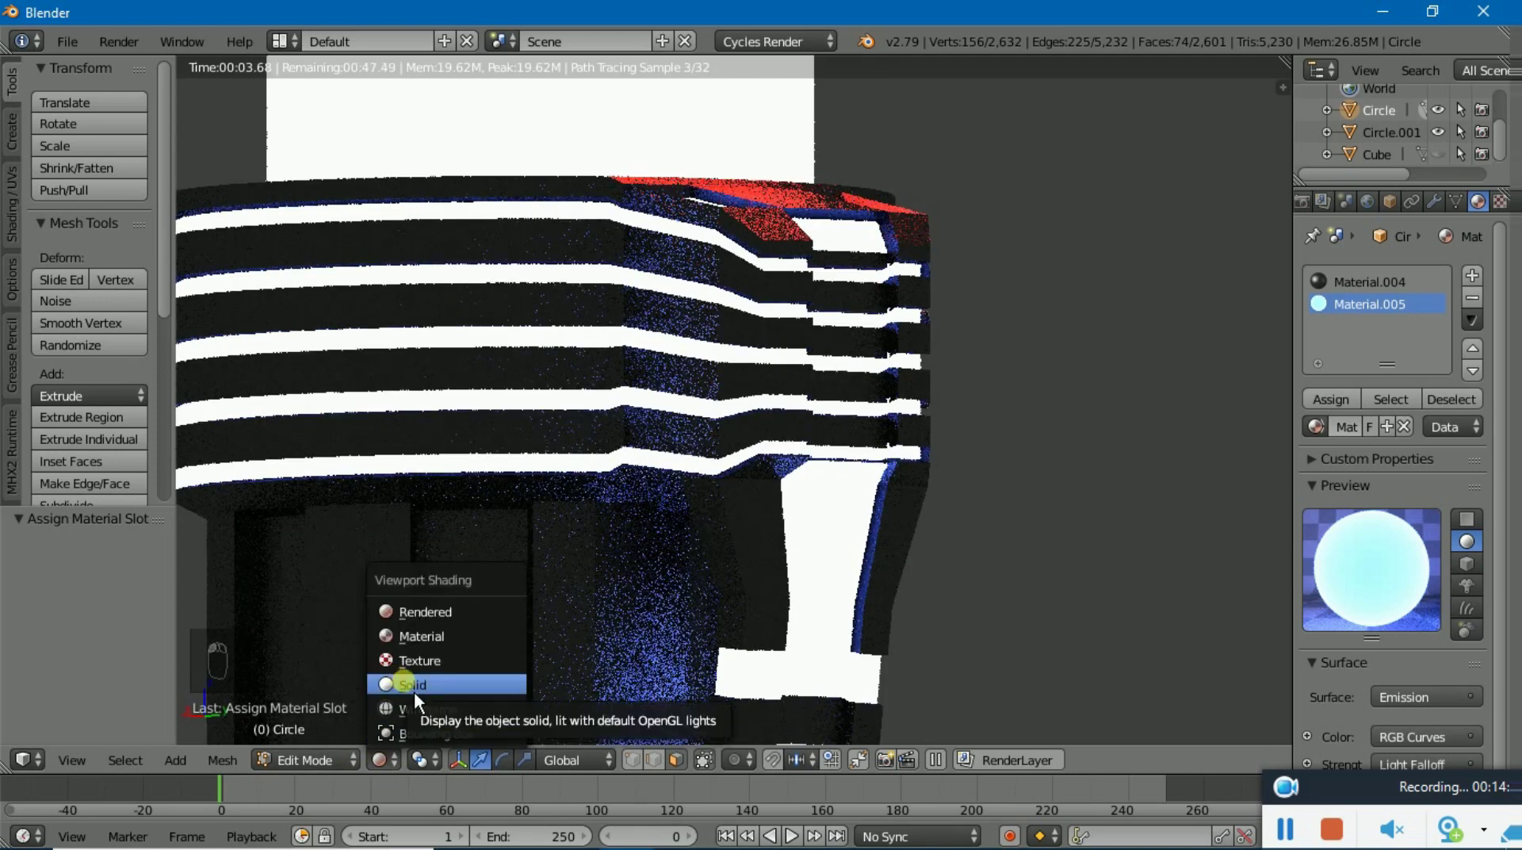
Leave the render preview and drop the vertical strip from the ring-band face selection
left_click(420, 704)
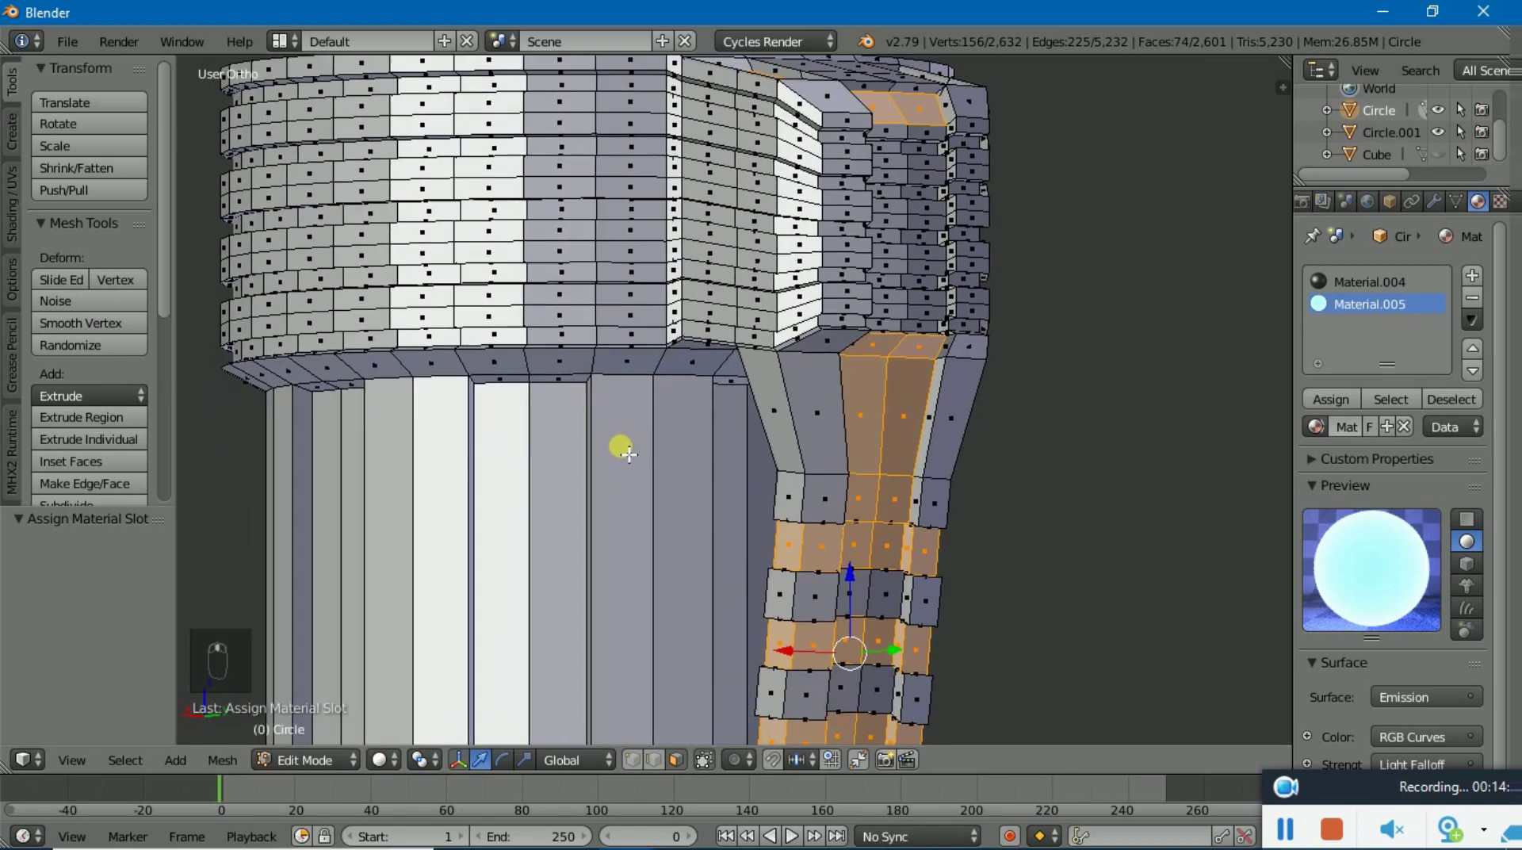
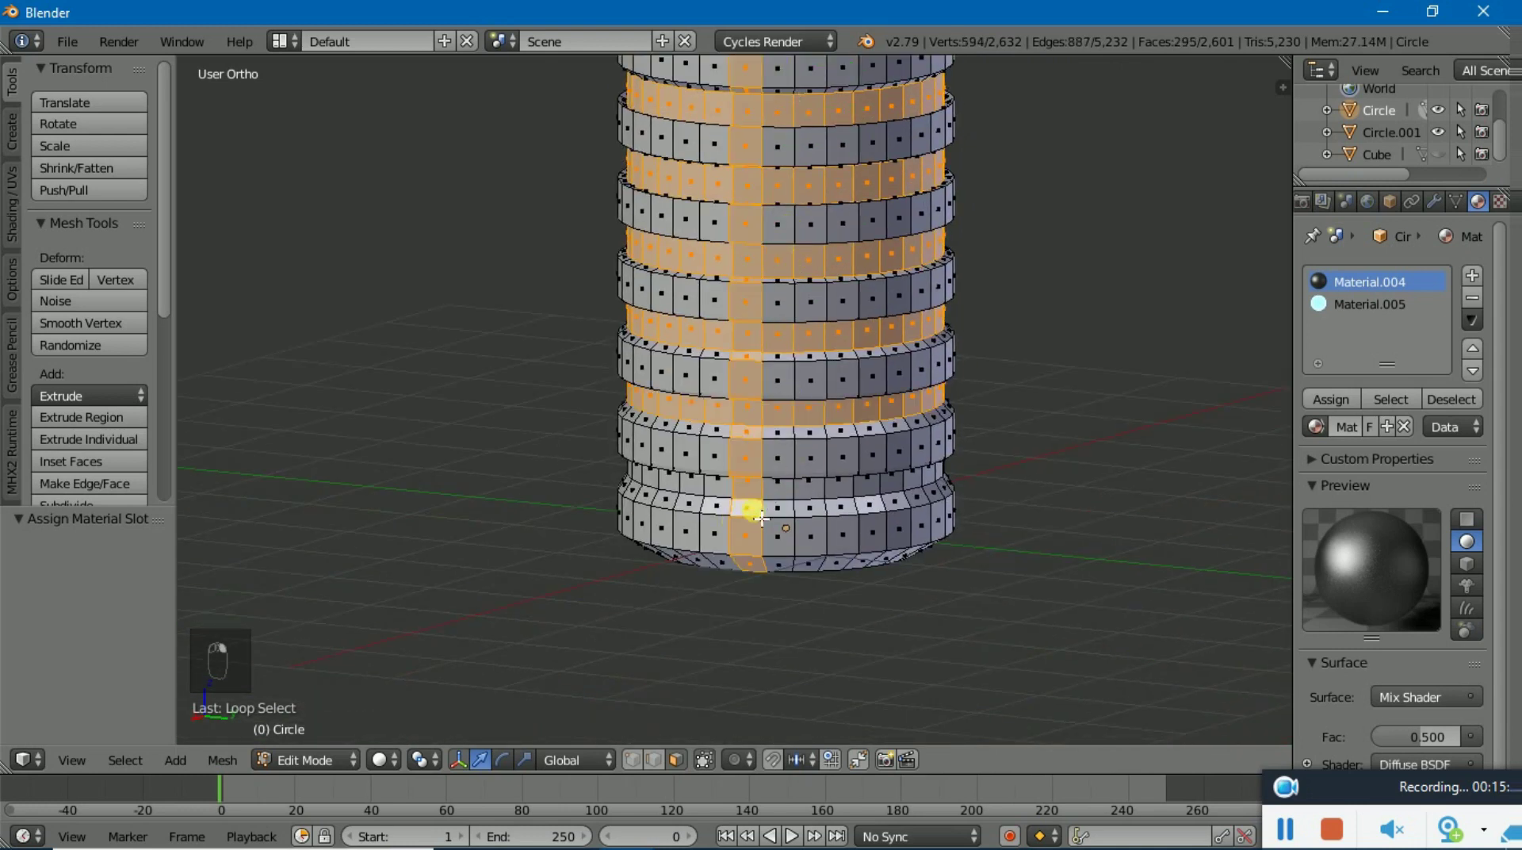
key("ctrl+z")
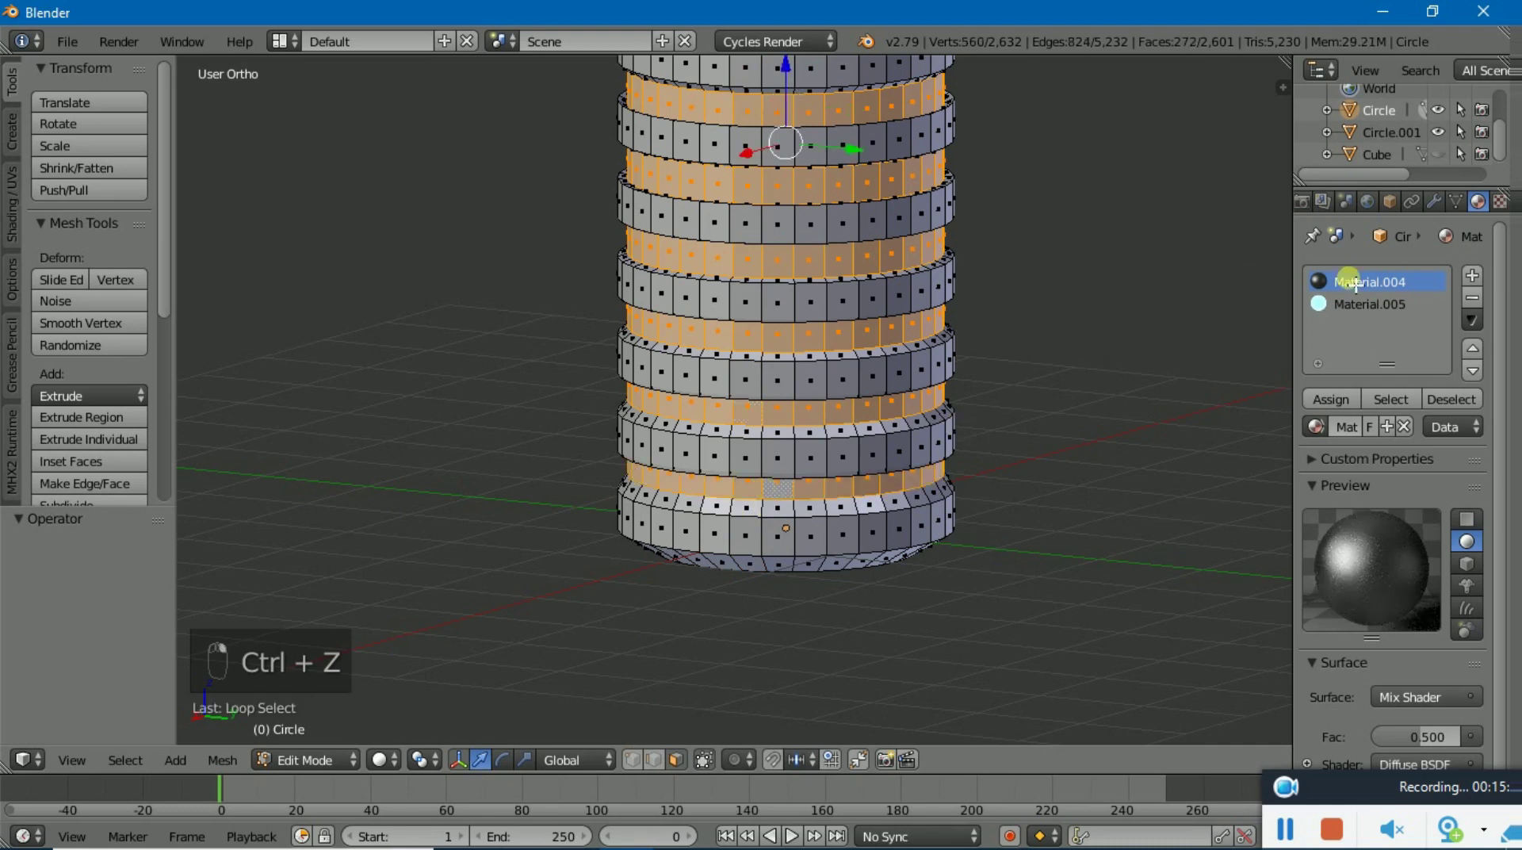
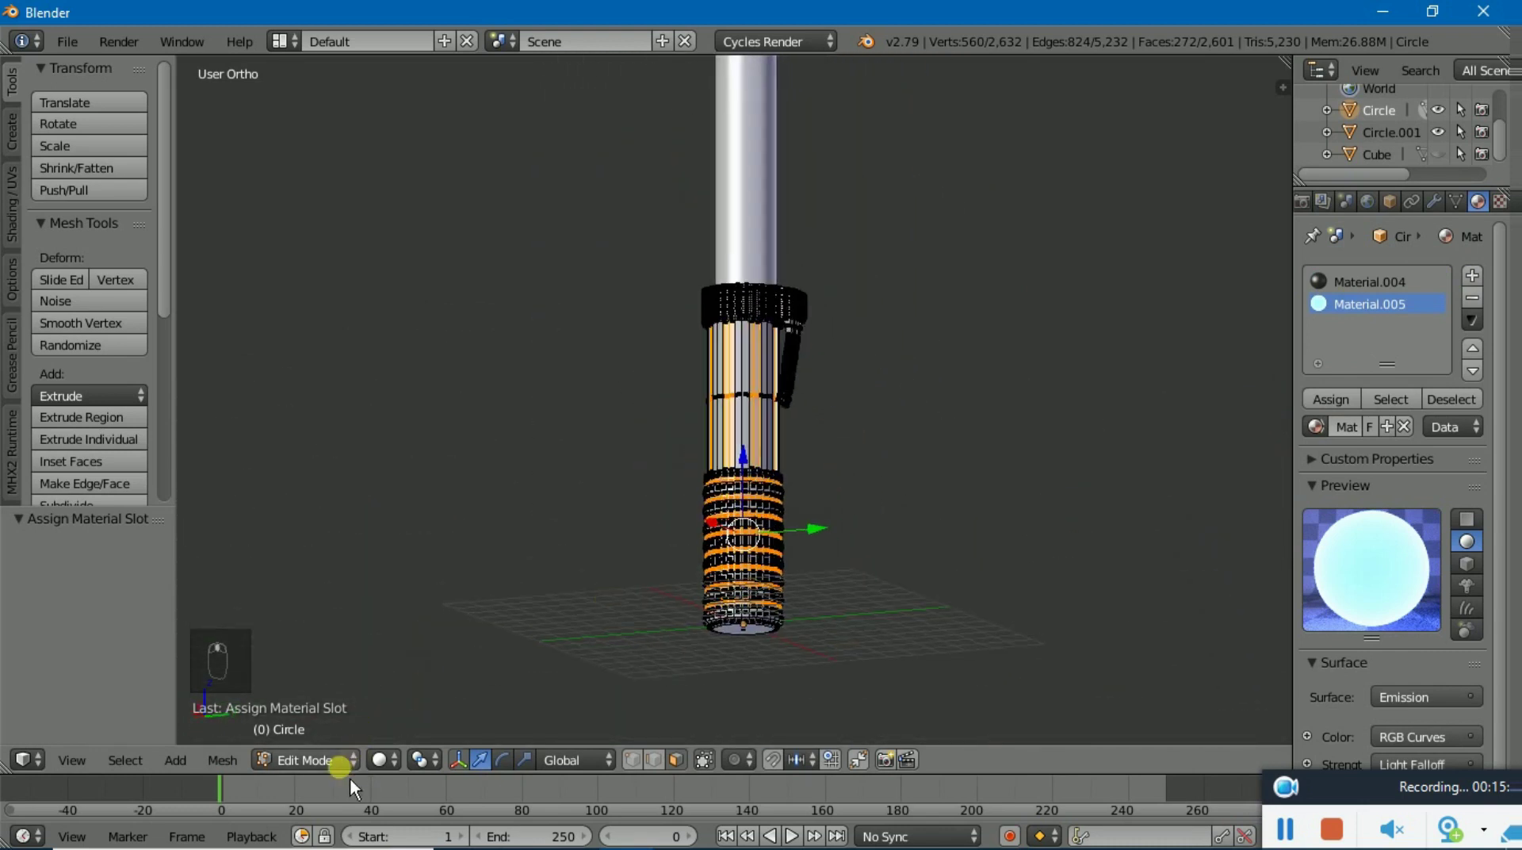
Leave Edit Mode on the hilt and unhide the hidden box object (Alt+H)
key("BackSpace")
type("...")
left_click_drag(814, 574, 822, 593)
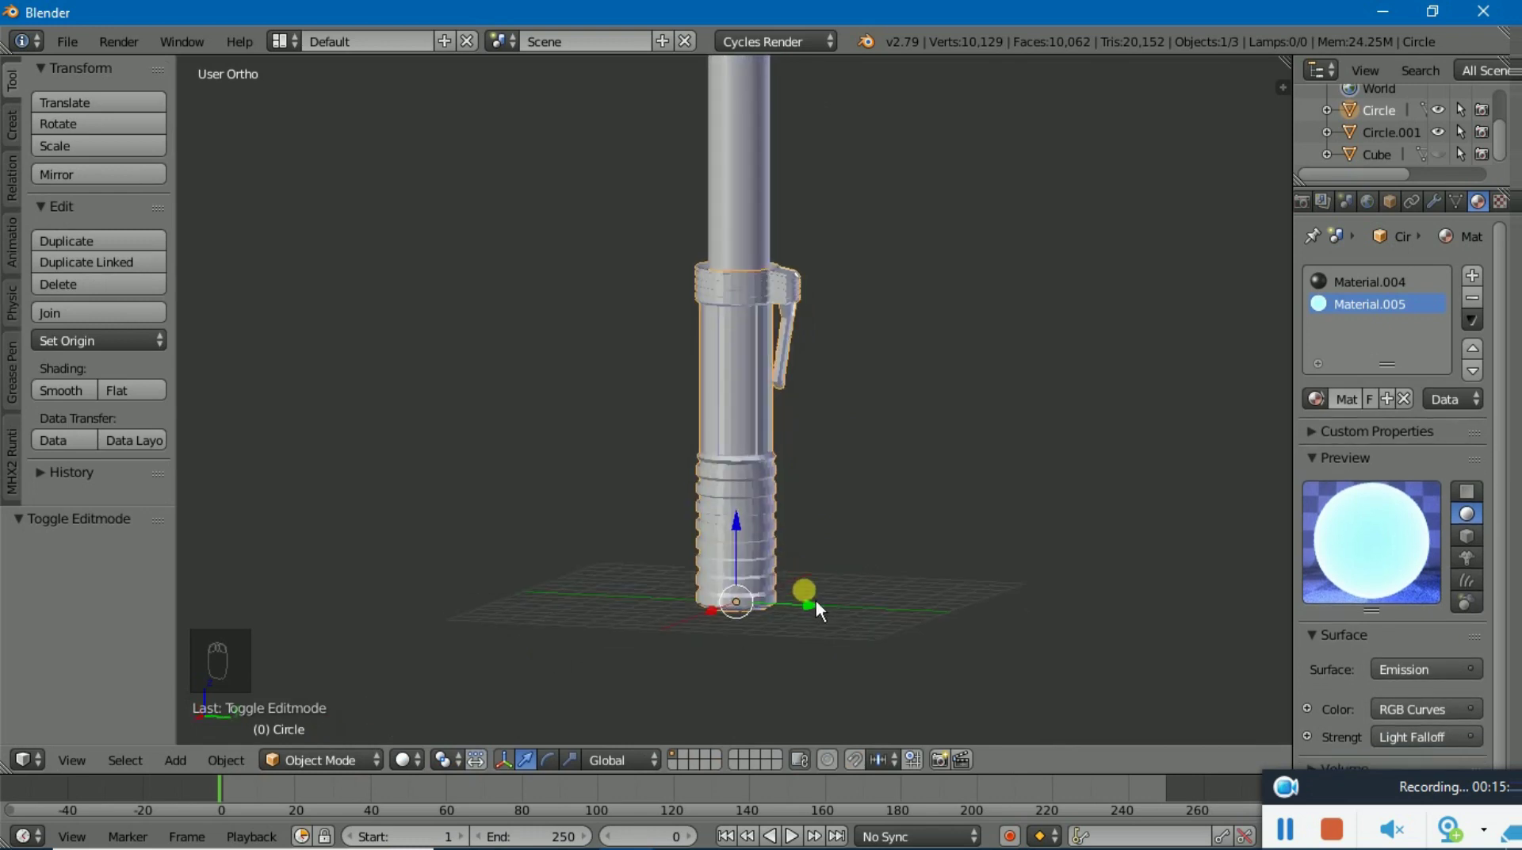
key("alt+h")
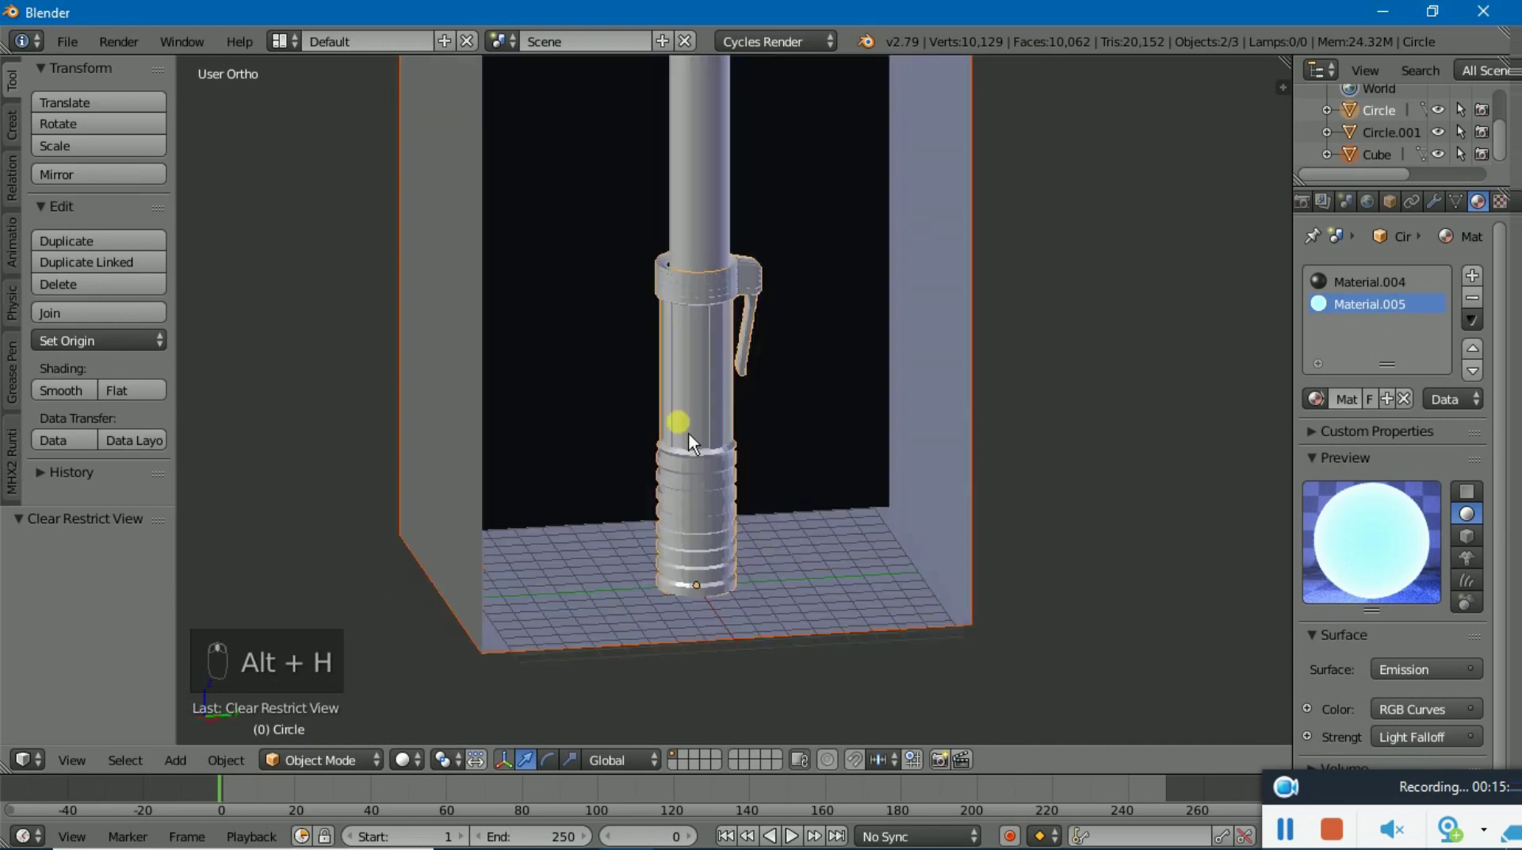
Select the box, shrink it to about half size and lower it vertically around the saber
left_click_drag(699, 439, 815, 382)
key("a")
key("a")
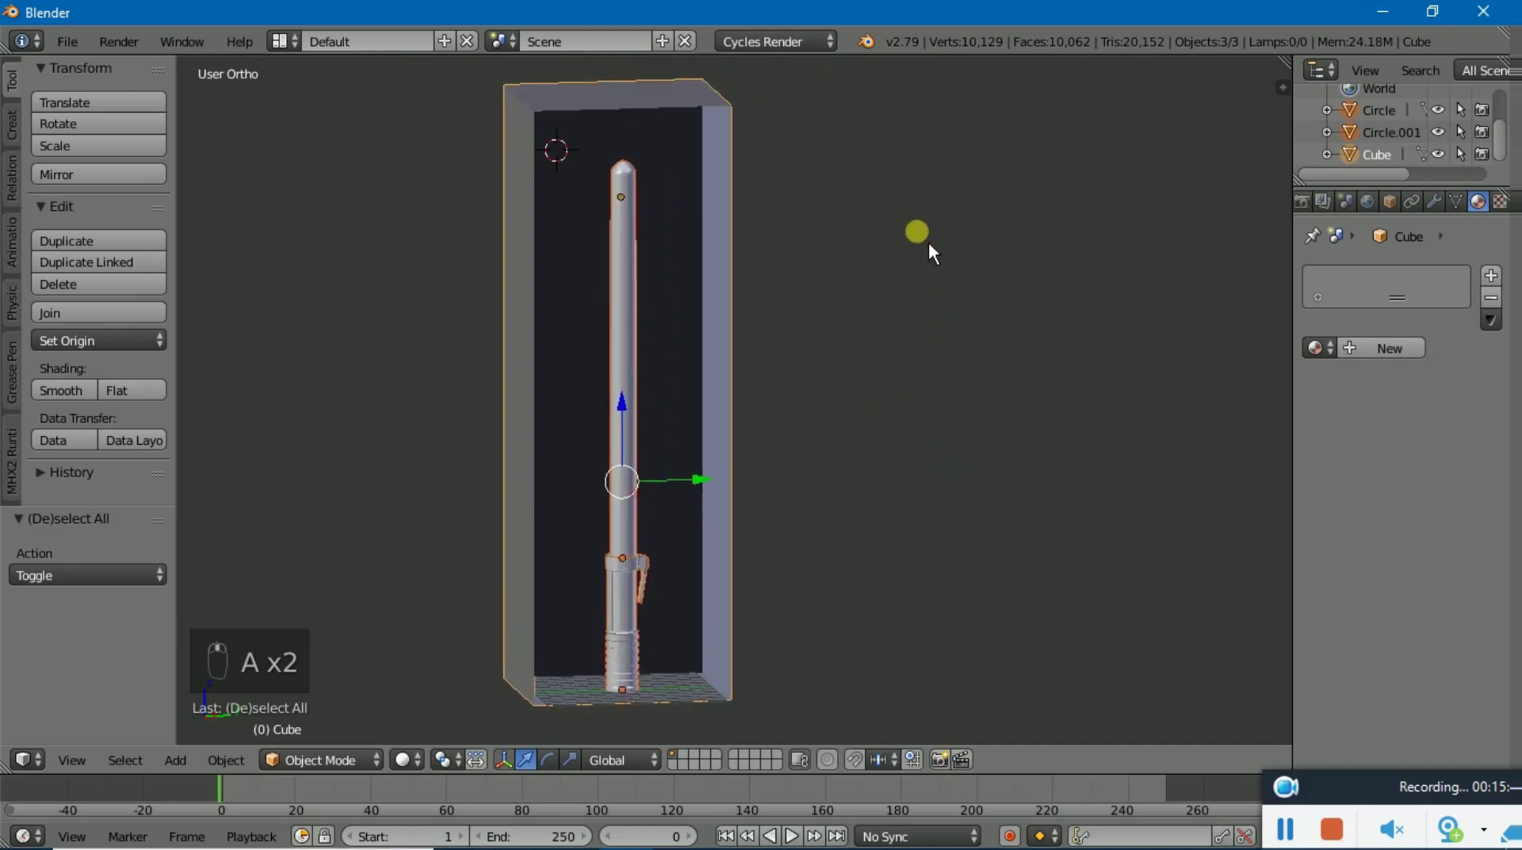
key("s")
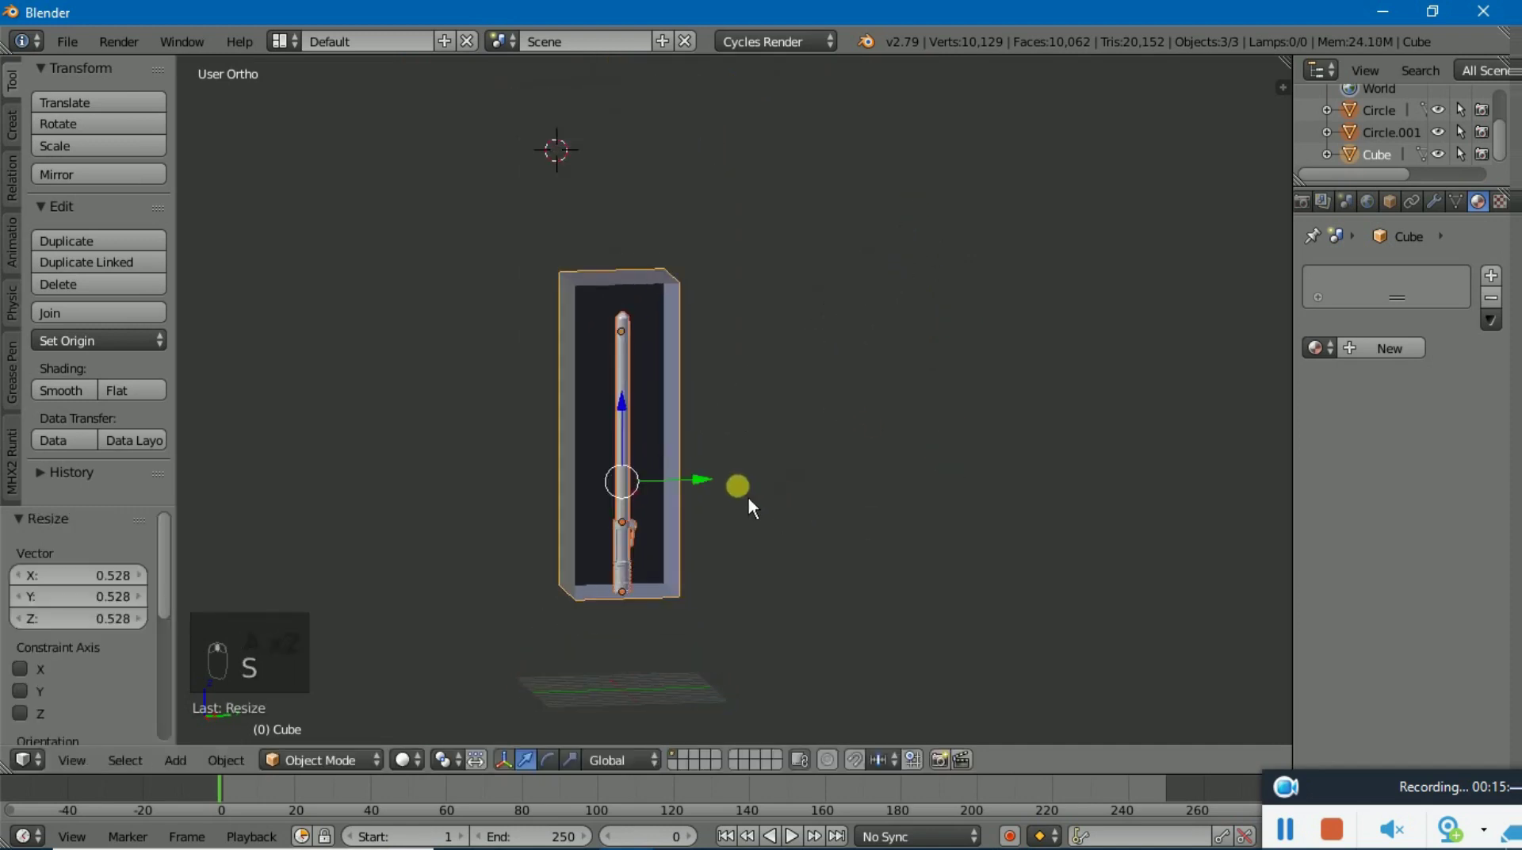
left_click_drag(638, 422, 650, 520)
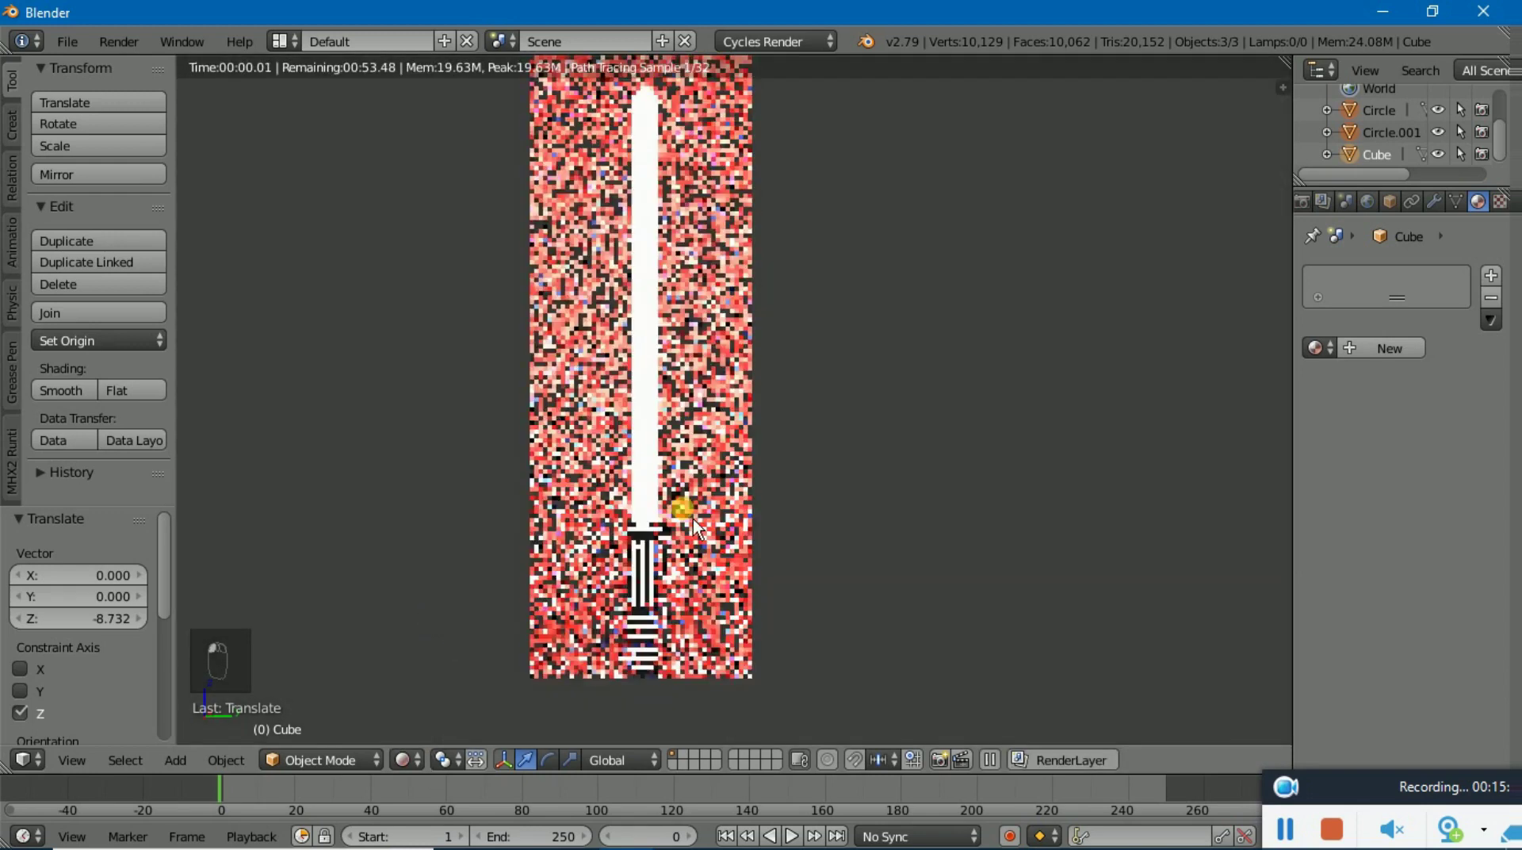
Select and delete the leftover cube, leaving only the lightsaber objects
left_click(1016, 328)
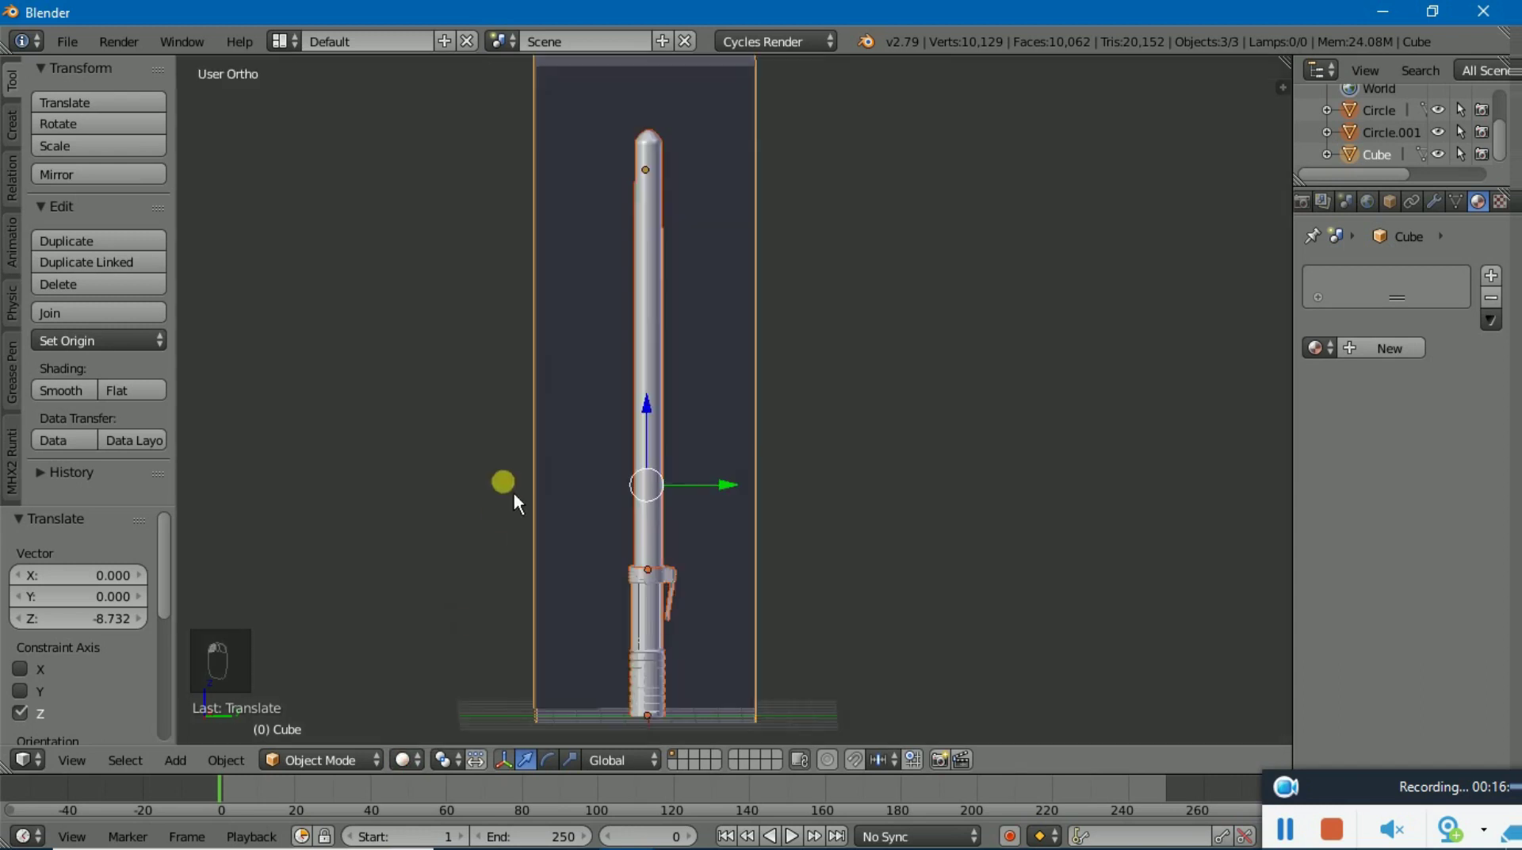
key("Delete")
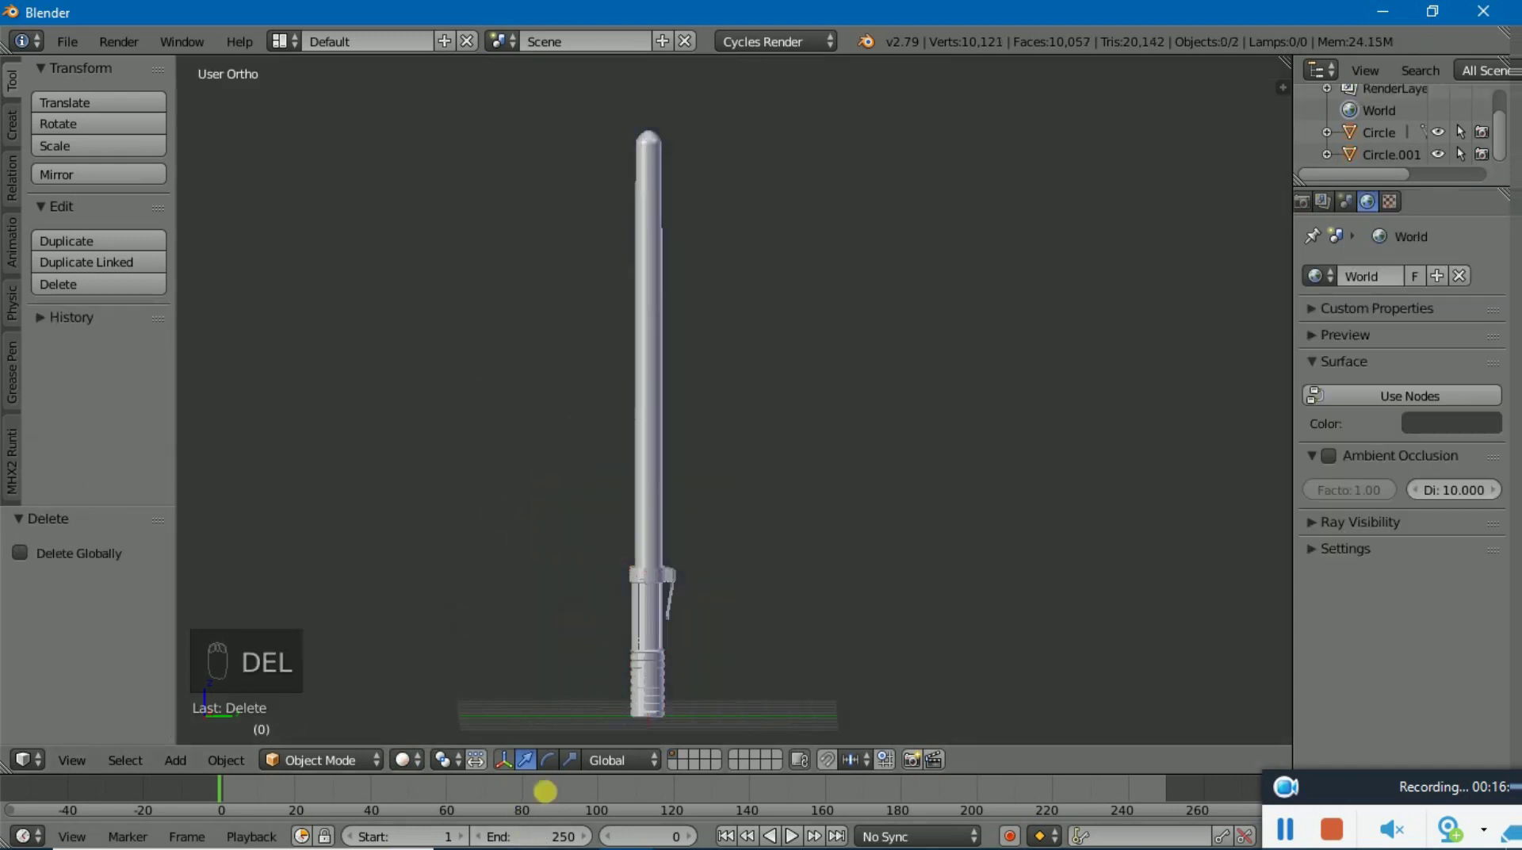
Preview the lone lightsaber in Rendered shading, then return the viewport to Solid
left_click(429, 779)
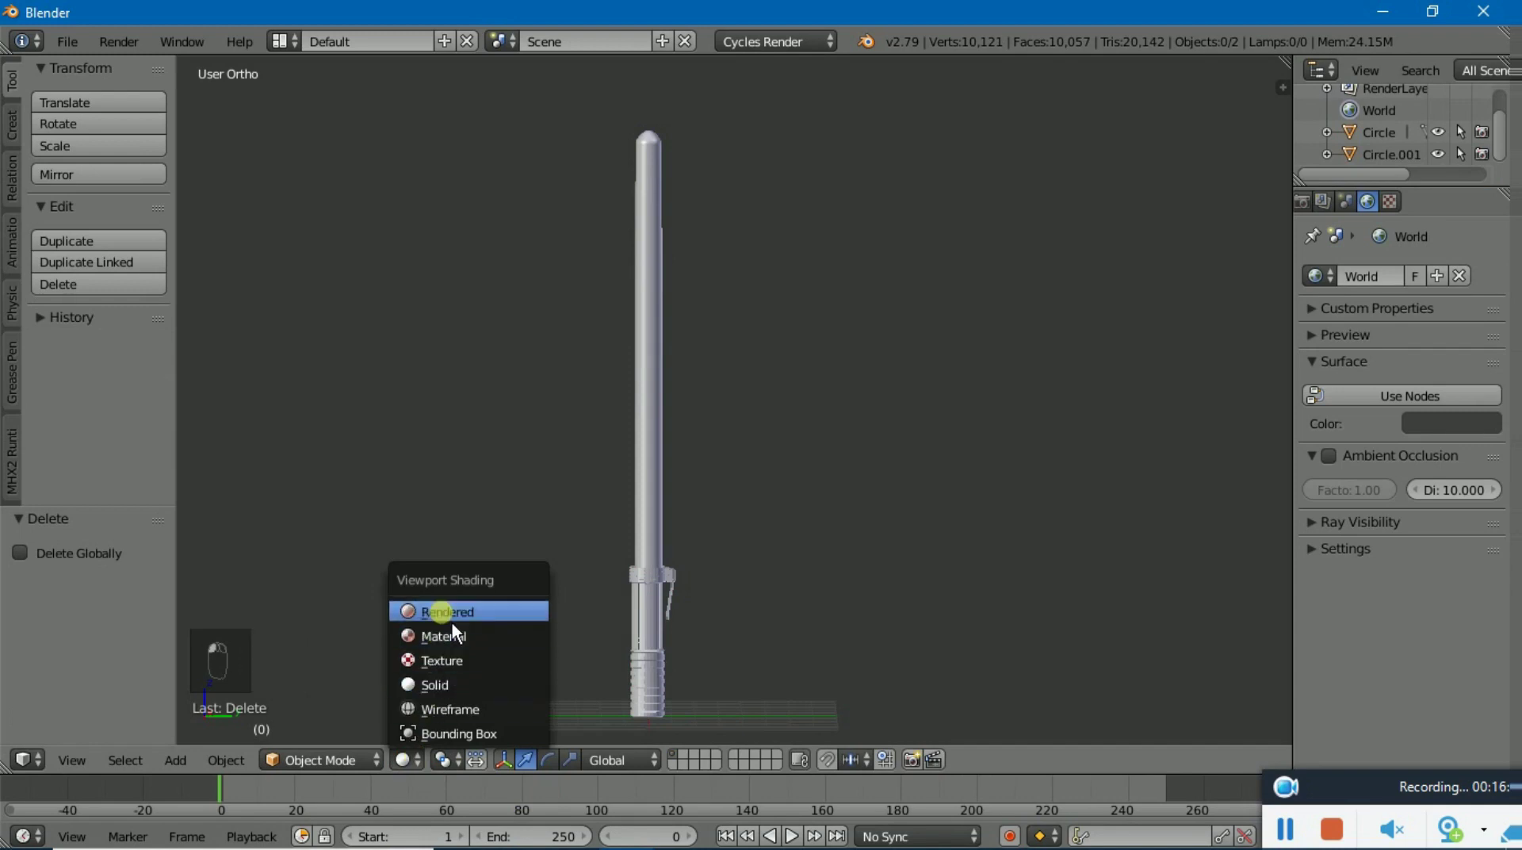
left_click(454, 633)
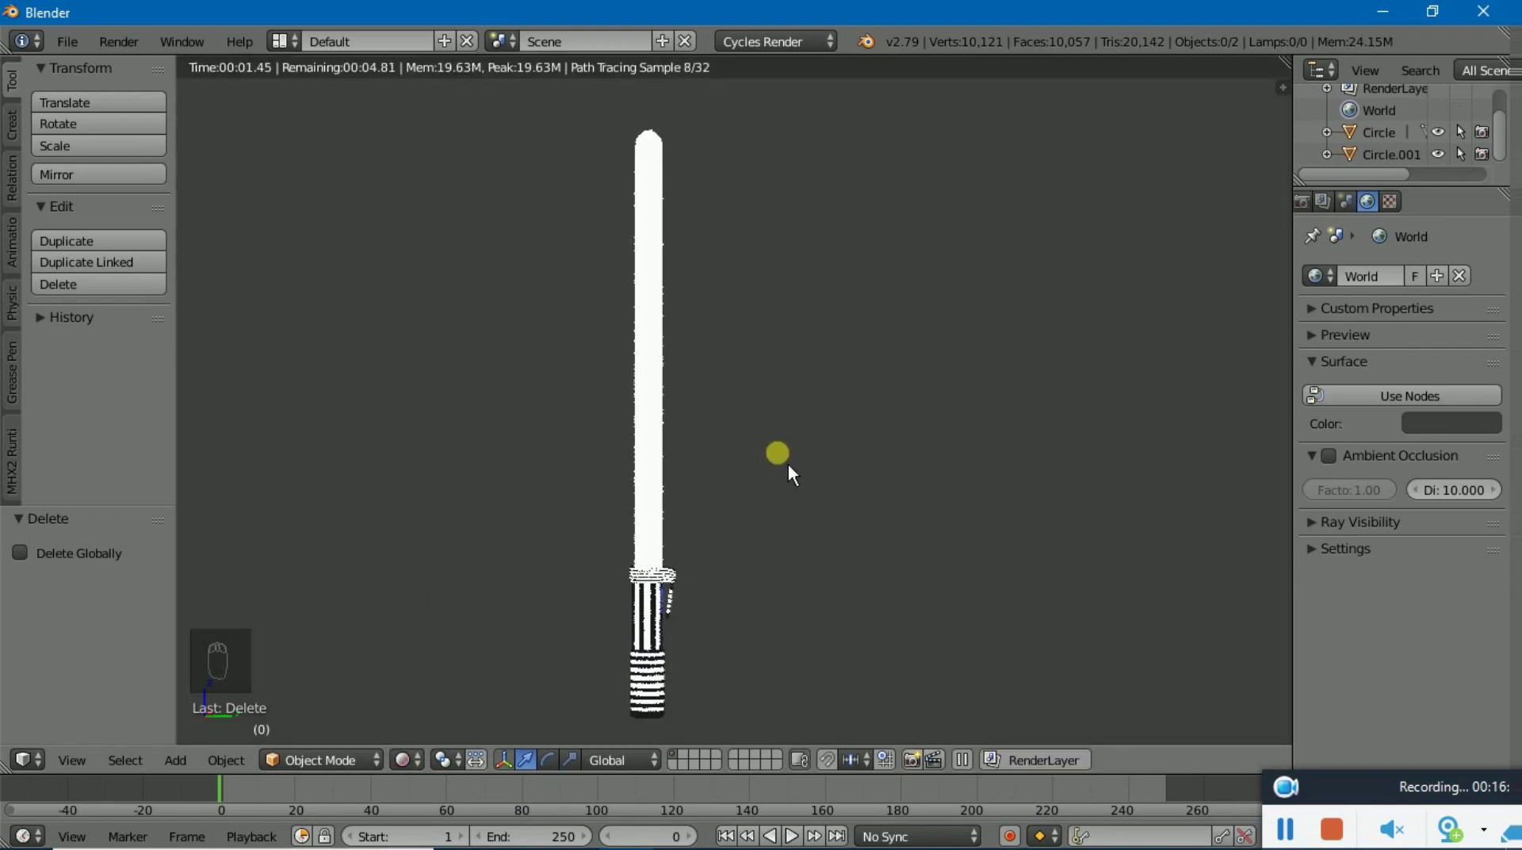
left_click_drag(559, 553, 506, 748)
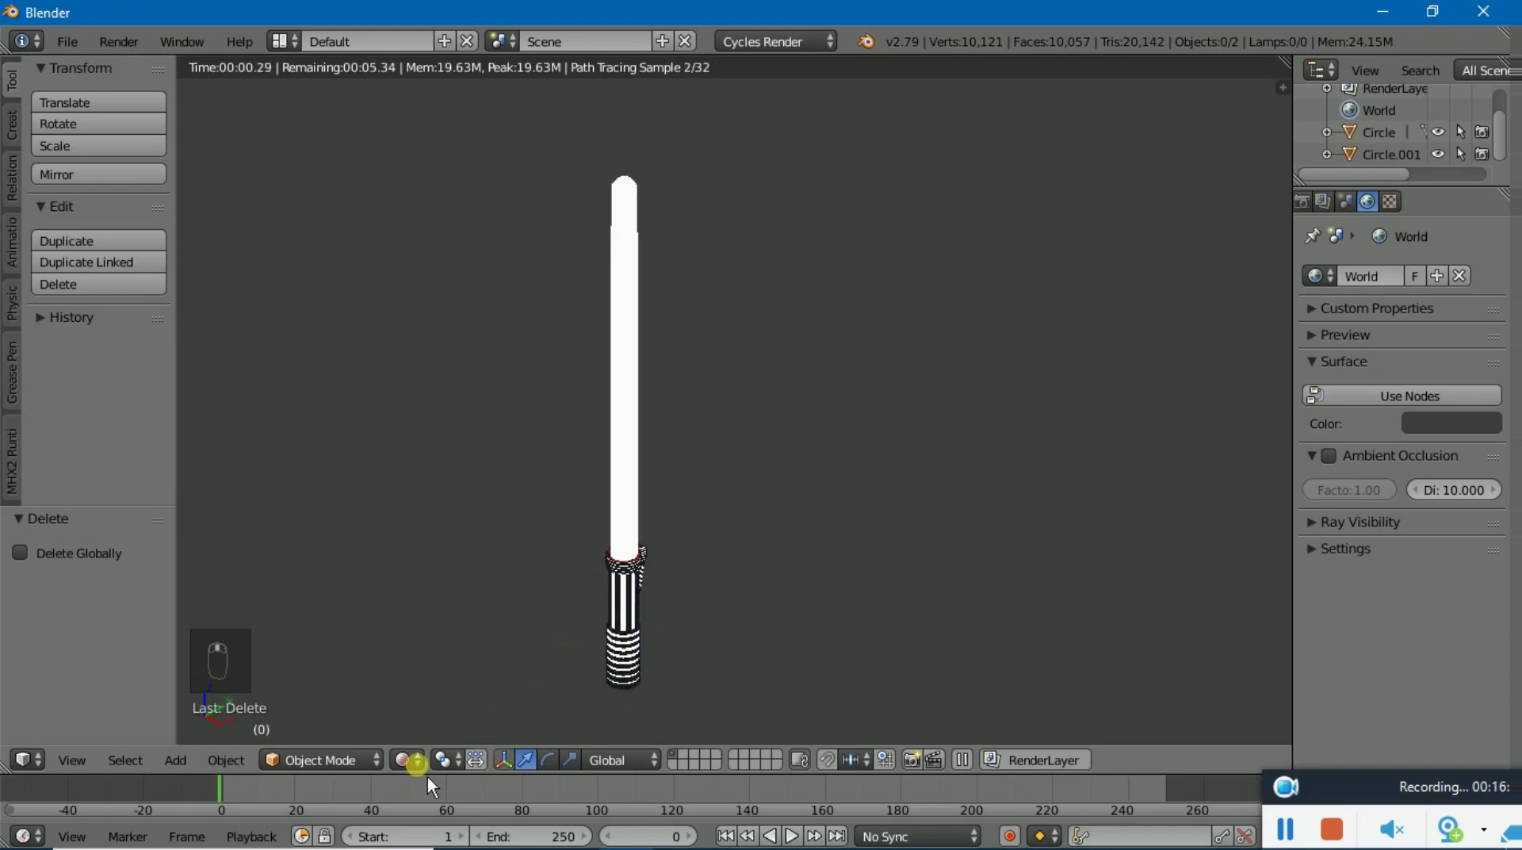
left_click(444, 716)
Snap the cursor to the origin and add a mesh plane scaled up into a wide ground surface
key("shift+s")
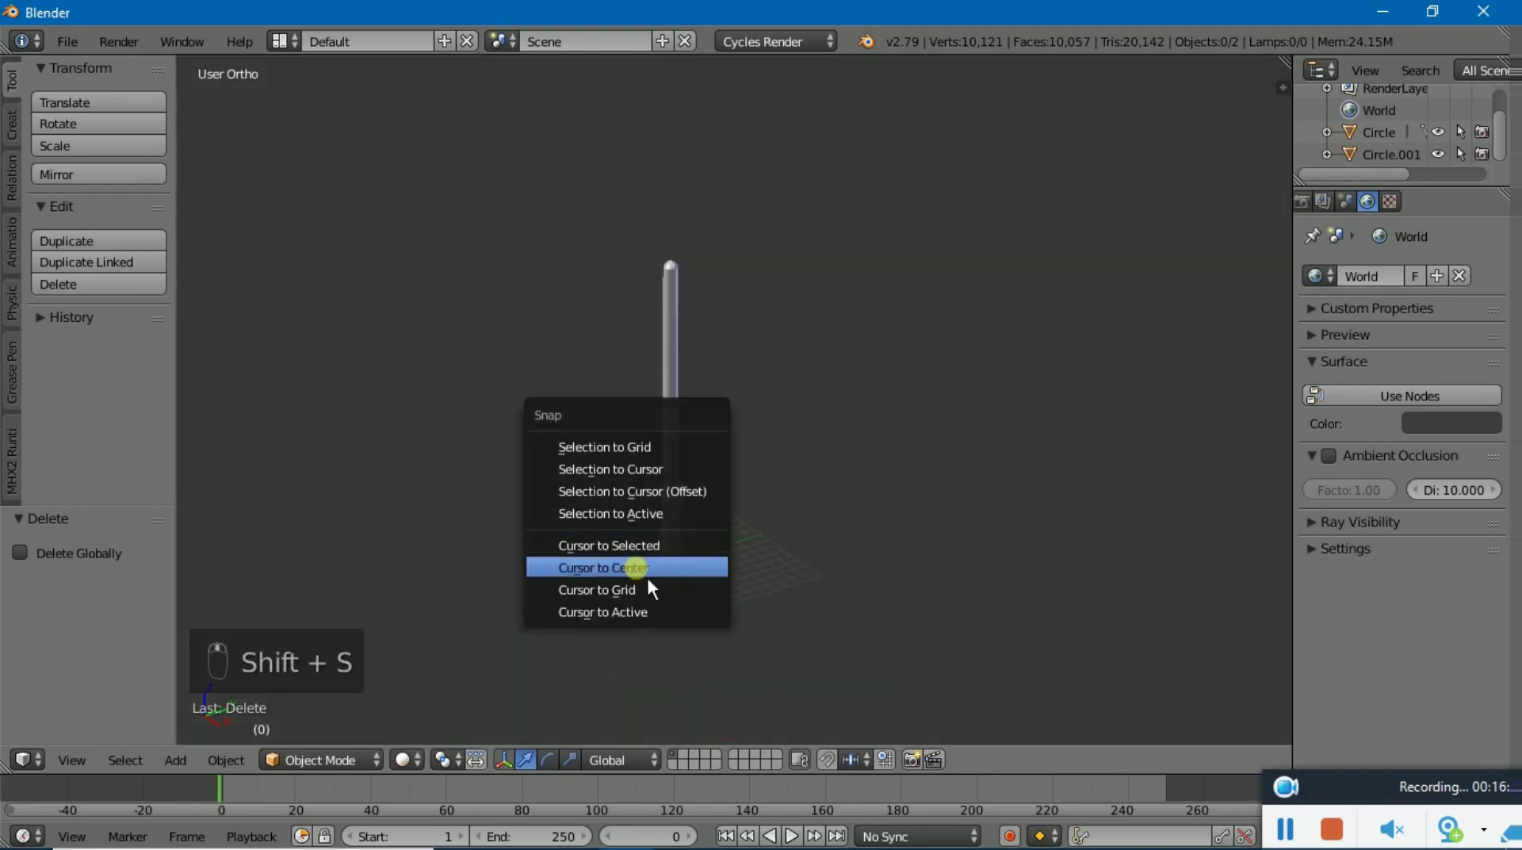
key("shift+a")
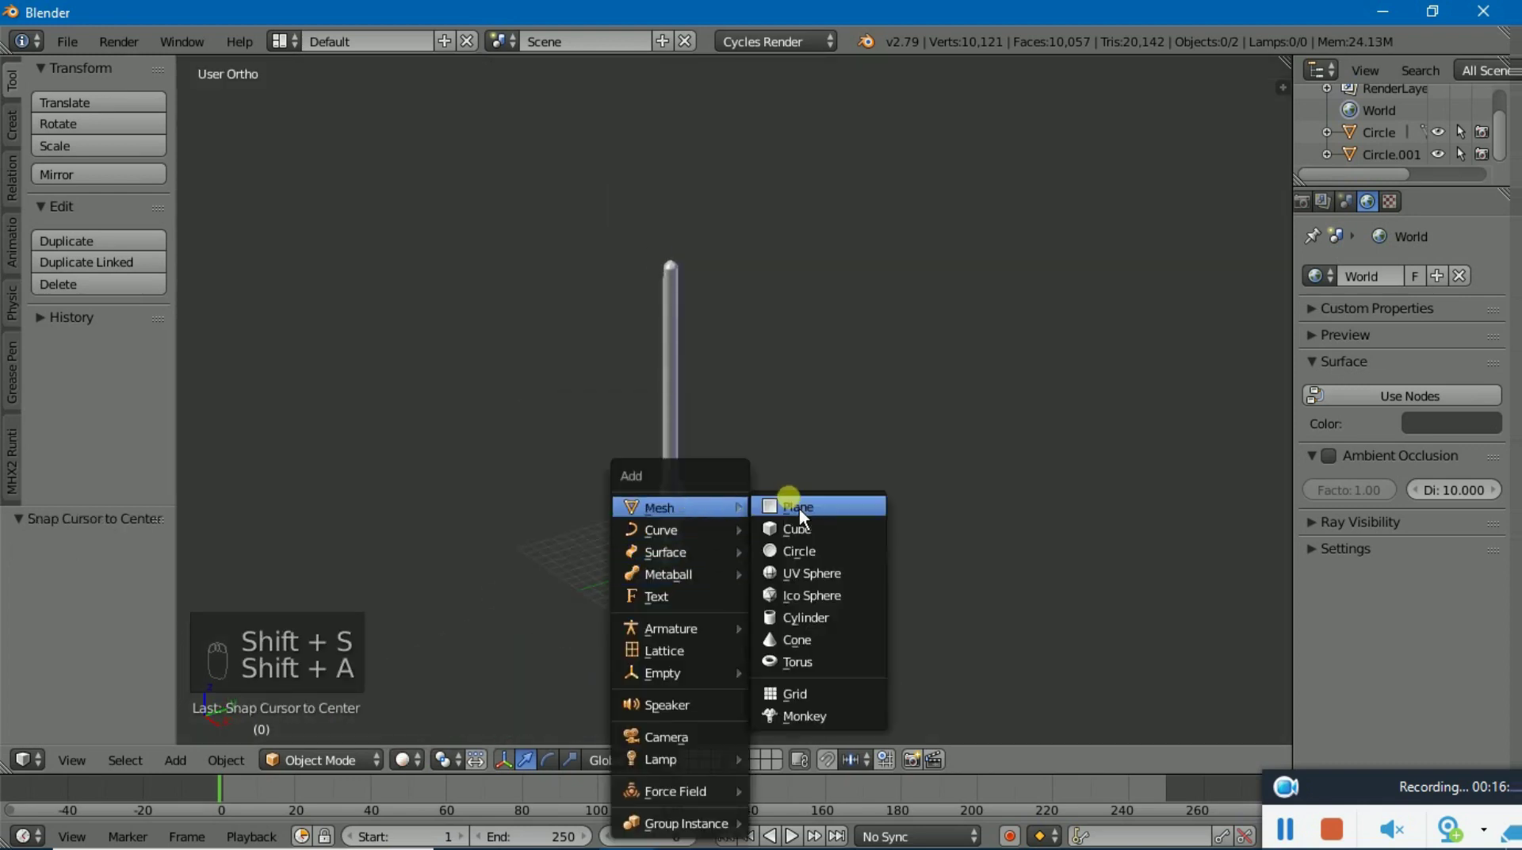
key("s")
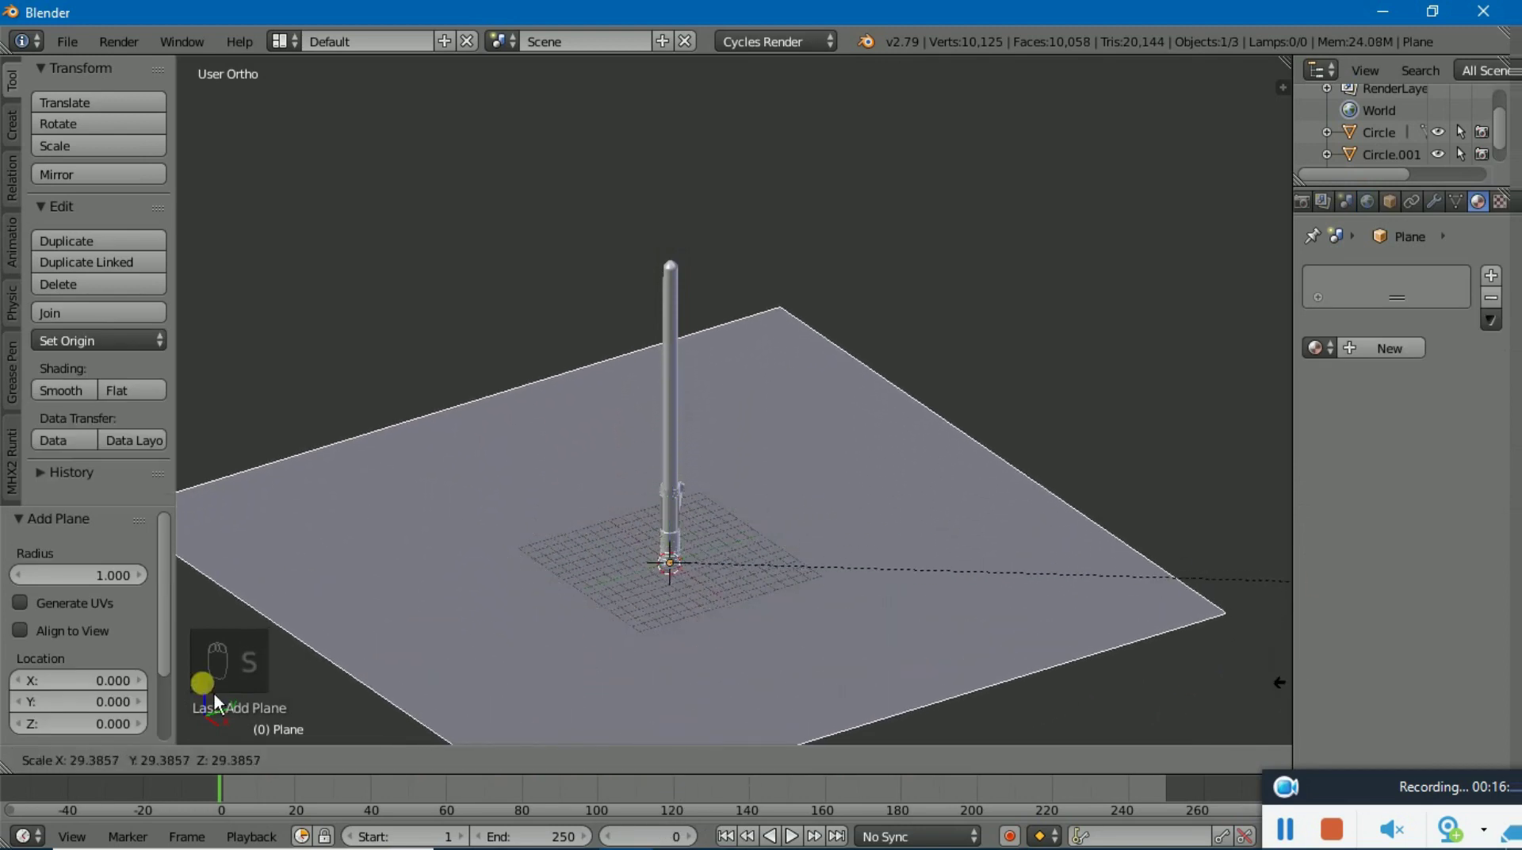
left_click_drag(669, 610, 1122, 289)
Shrink the ground plane slightly and select the lightsaber above it
key("s")
left_click_drag(1024, 297, 616, 225)
right_click(620, 297)
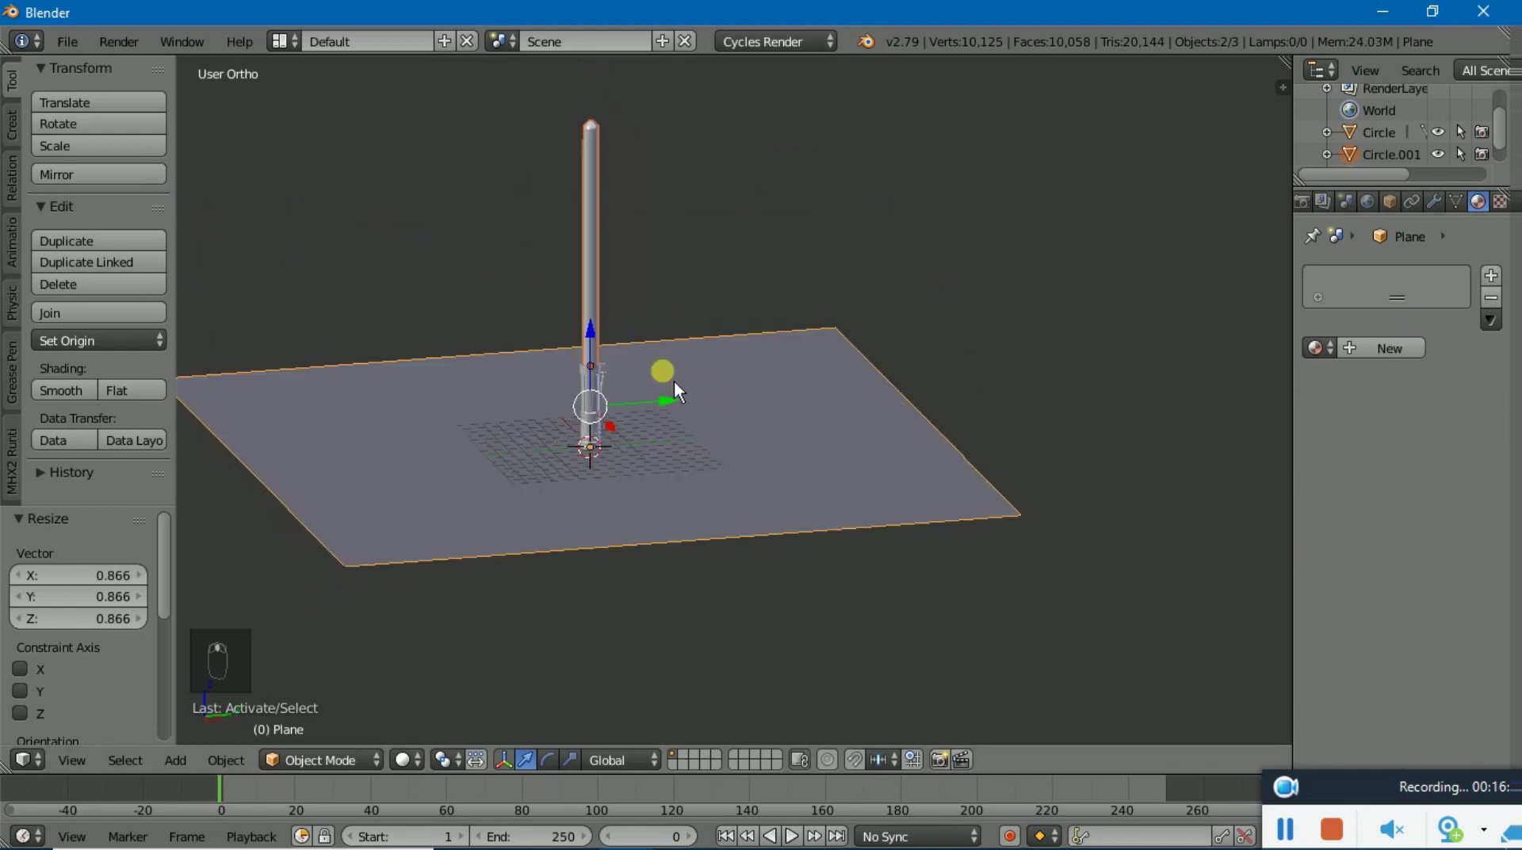
left_click_drag(527, 408, 531, 257)
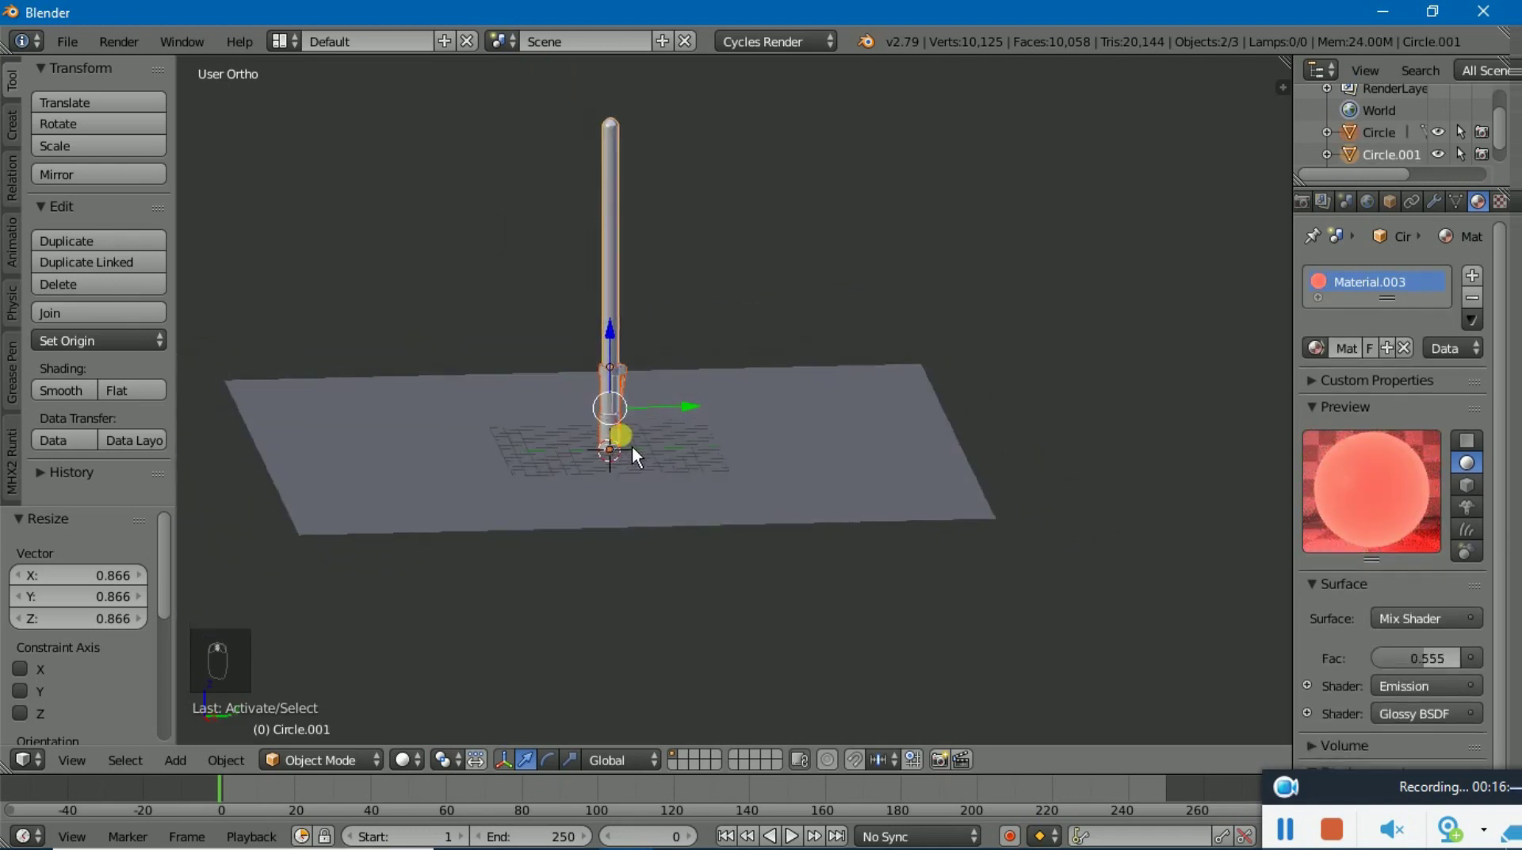
Rotate the lightsaber about 90° onto its side and view the scene from the right
key("r")
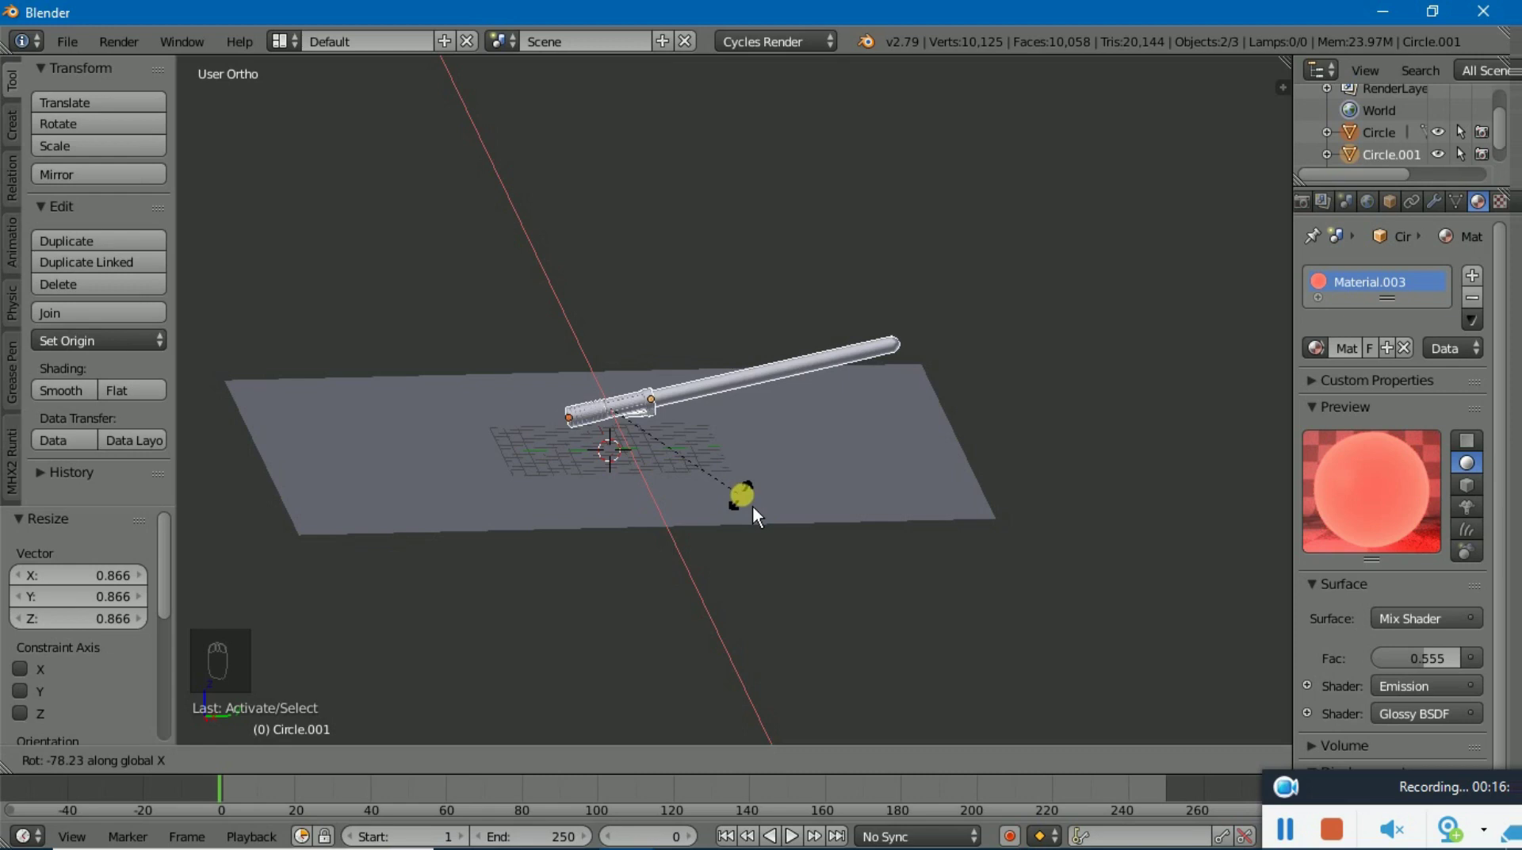
left_click_drag(708, 413, 697, 463)
key("KP_3")
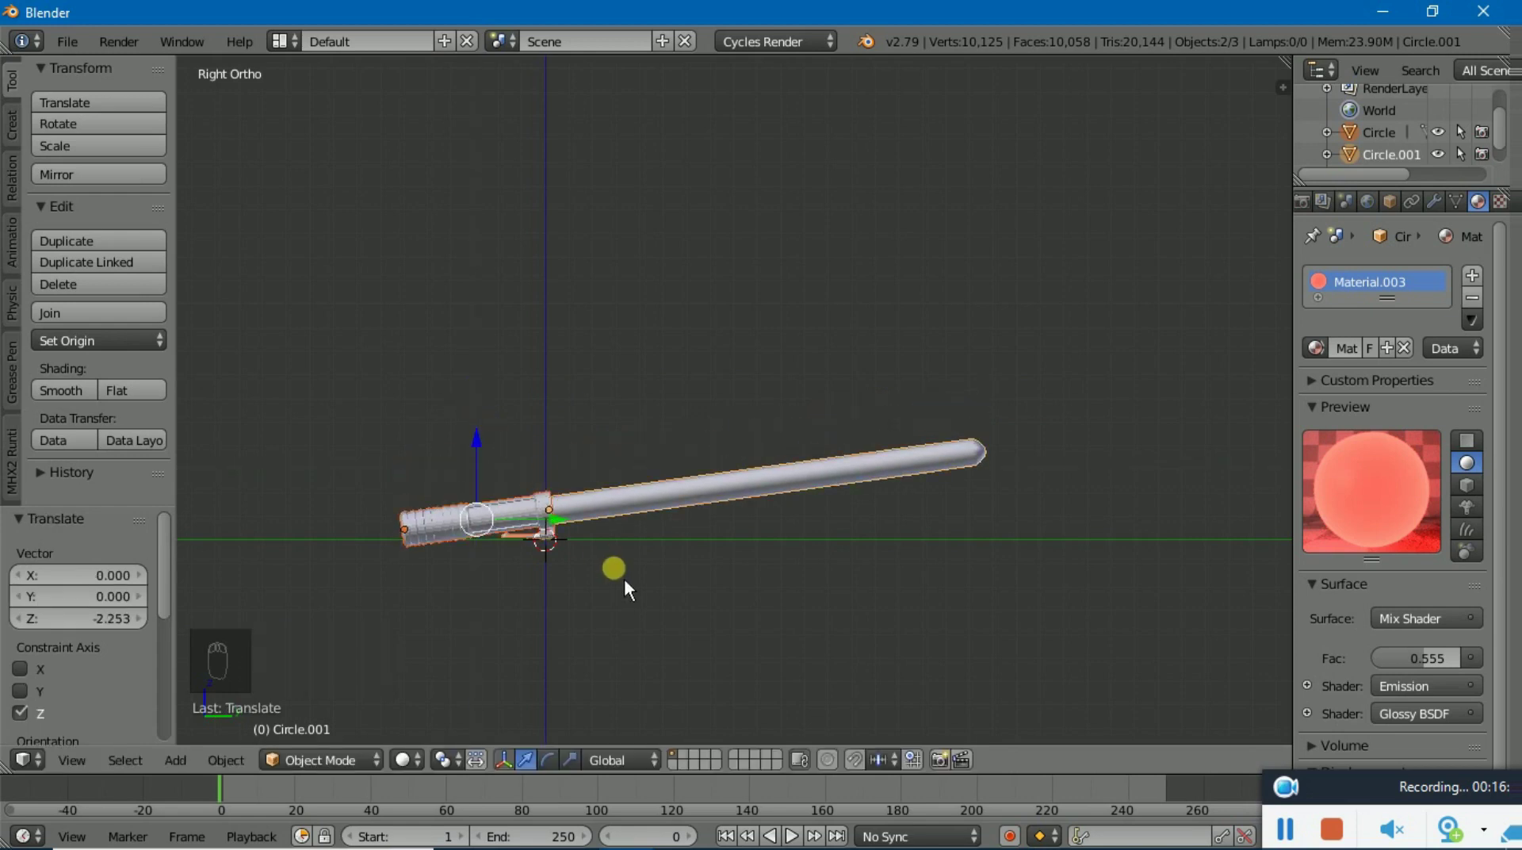
Lower the saber along Z to the plane and tilt it level about the X axis
key("e")
key("x")
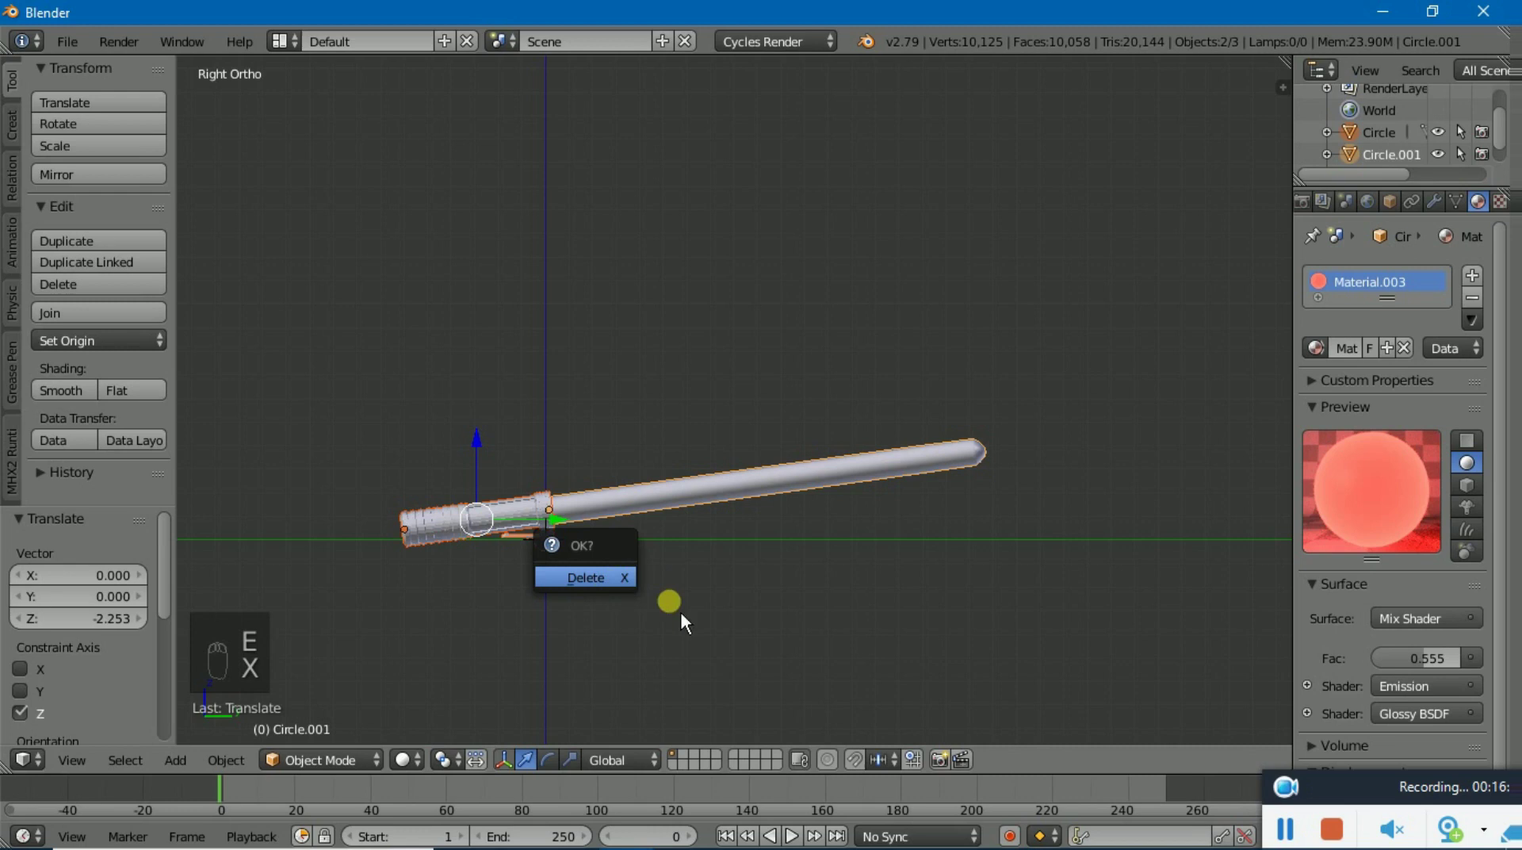
key("r")
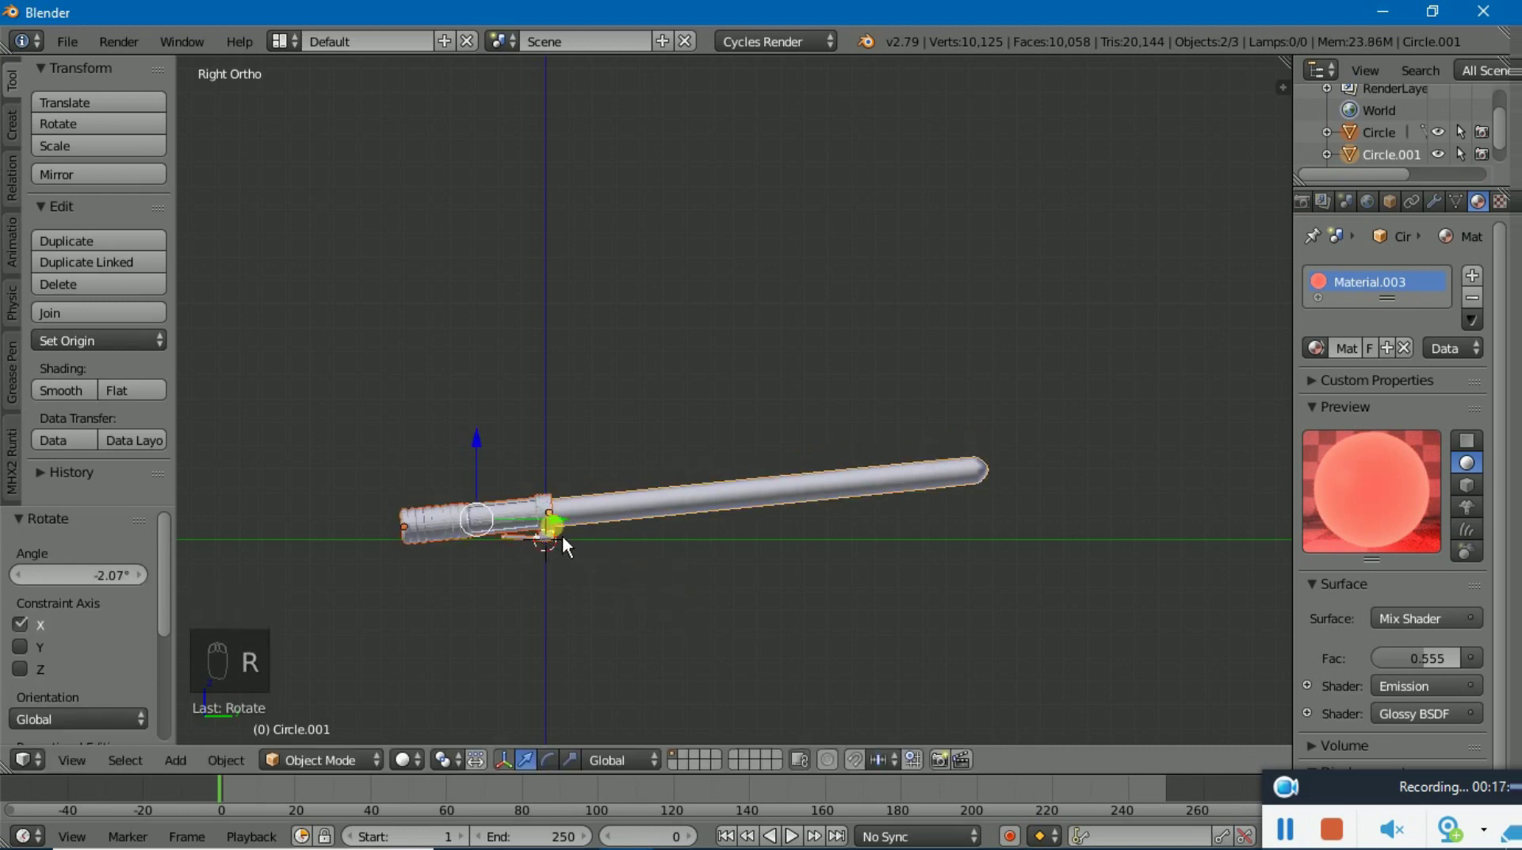
left_click(487, 462)
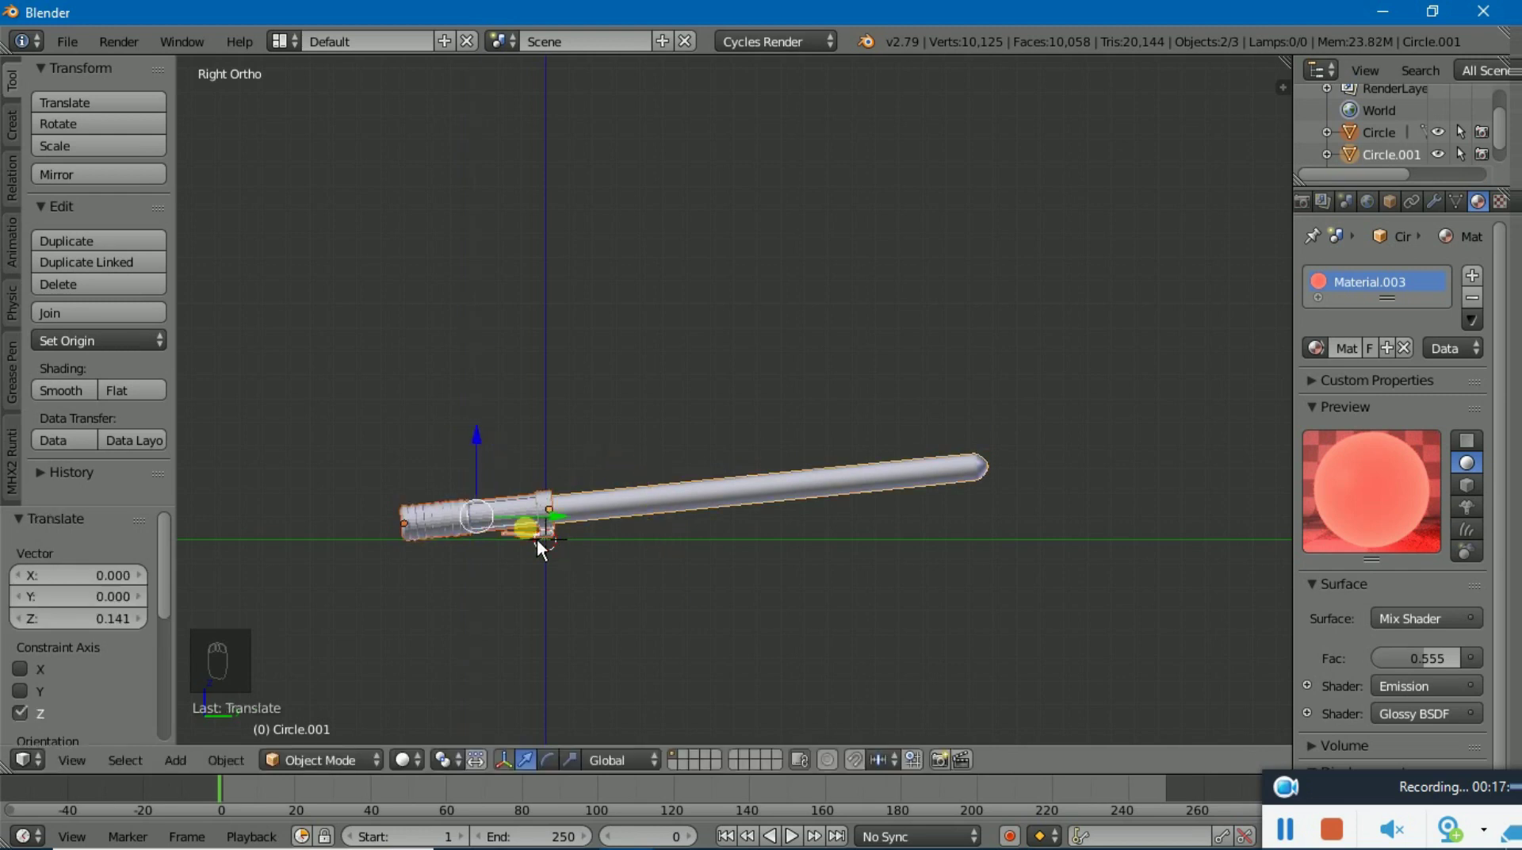
left_click_drag(574, 577, 605, 591)
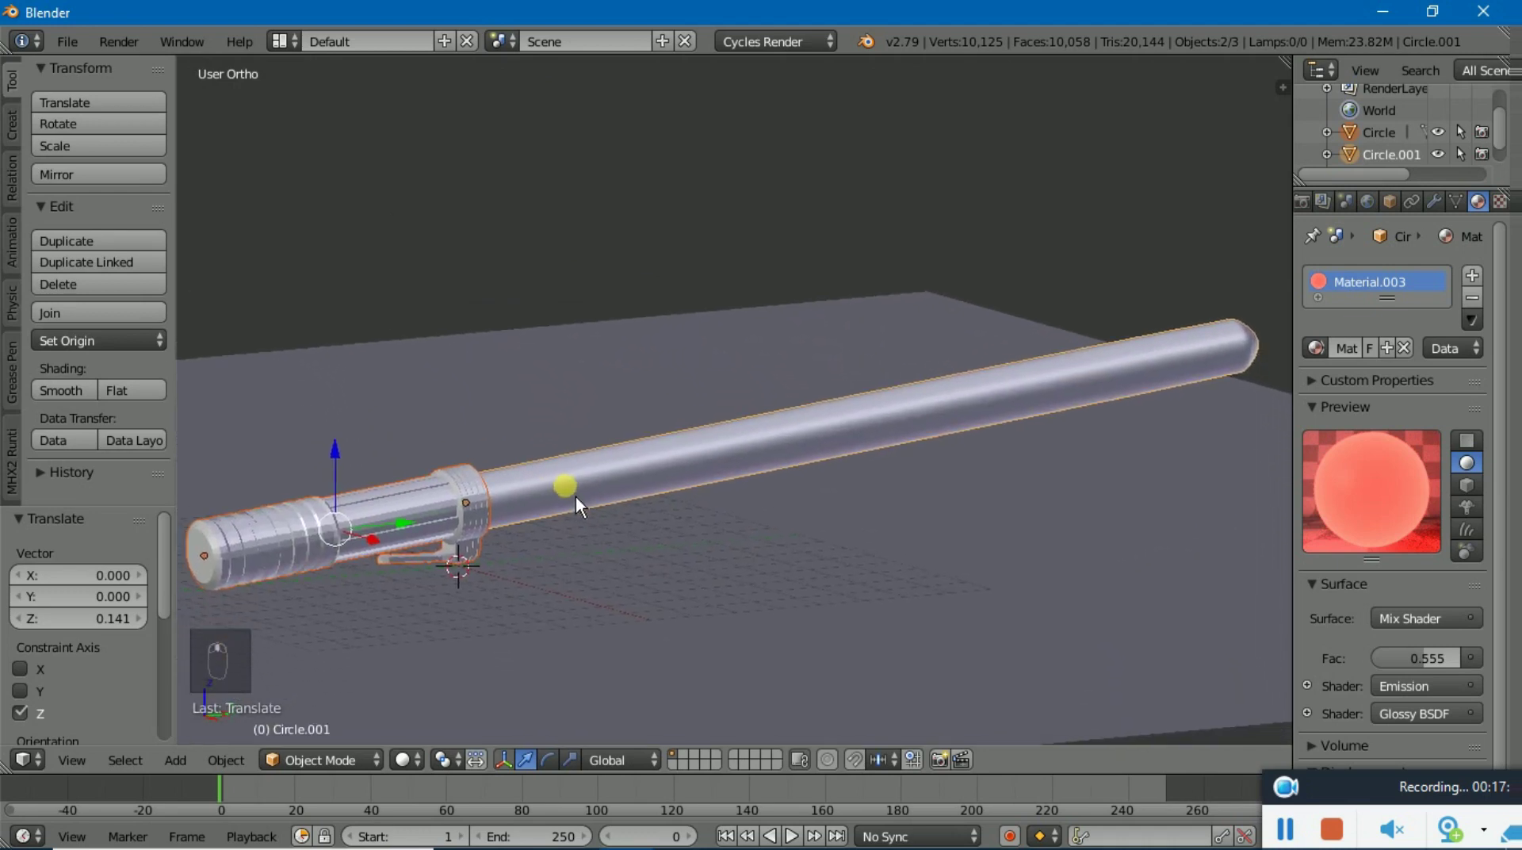
Select the ground plane and give it a new, empty material slot
left_click_drag(739, 625, 1415, 365)
left_click_drag(1415, 365, 1044, 453)
left_click(1044, 452)
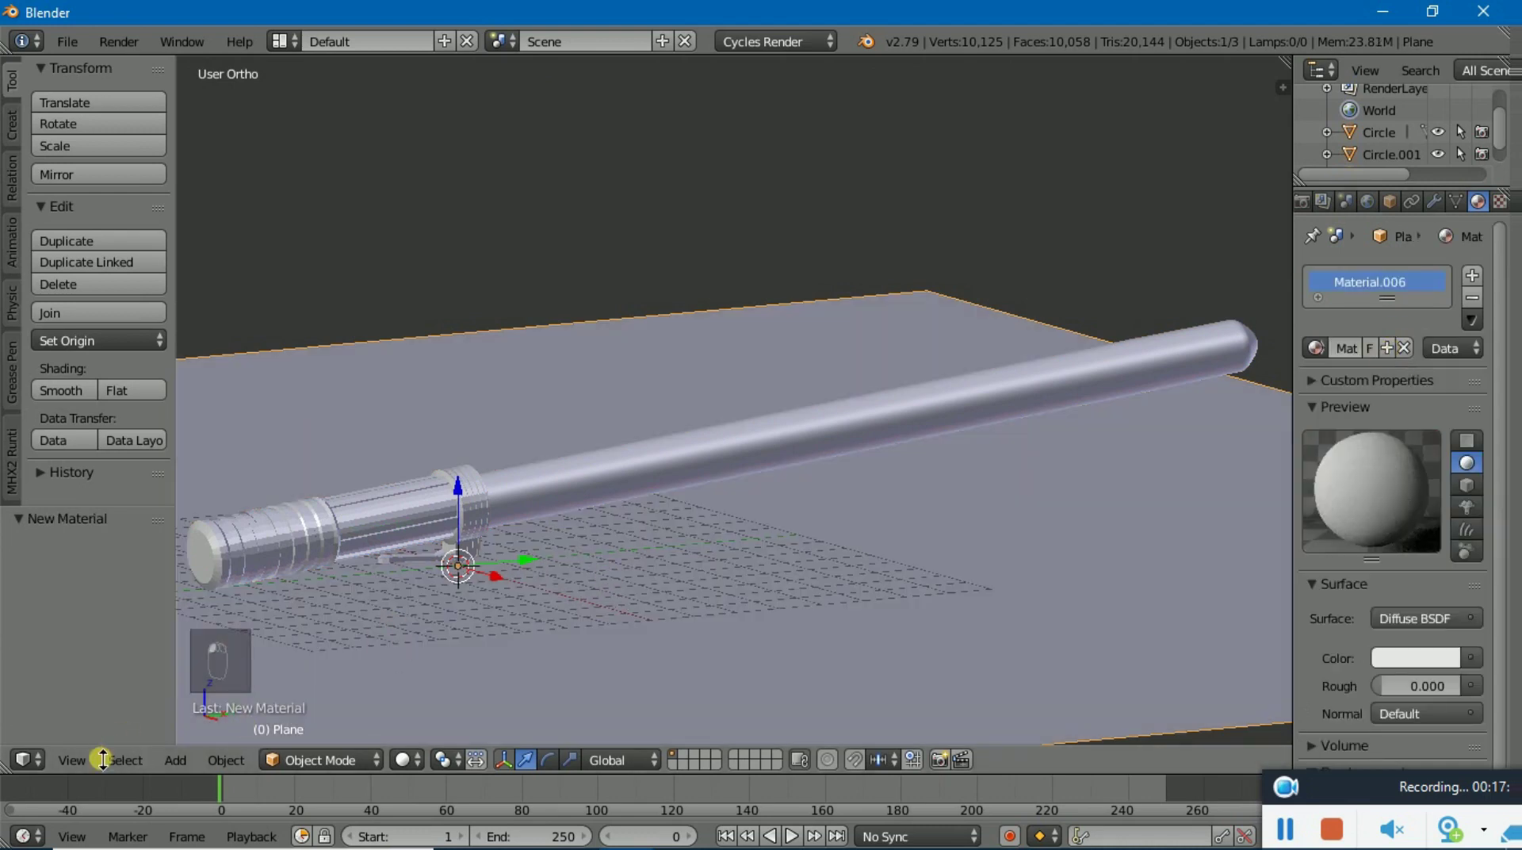
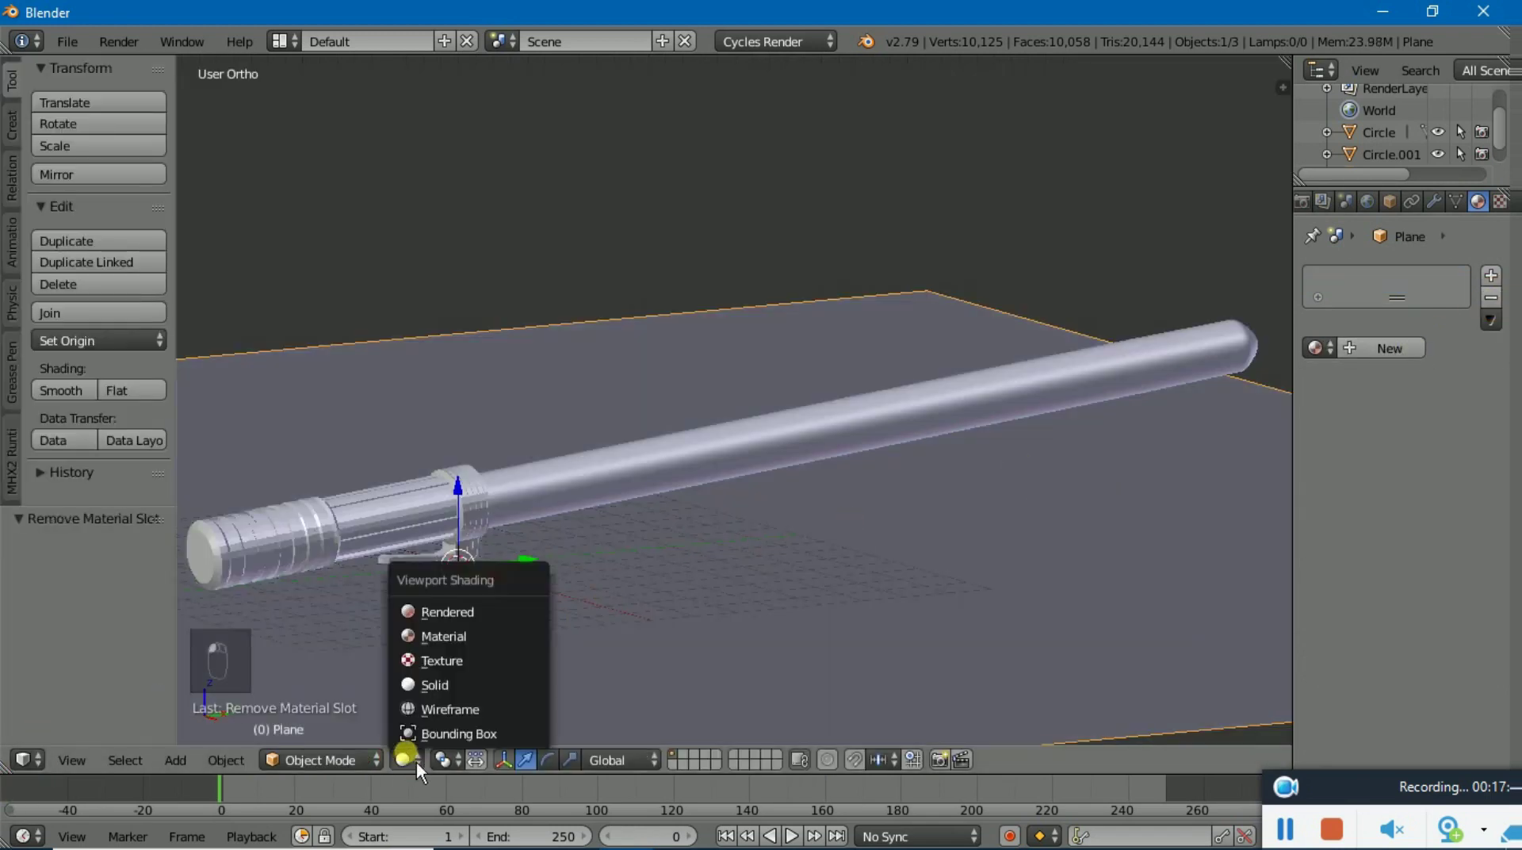
Switch the viewport to Rendered shading to show the blade casting red light on the plane
left_click(454, 636)
left_click(453, 635)
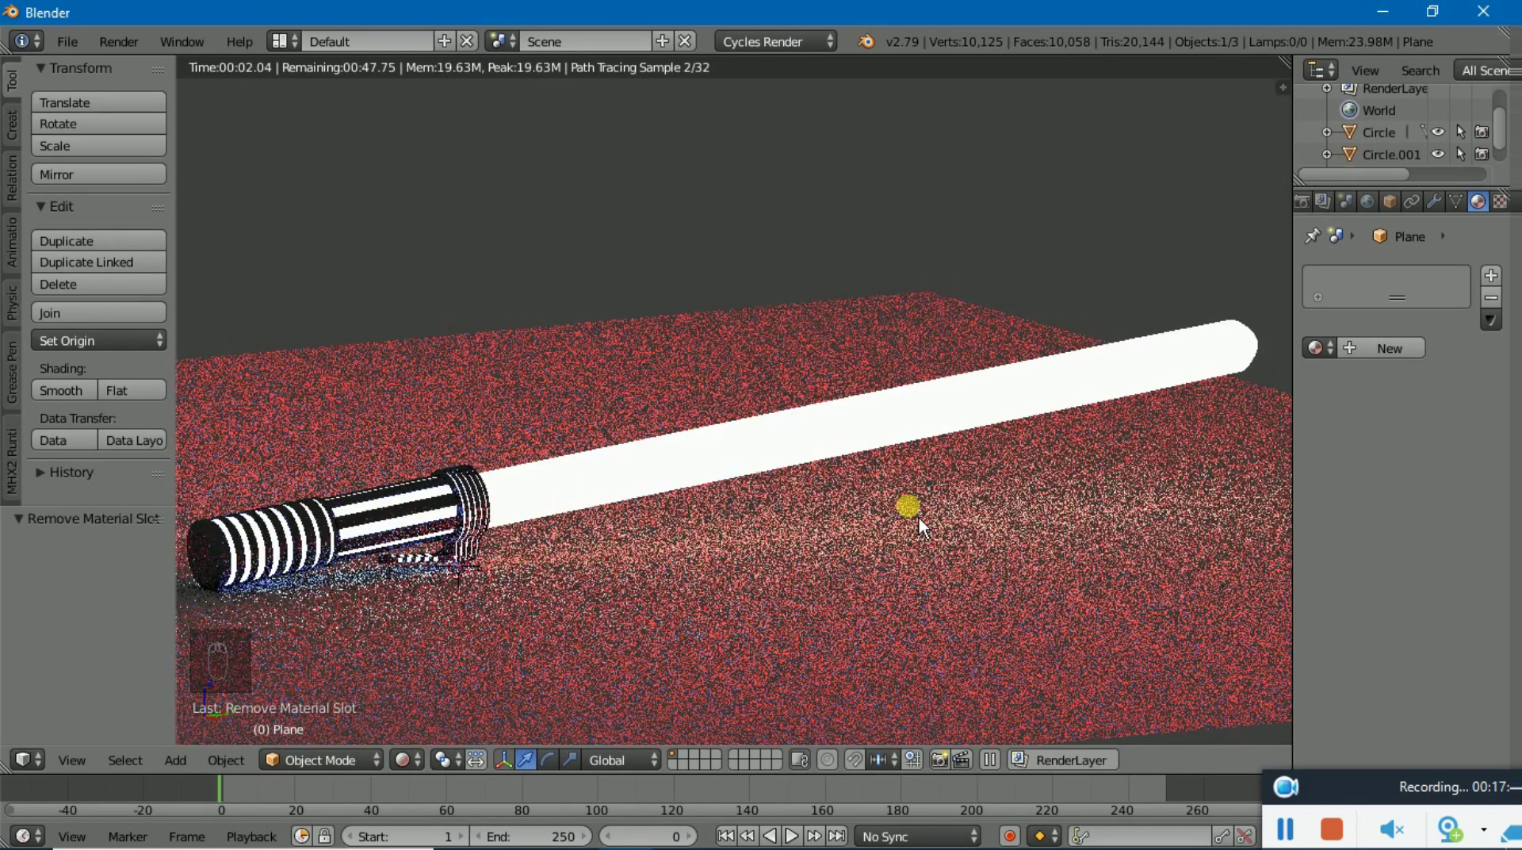